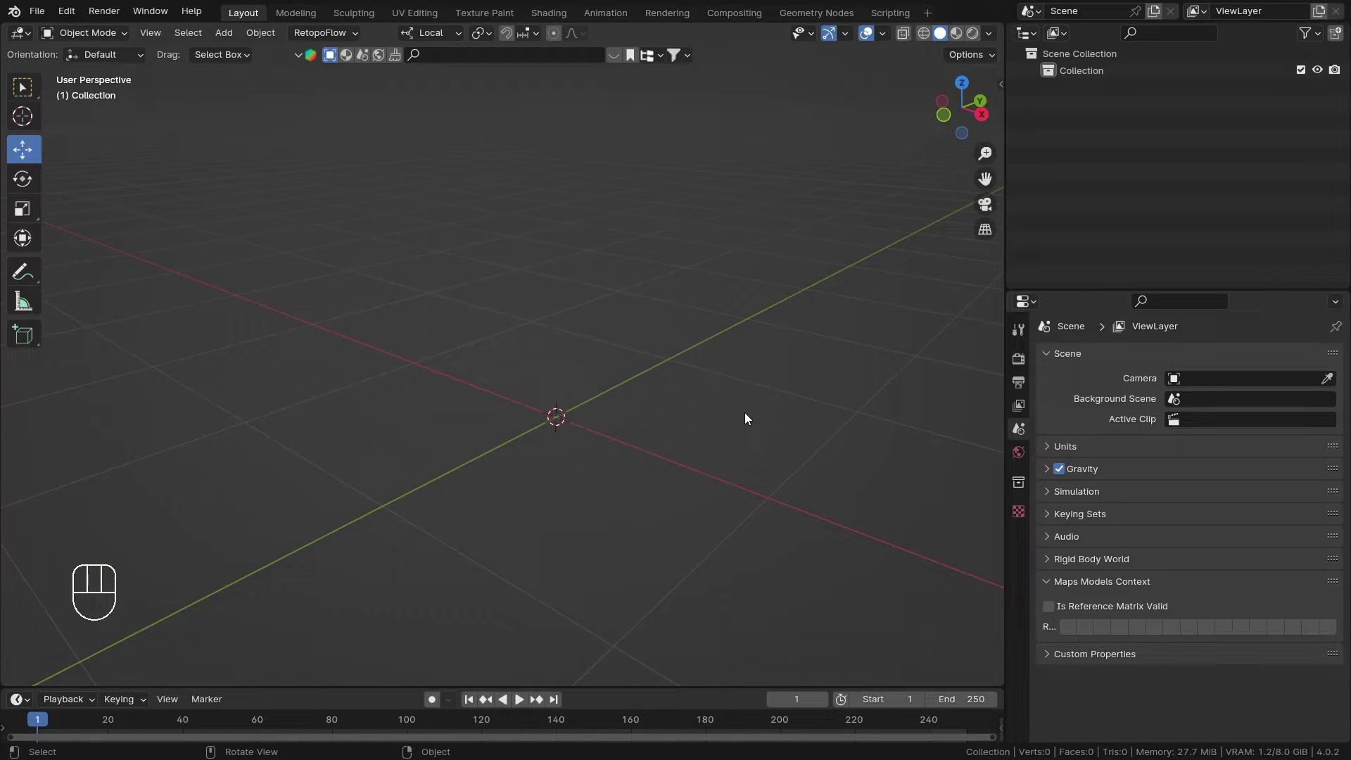
Step: Bring up the Add menu to insert a single-bone armature
key("shift+a")
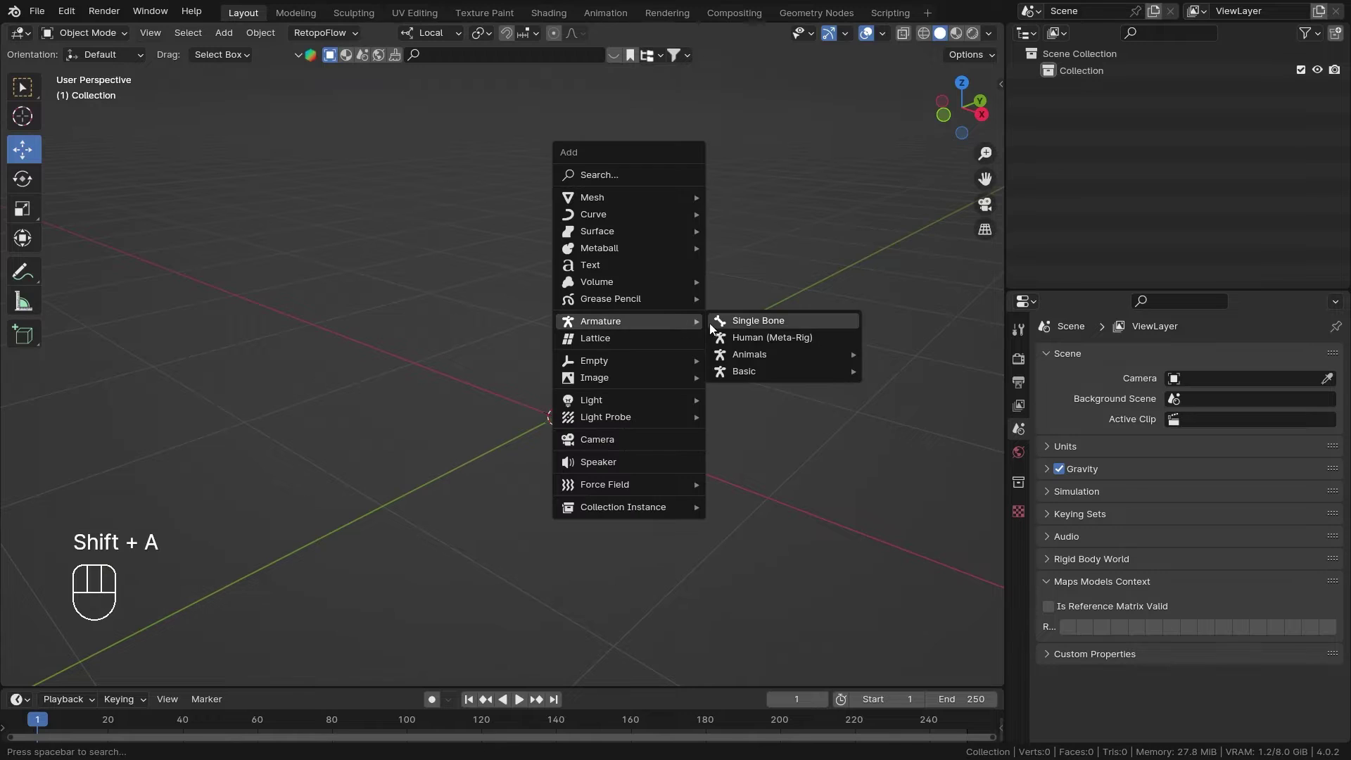
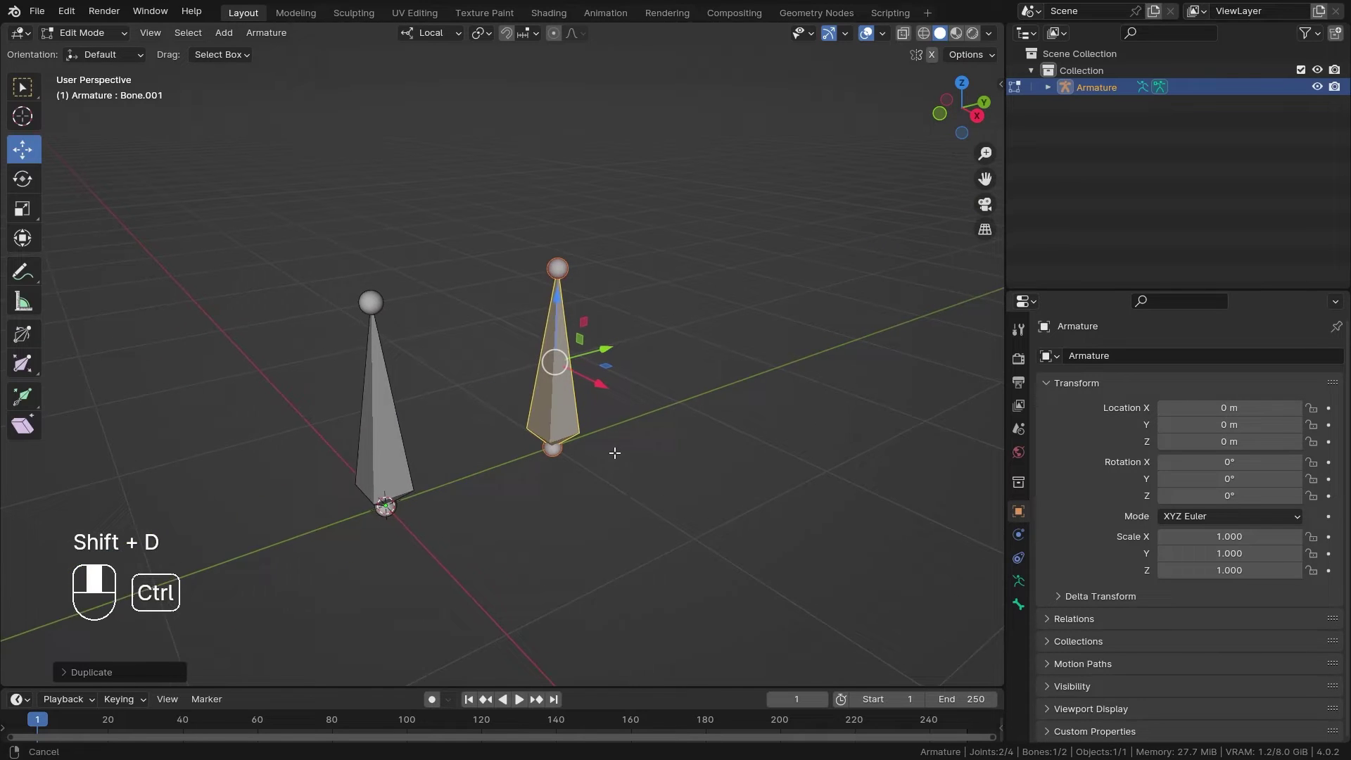
Step: Show bone names and axes at position 0.5 in Viewport Display, with X-ray on
left_click(1019, 585)
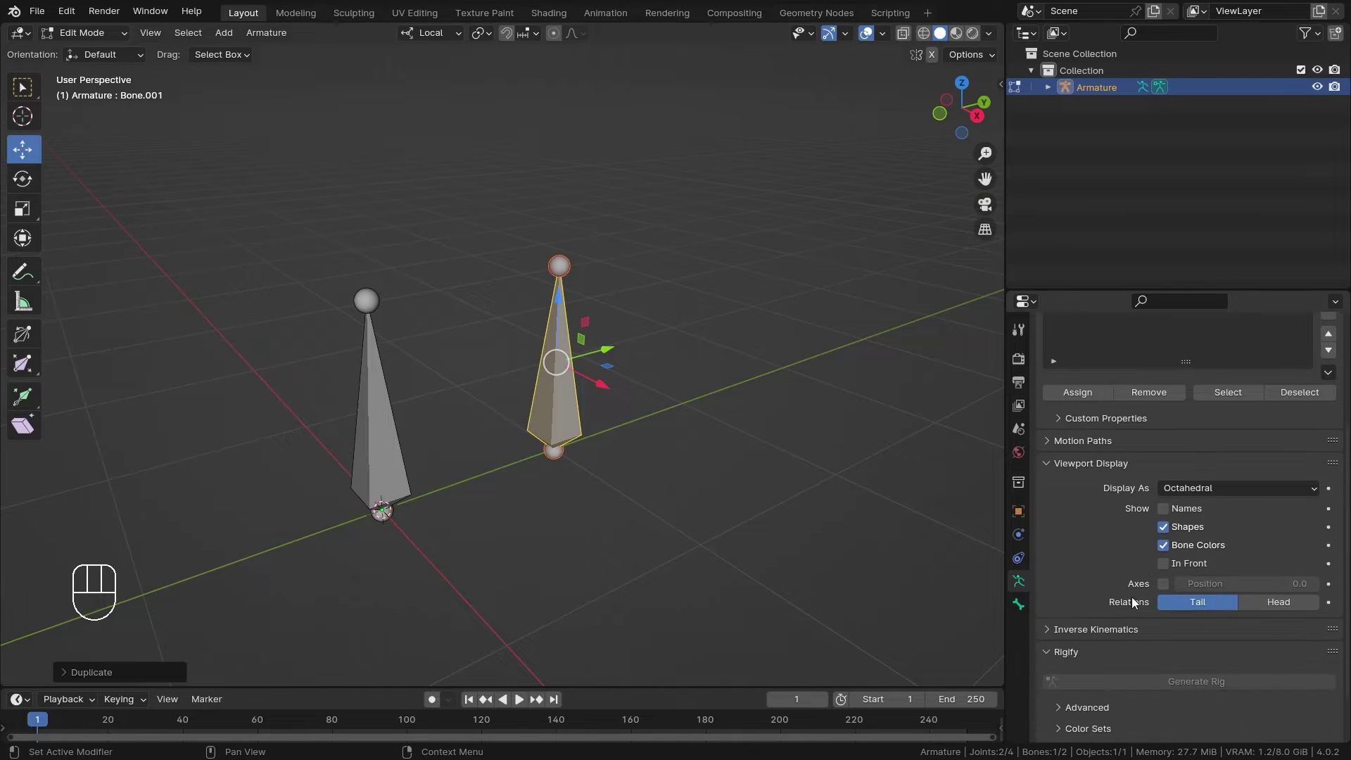
left_click(1173, 512)
left_click(1164, 590)
left_click_drag(1206, 589, 1247, 590)
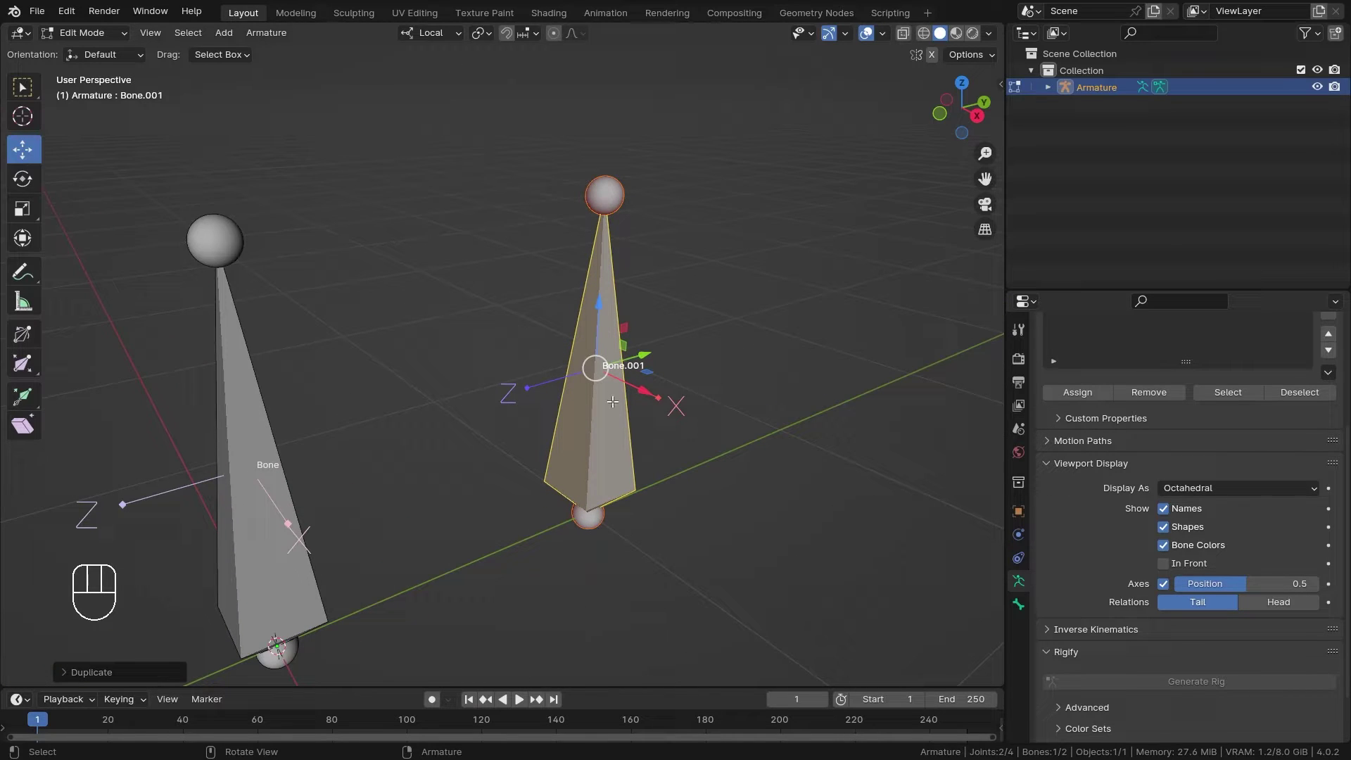
key("z")
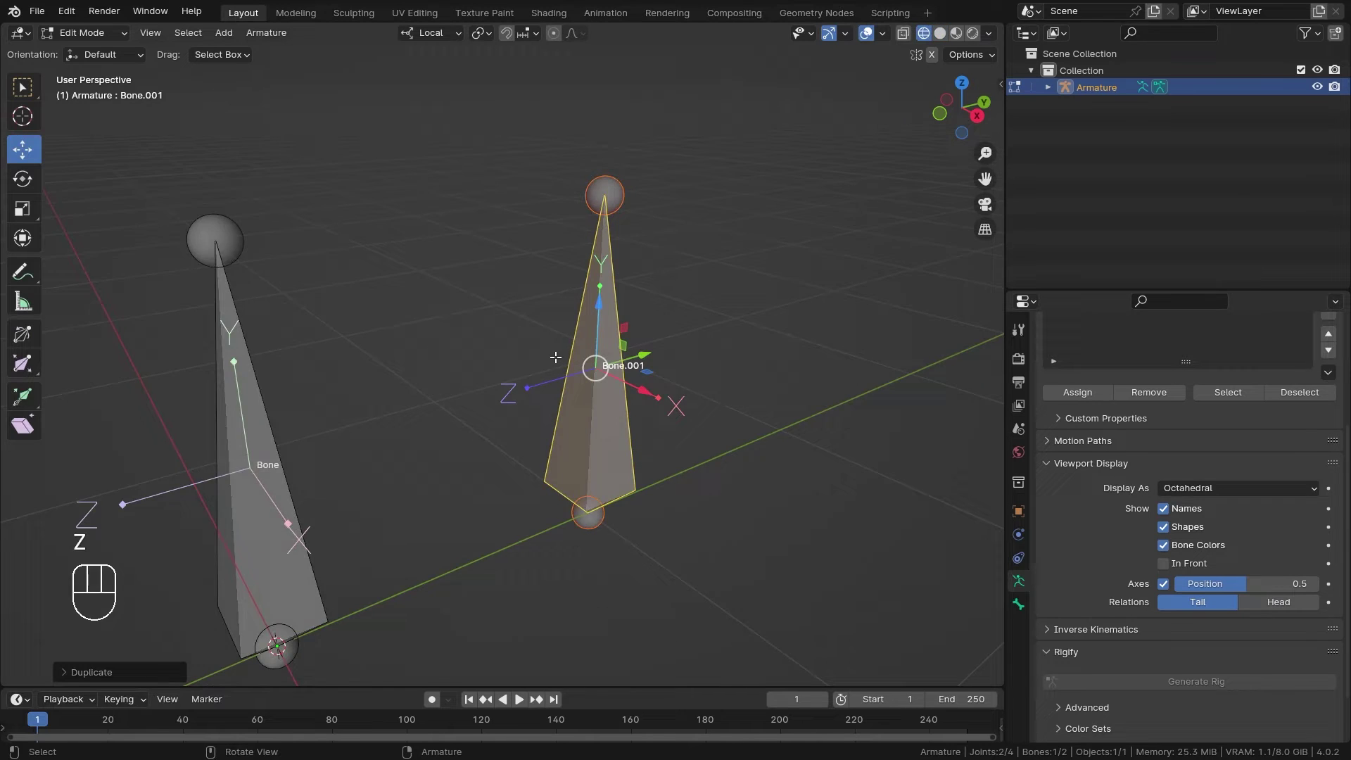
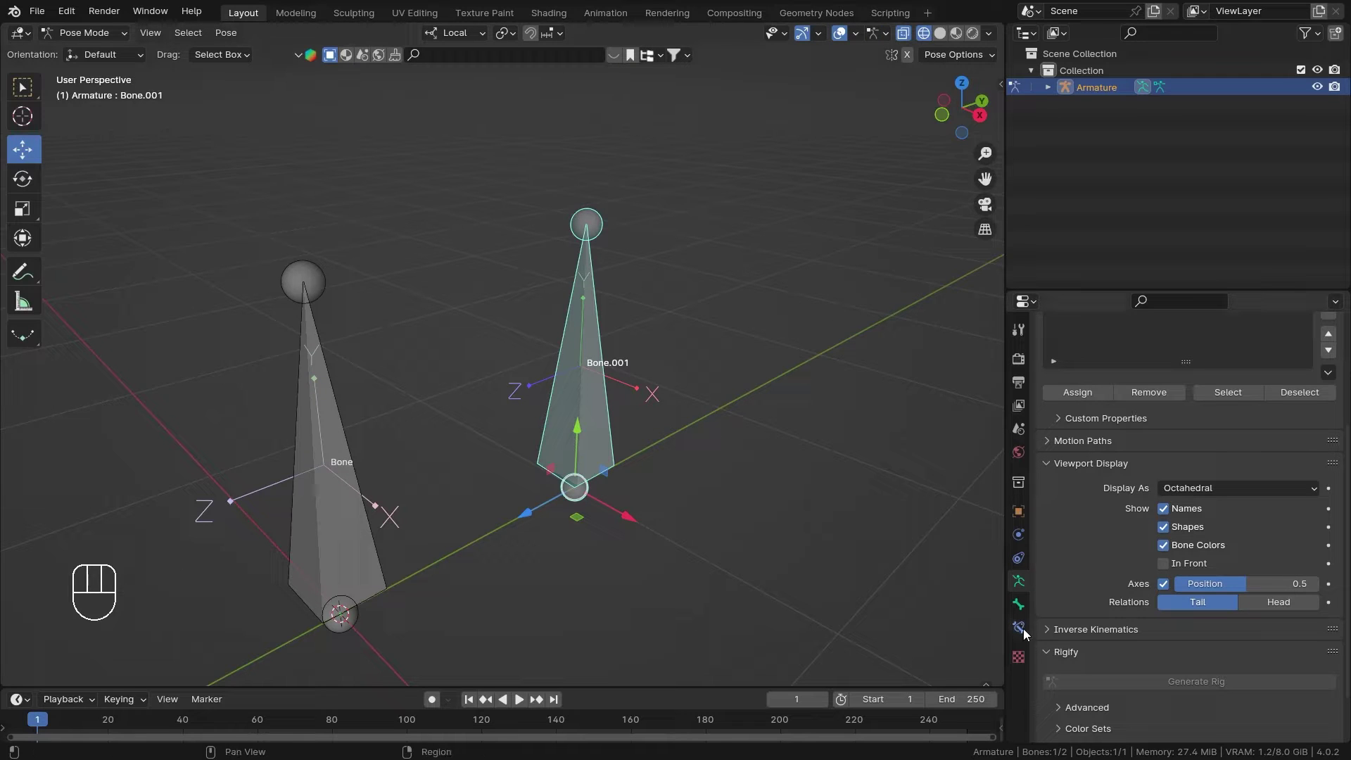
Step: Add a Maintain Volume bone constraint to Bone.001, Strict mode, free axis Z
left_click(1025, 635)
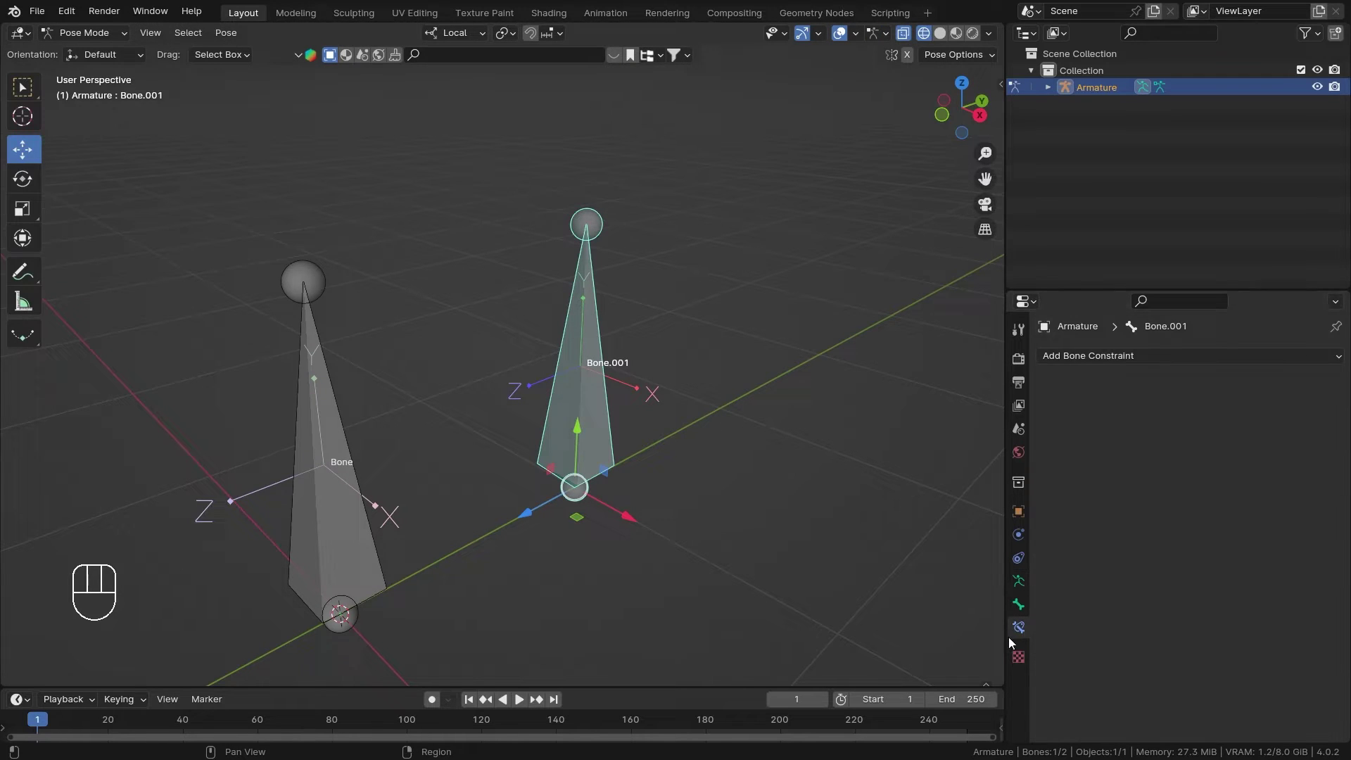
left_click_drag(1114, 358, 1051, 552)
middle_click(678, 382)
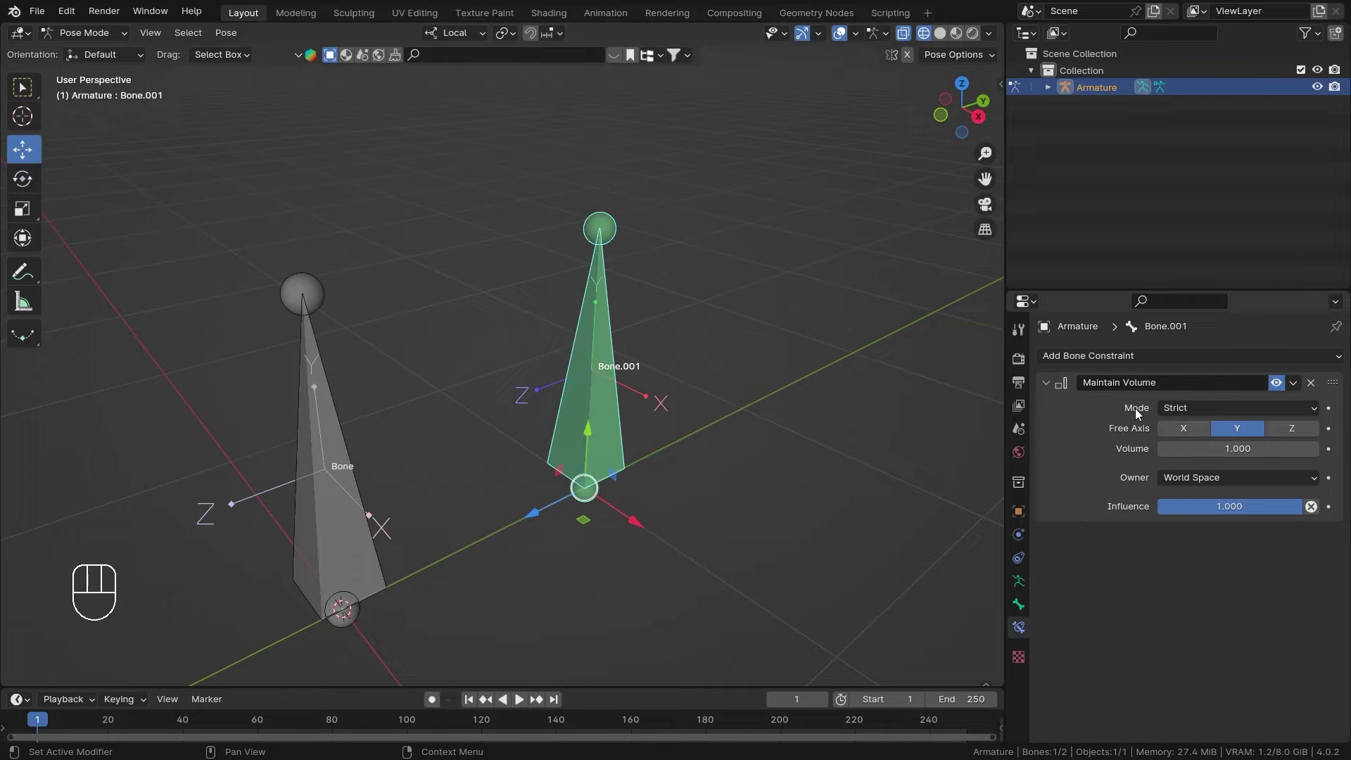
left_click_drag(1187, 417, 1079, 425)
left_click_drag(1074, 424, 1131, 430)
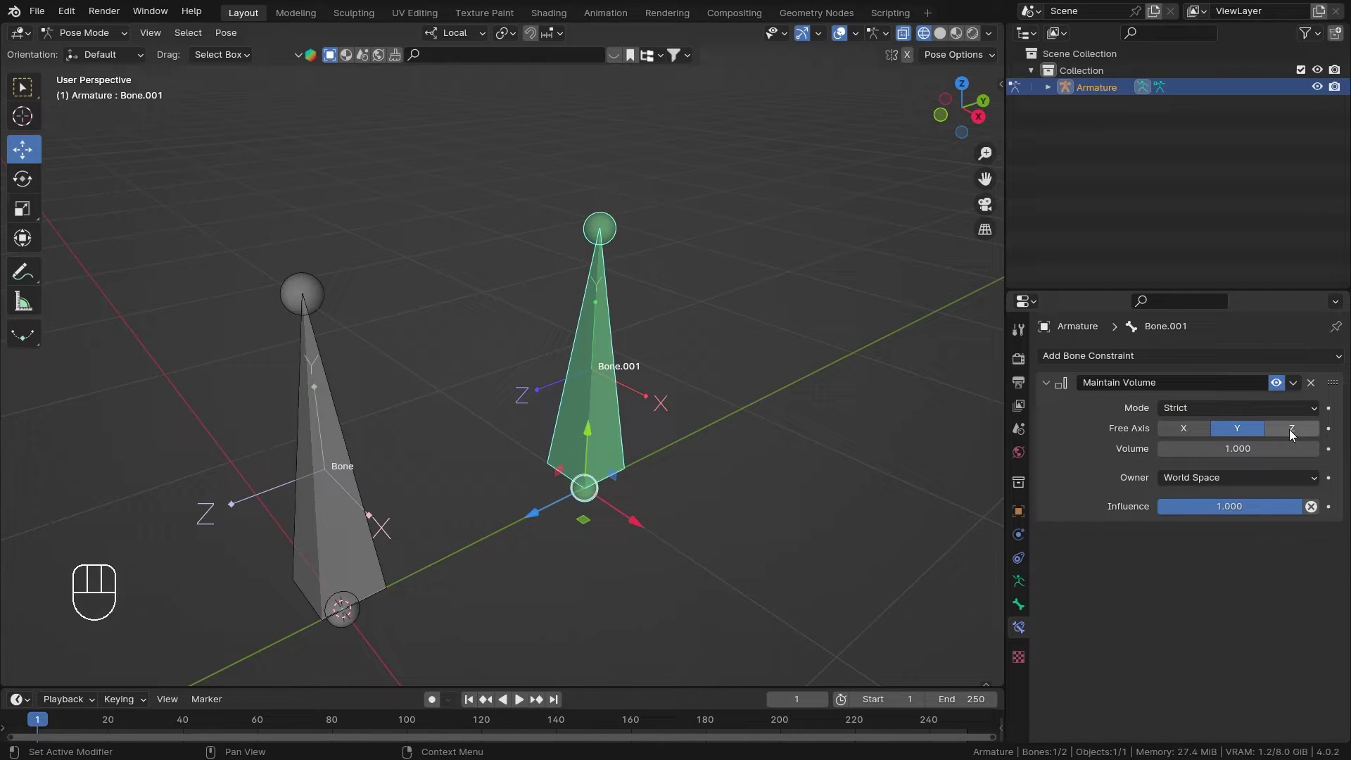
left_click(1295, 436)
left_click_drag(714, 387, 648, 397)
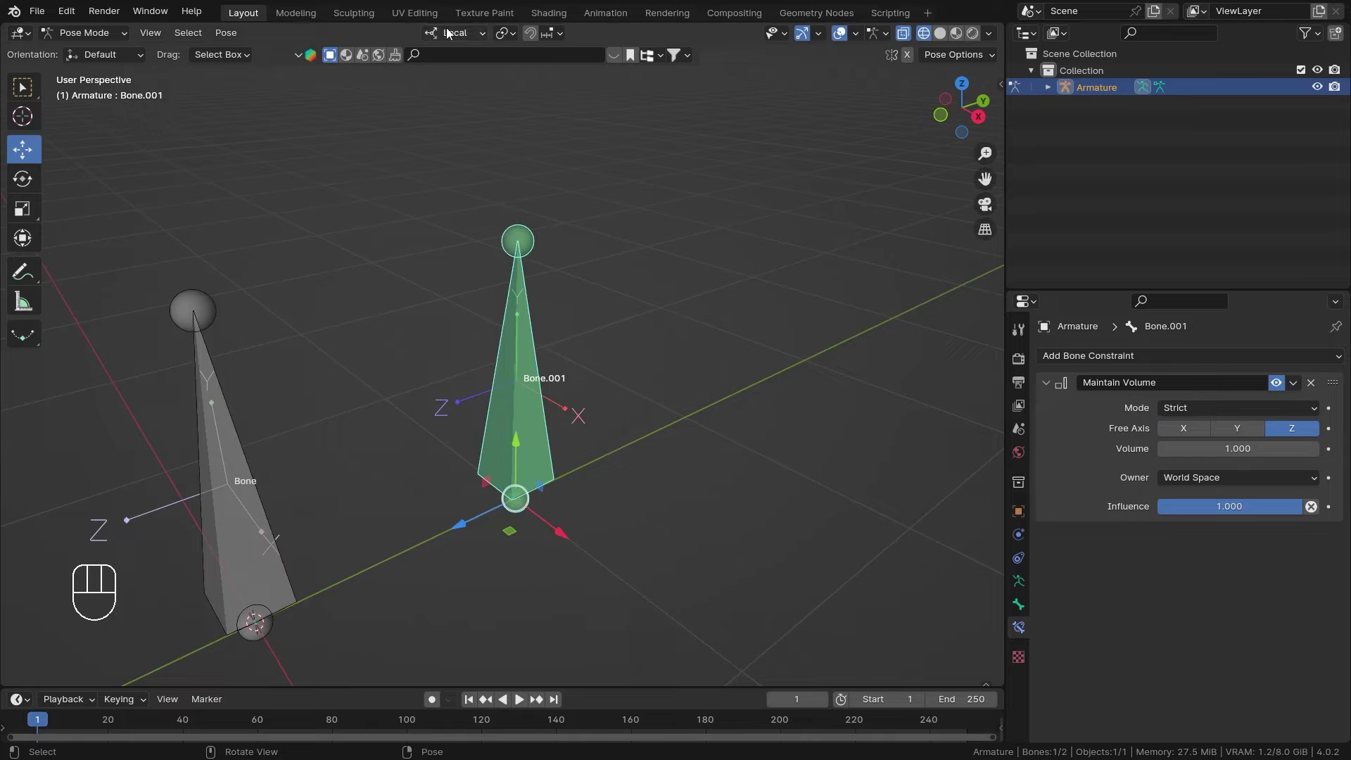
left_click_drag(448, 34, 637, 334)
middle_click(640, 369)
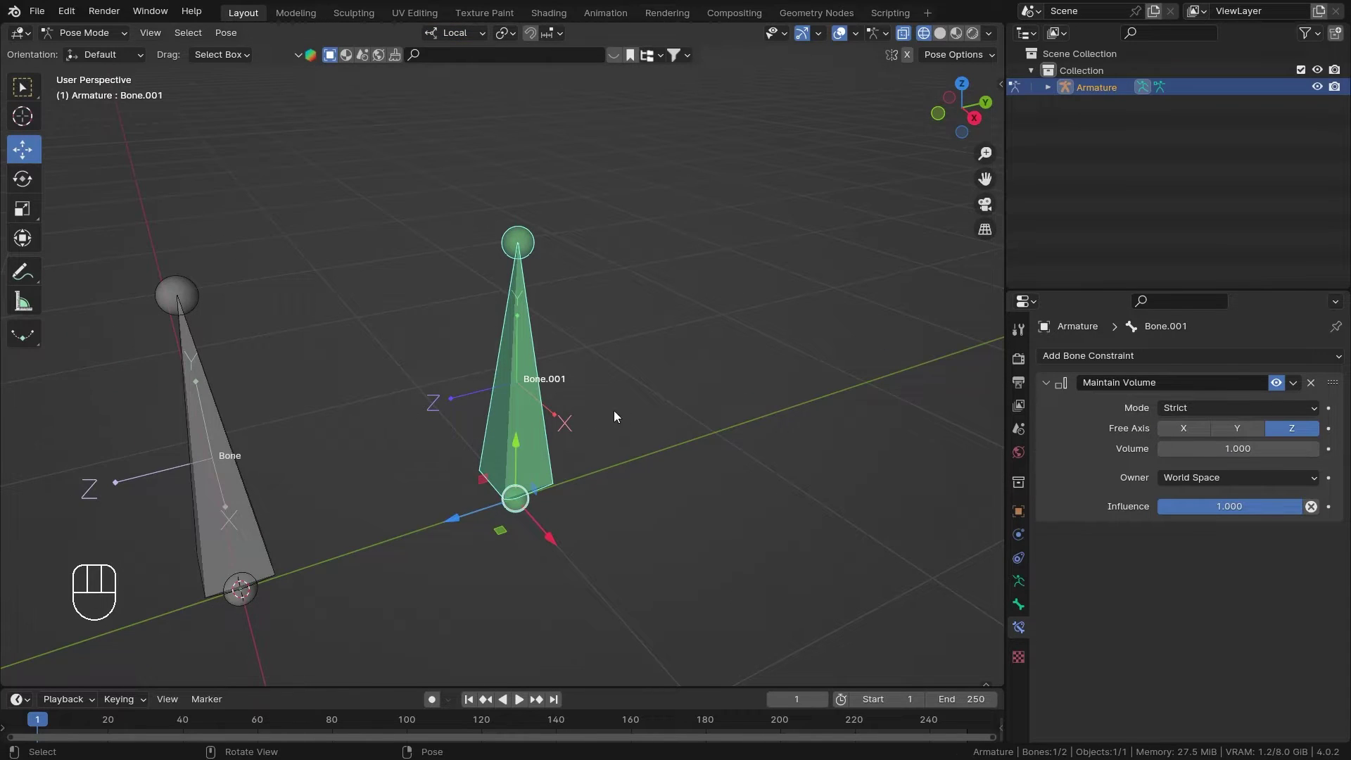
key("s")
key("z")
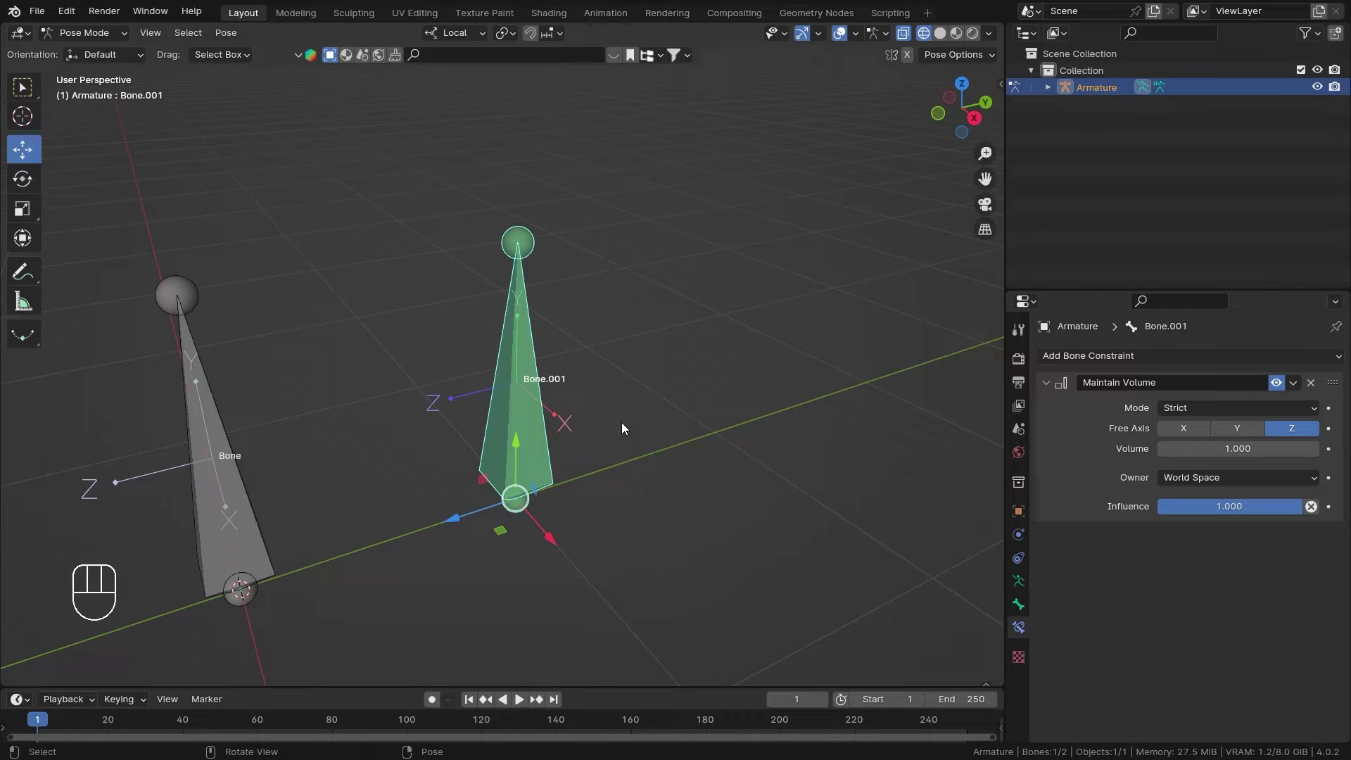
key("s")
key("z")
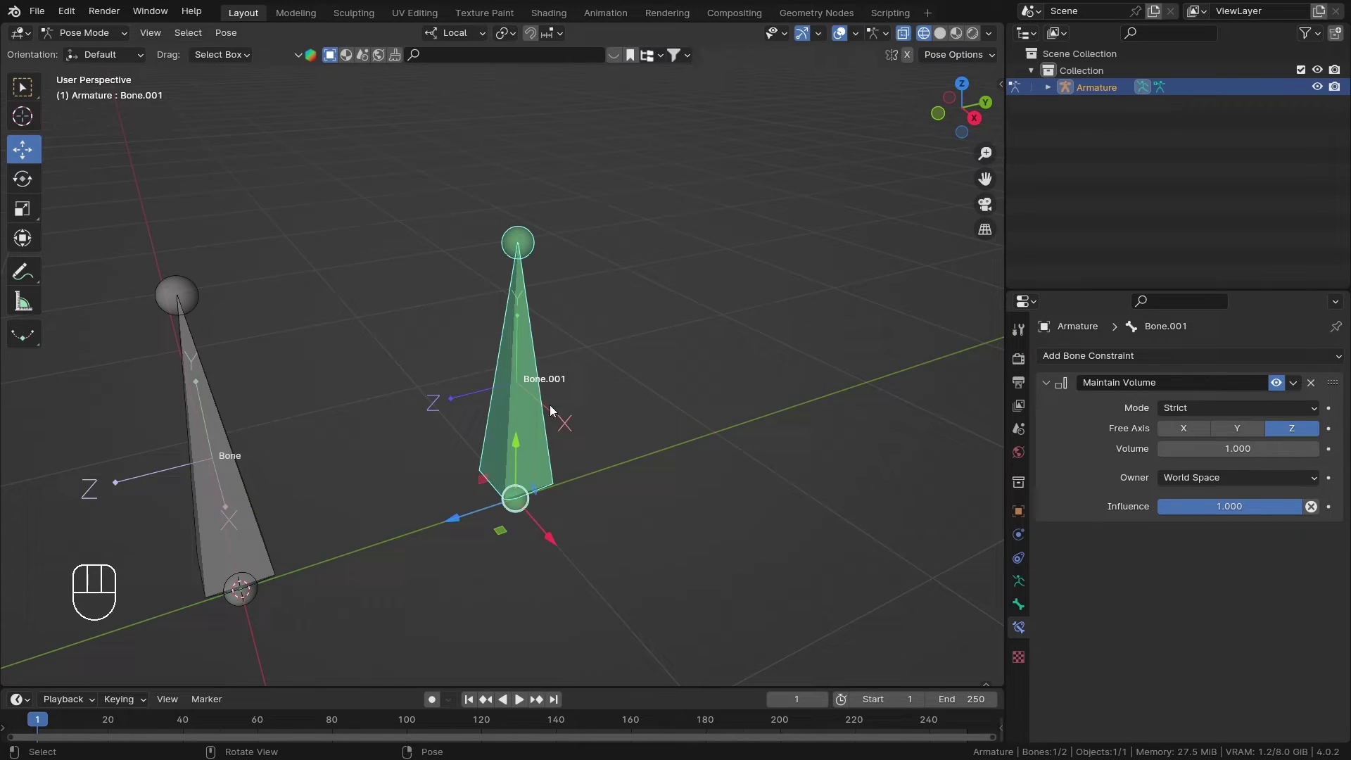
left_click_drag(754, 396, 780, 393)
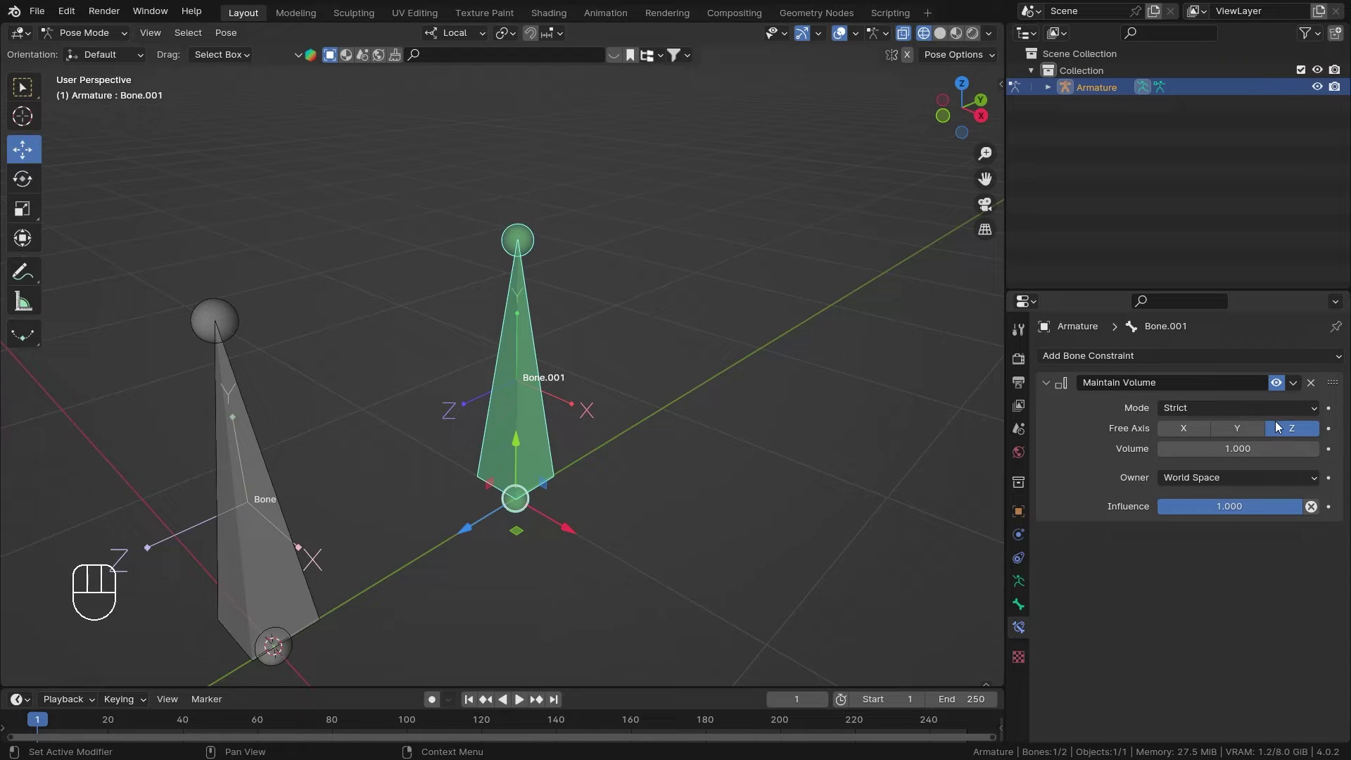
left_click(1247, 436)
left_click(1205, 432)
left_click(1293, 430)
left_click(1201, 436)
left_click(1210, 432)
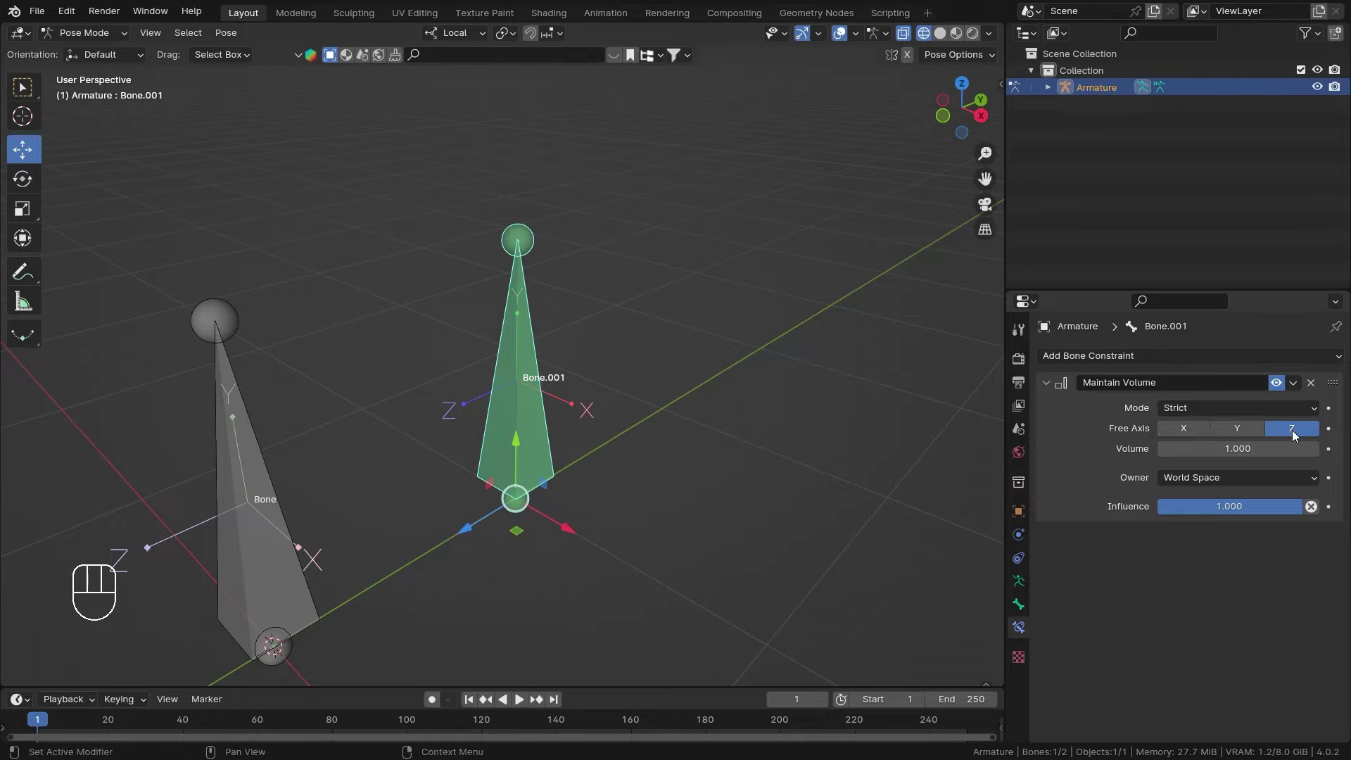
left_click(1246, 433)
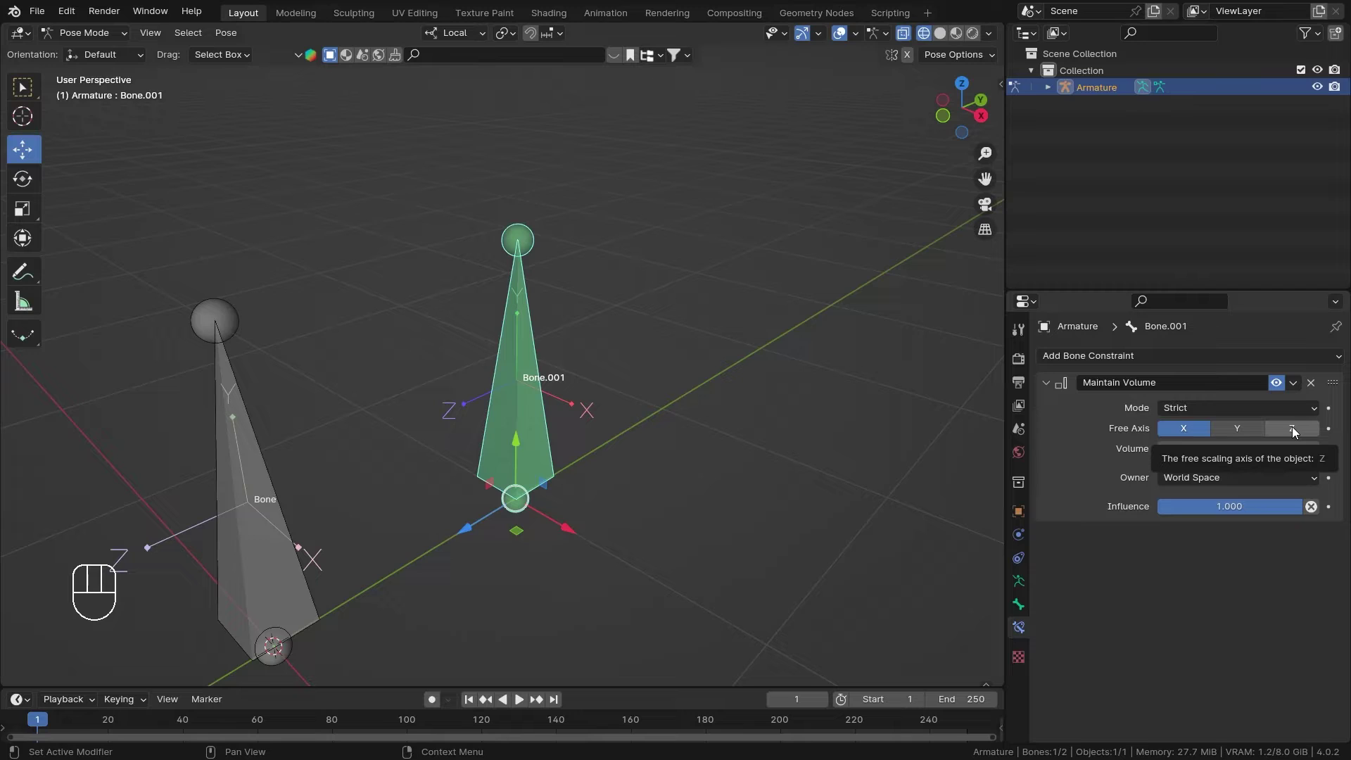
left_click(1297, 431)
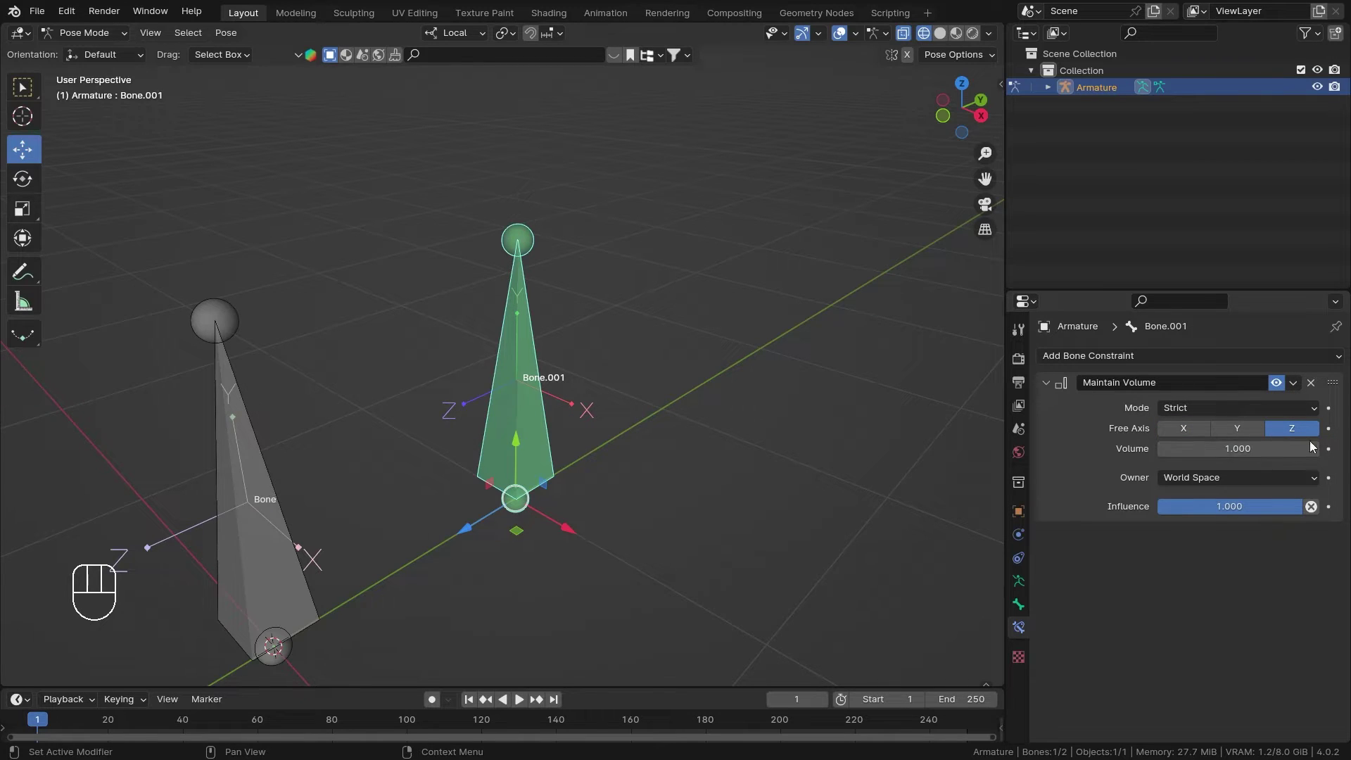
left_click_drag(669, 427, 645, 445)
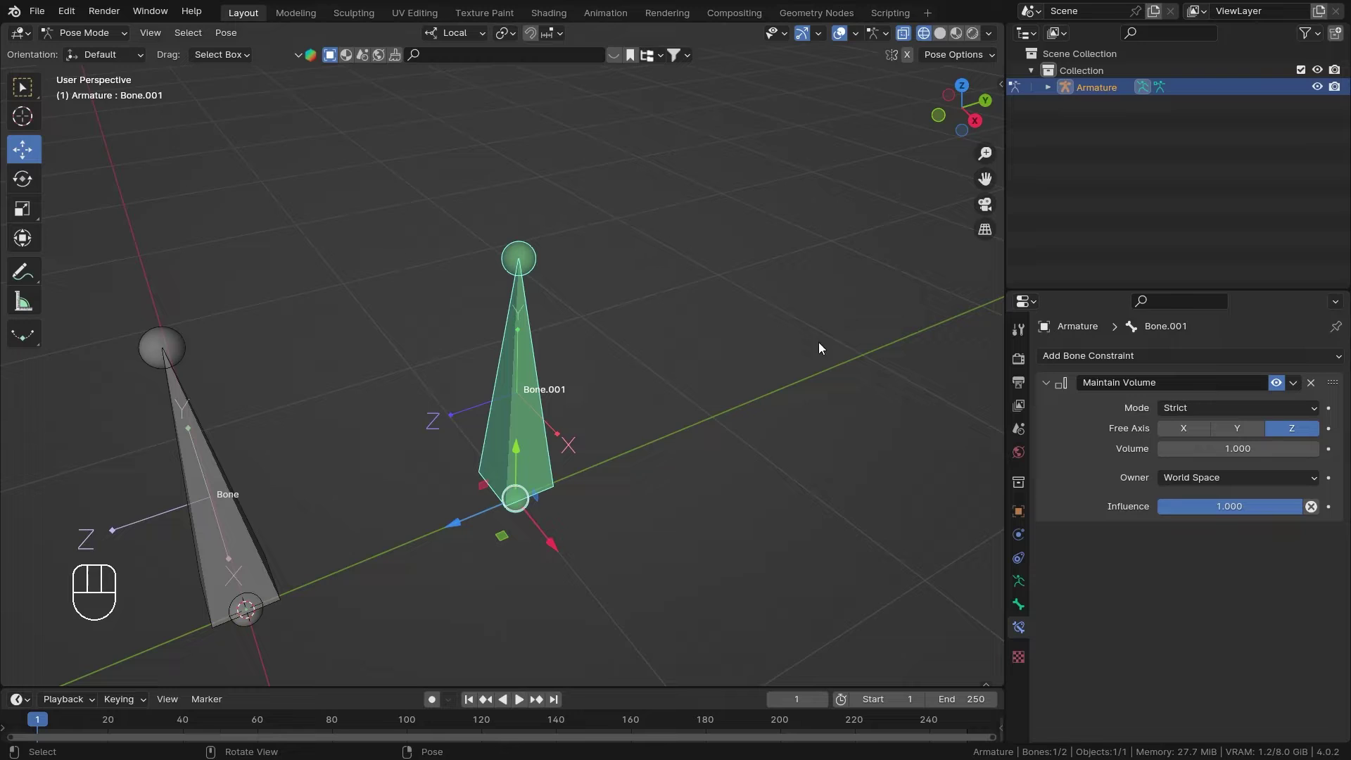
left_click_drag(433, 92, 395, 331)
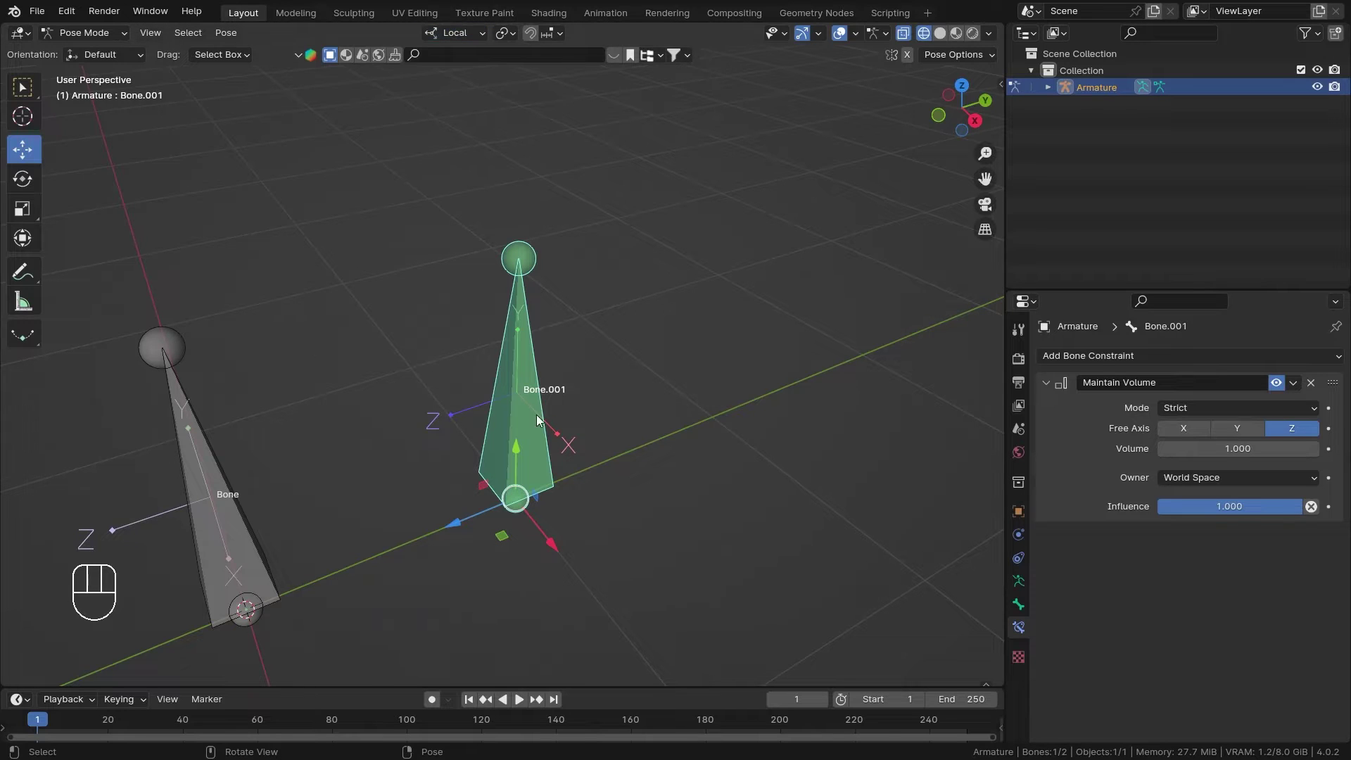
left_click_drag(605, 403, 645, 391)
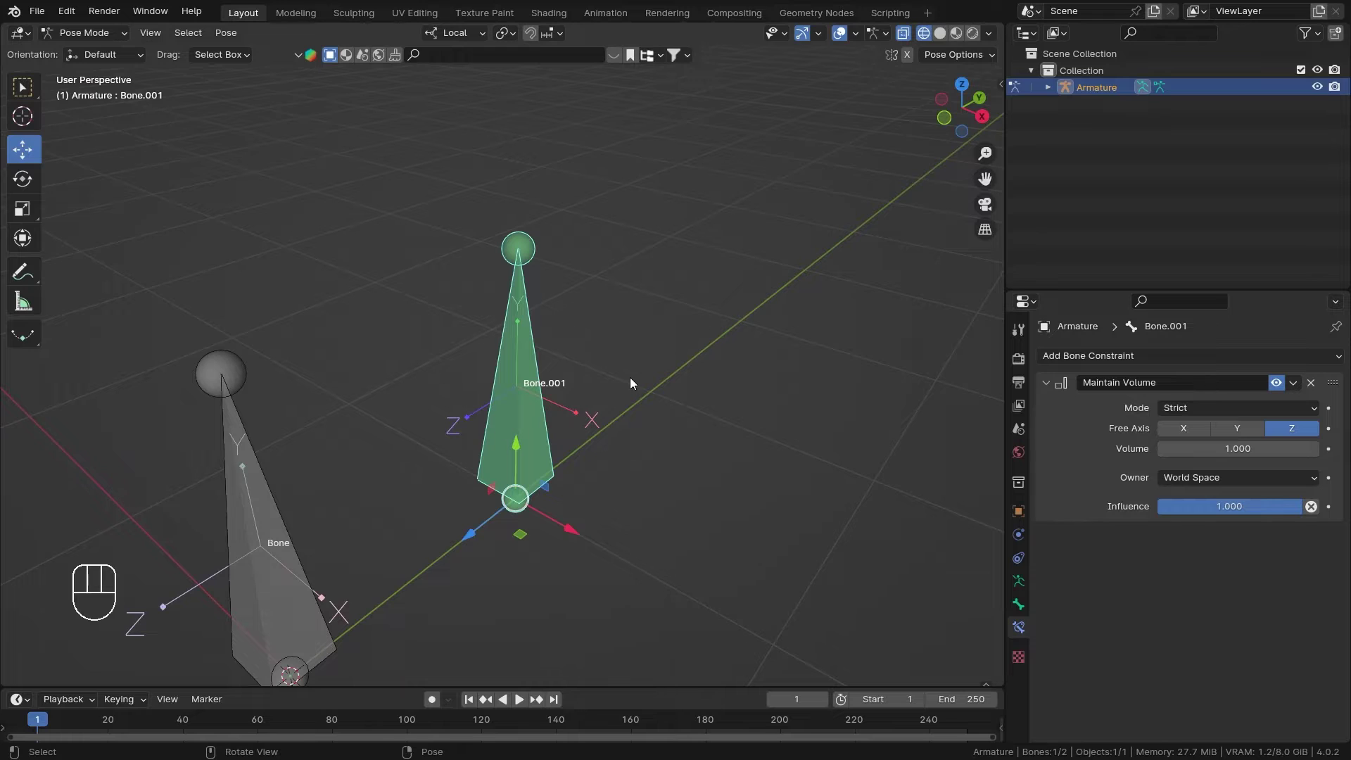
middle_click(673, 374)
key("s")
key("z")
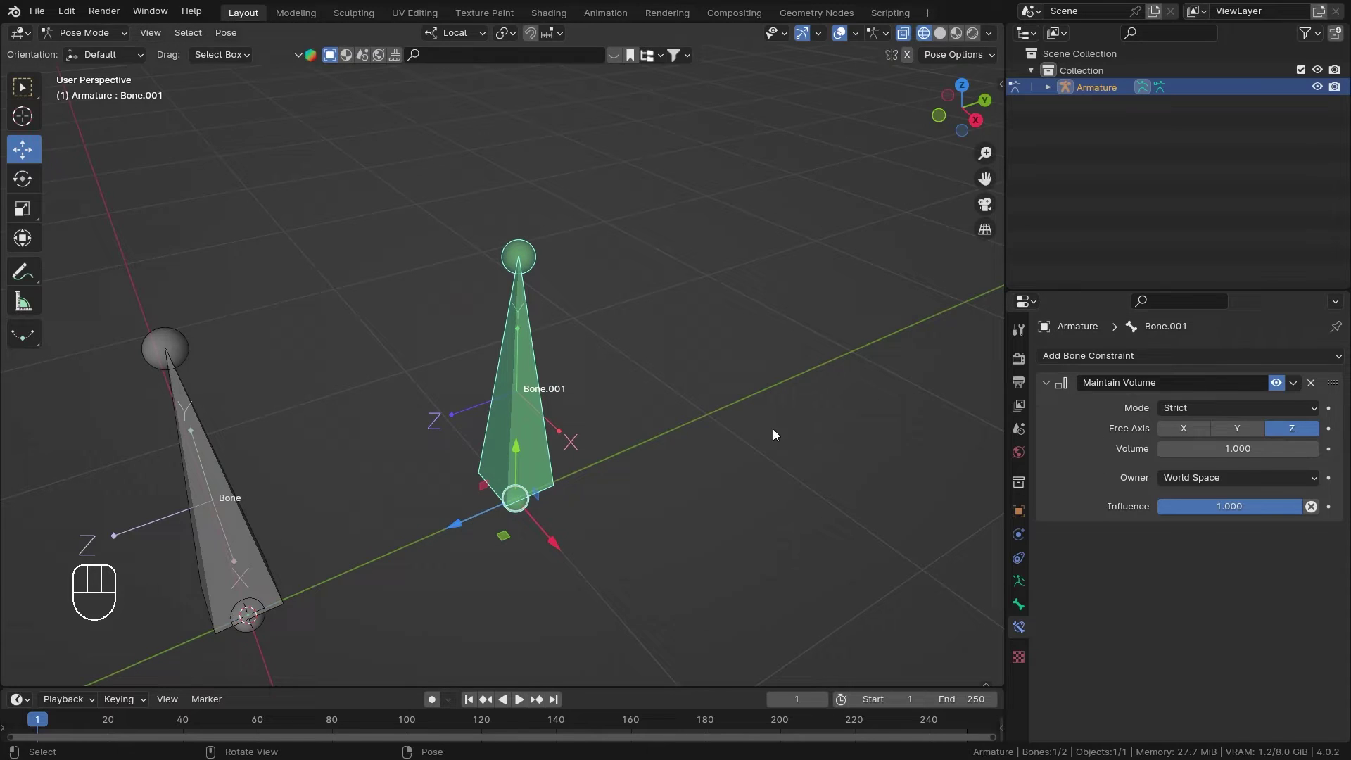
key("s")
key("z")
left_click_drag(313, 504, 450, 508)
key("z")
middle_click(450, 508)
middle_click(425, 405)
key("s")
key("z")
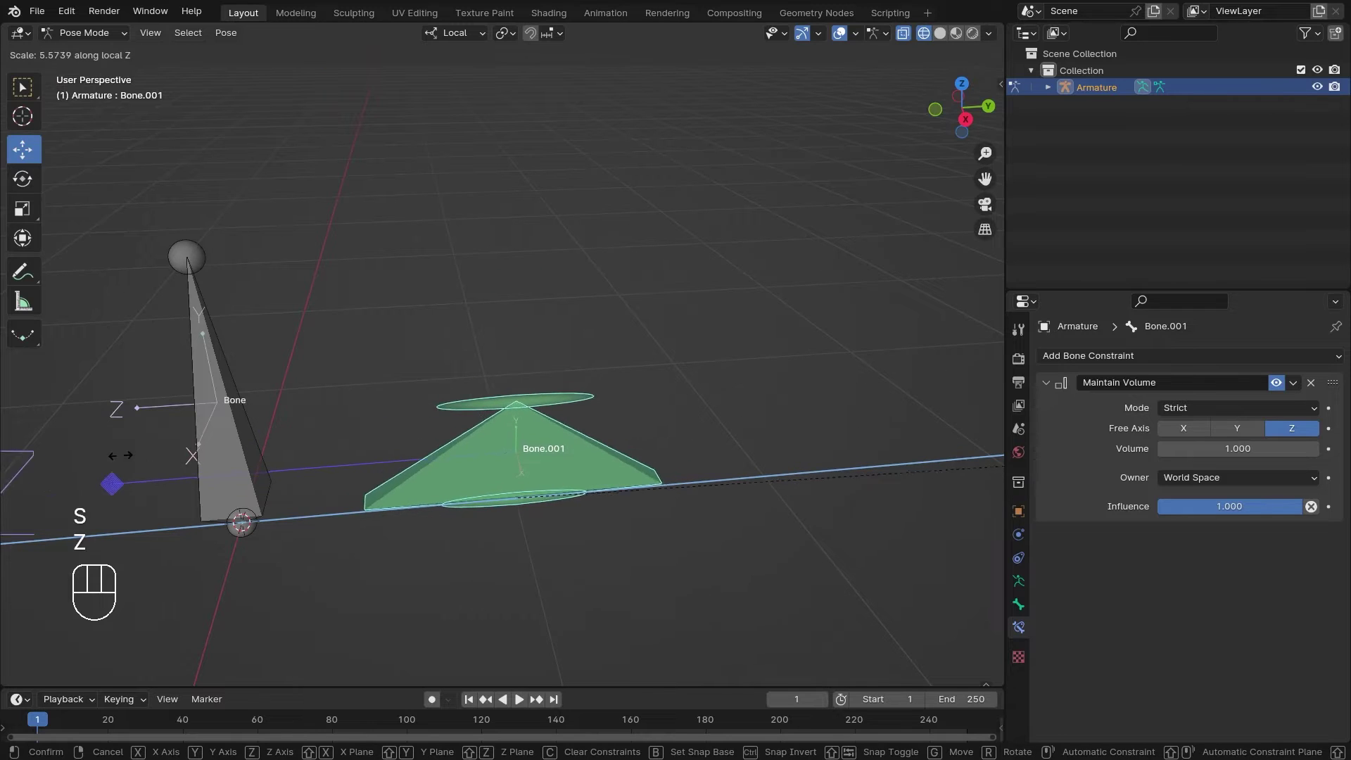
left_click_drag(41, 463, 518, 335)
left_click_drag(552, 492, 654, 479)
key("s")
key("z")
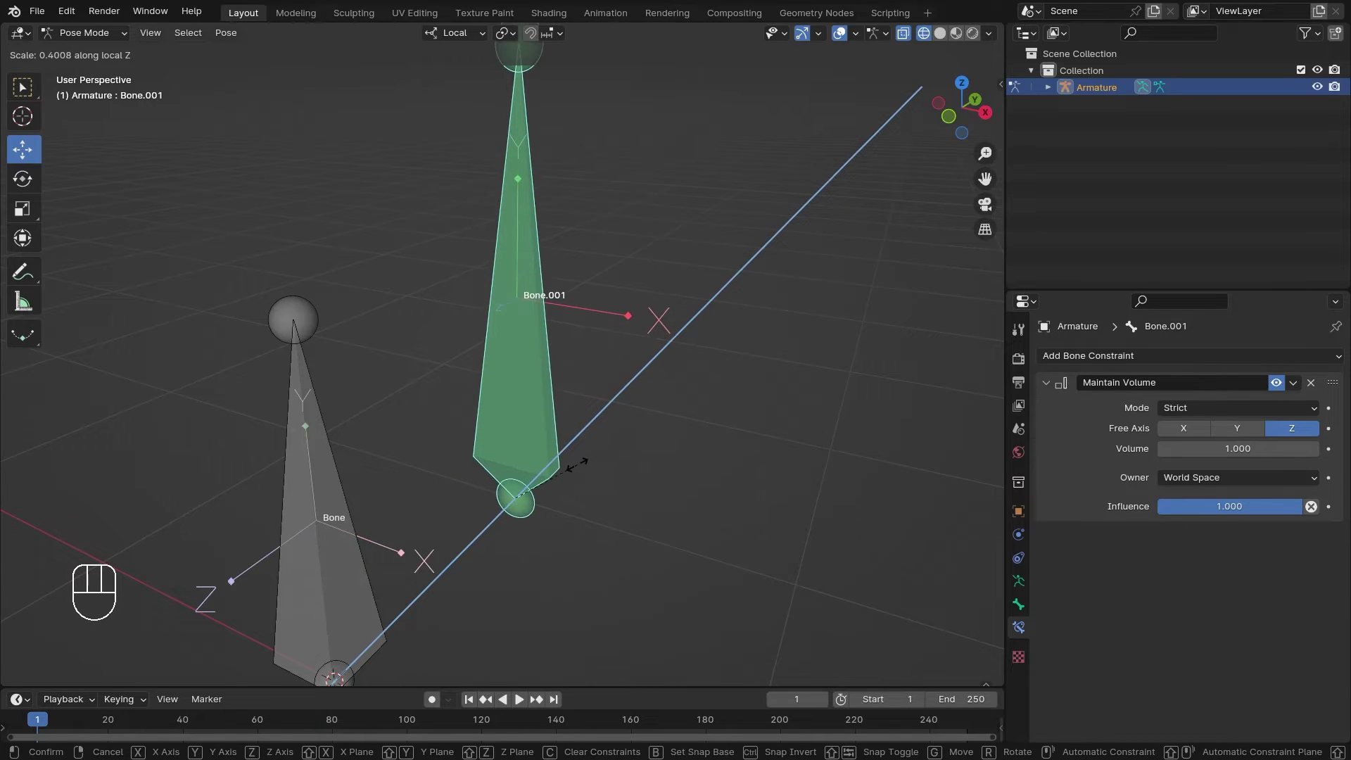
right_click(572, 473)
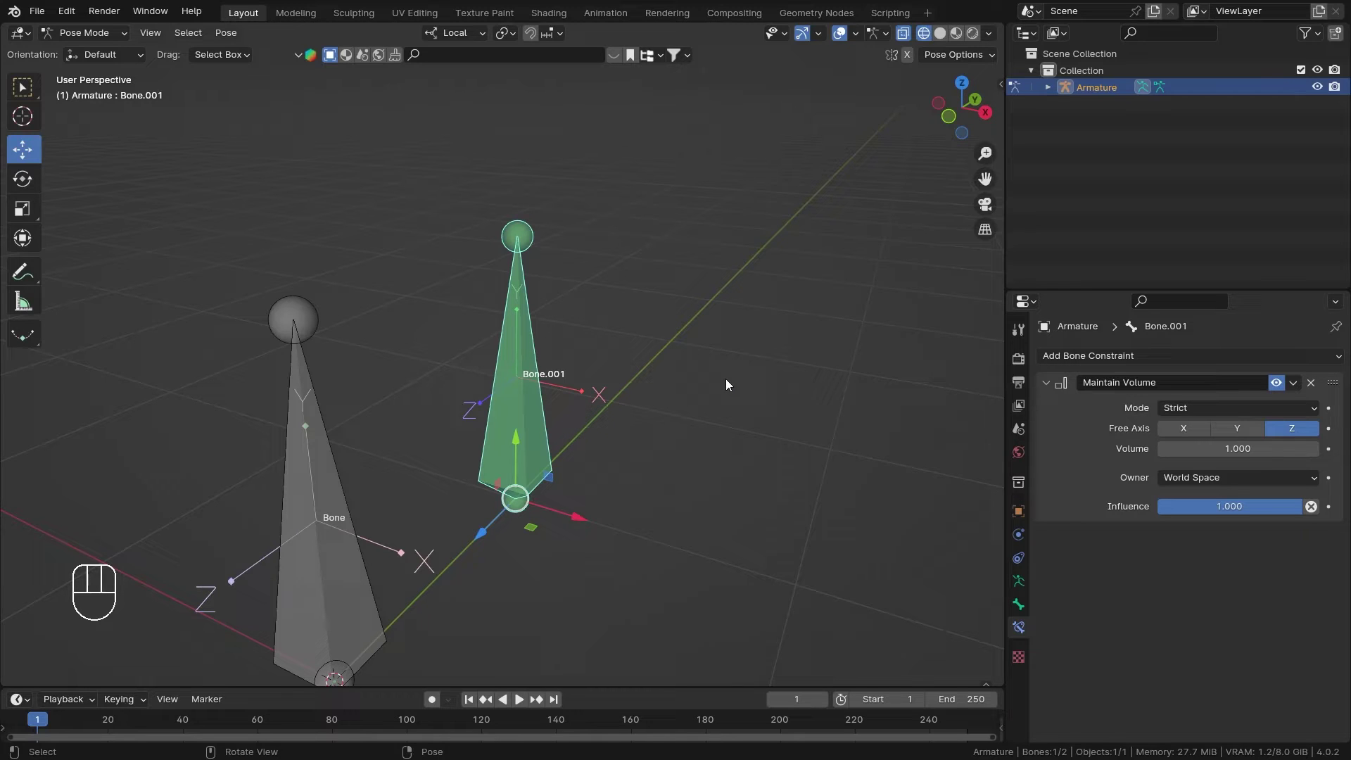
Step: Show Bone.001's transform values in the sidebar and scale it along local Z
key("n")
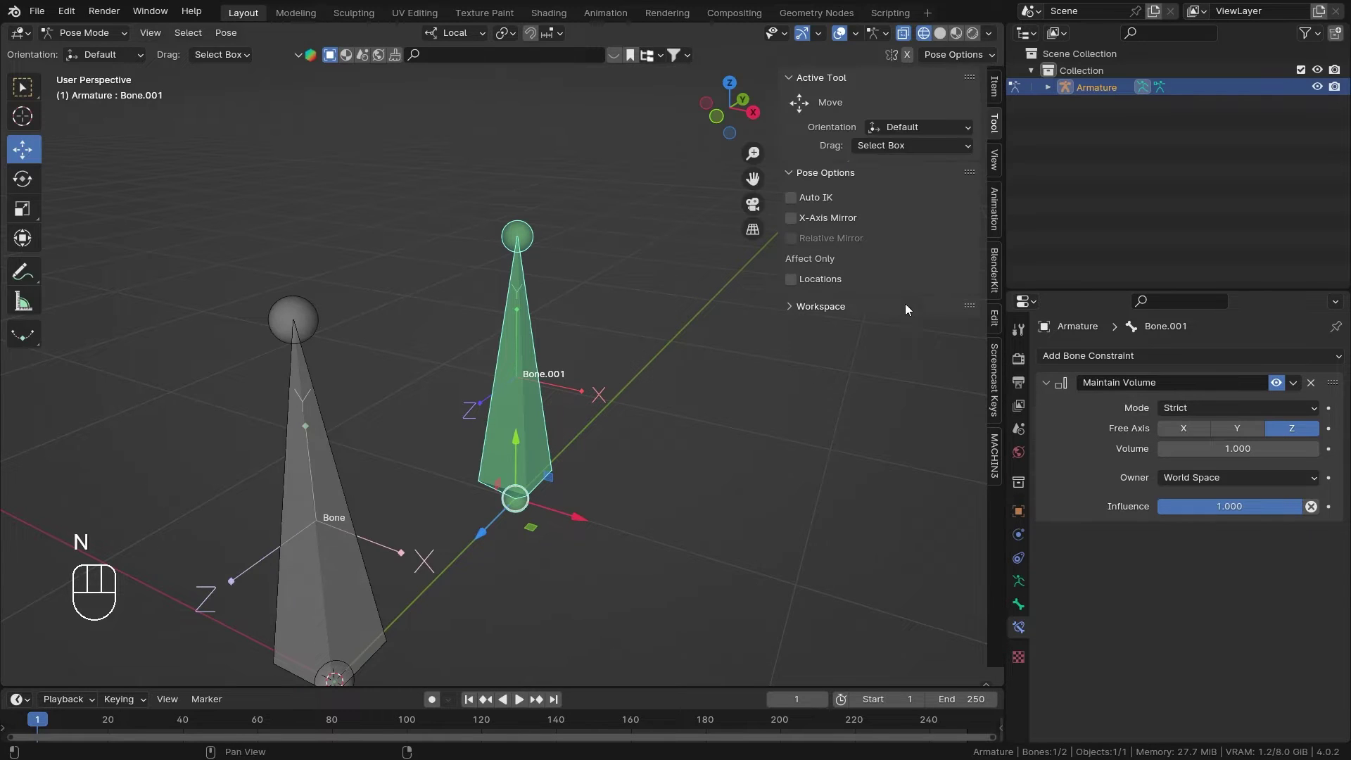
left_click(1000, 93)
middle_click(661, 447)
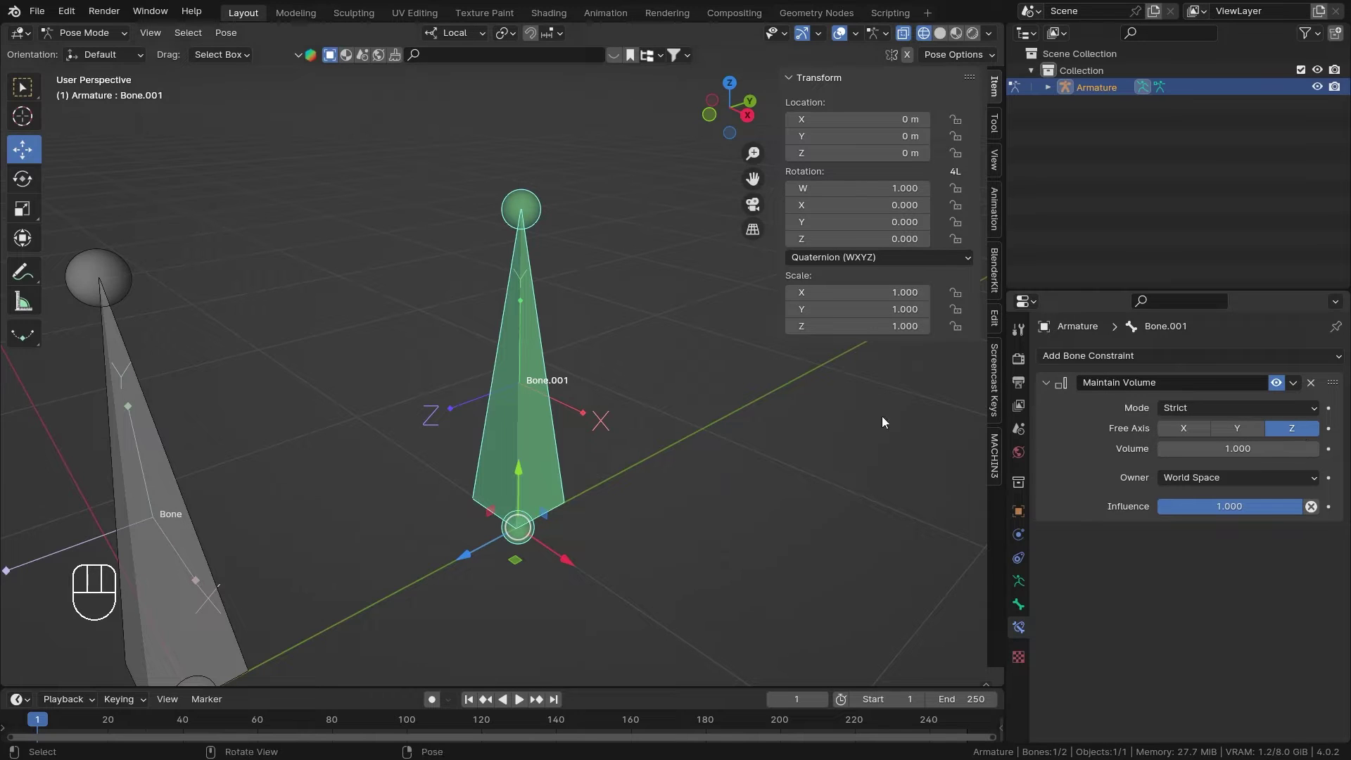
key("z")
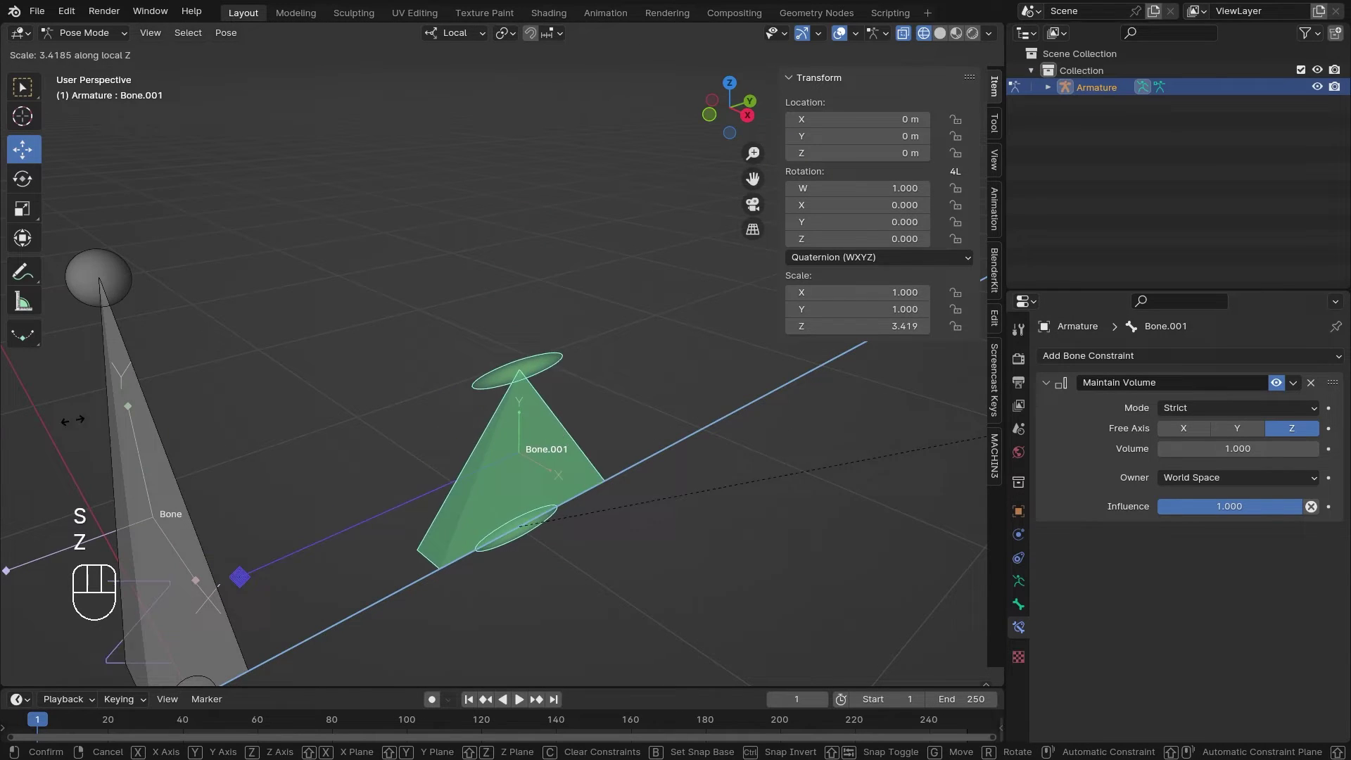
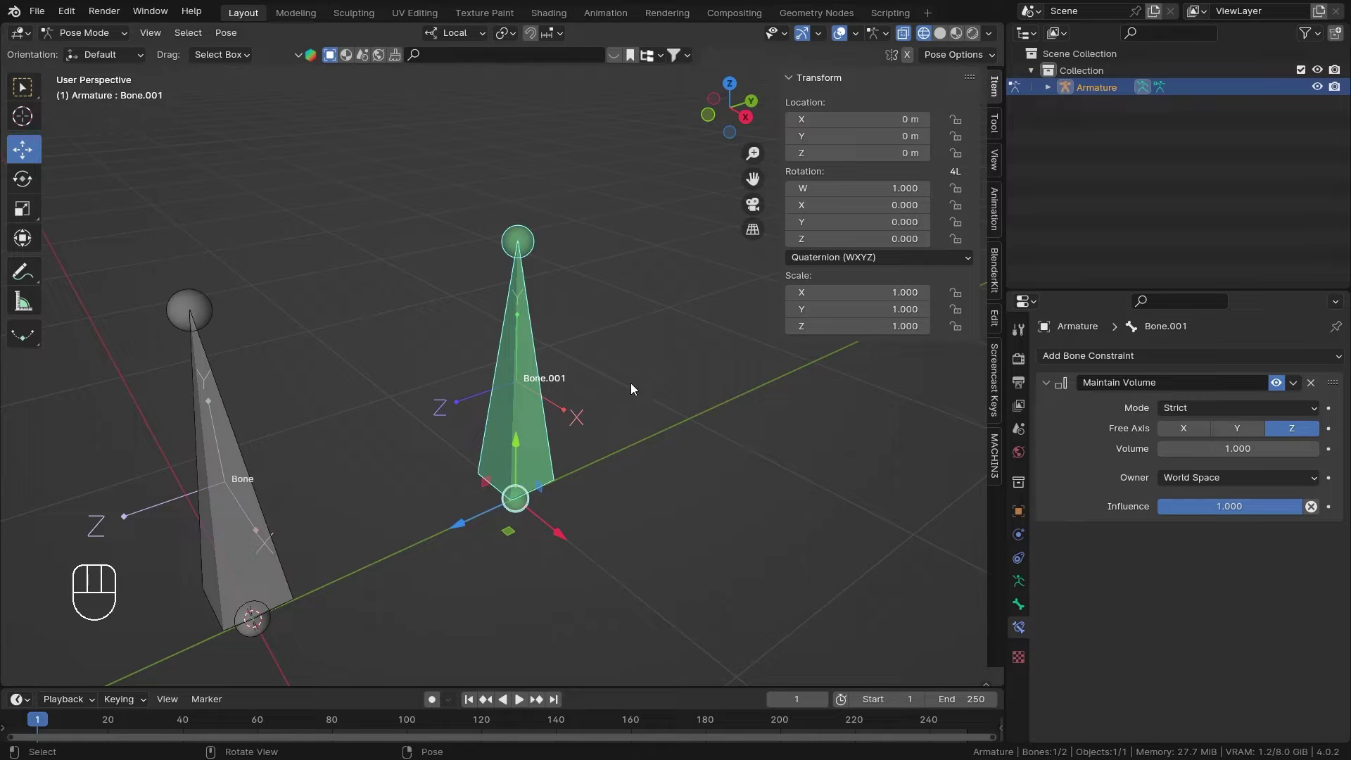
Step: Try scaling Bone.001 along local X and then local Y, cancelling both at scale 1.0
left_click_drag(641, 384, 605, 378)
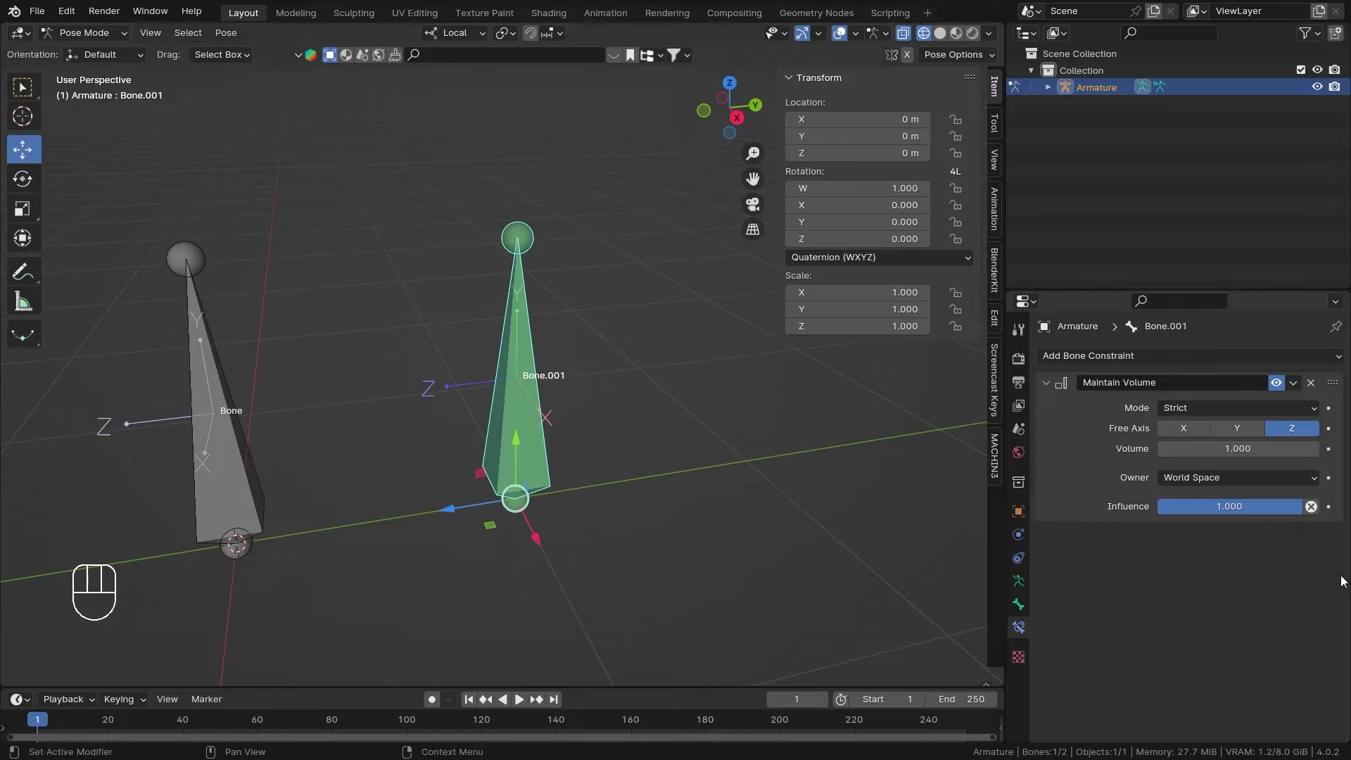
left_click_drag(606, 490, 638, 498)
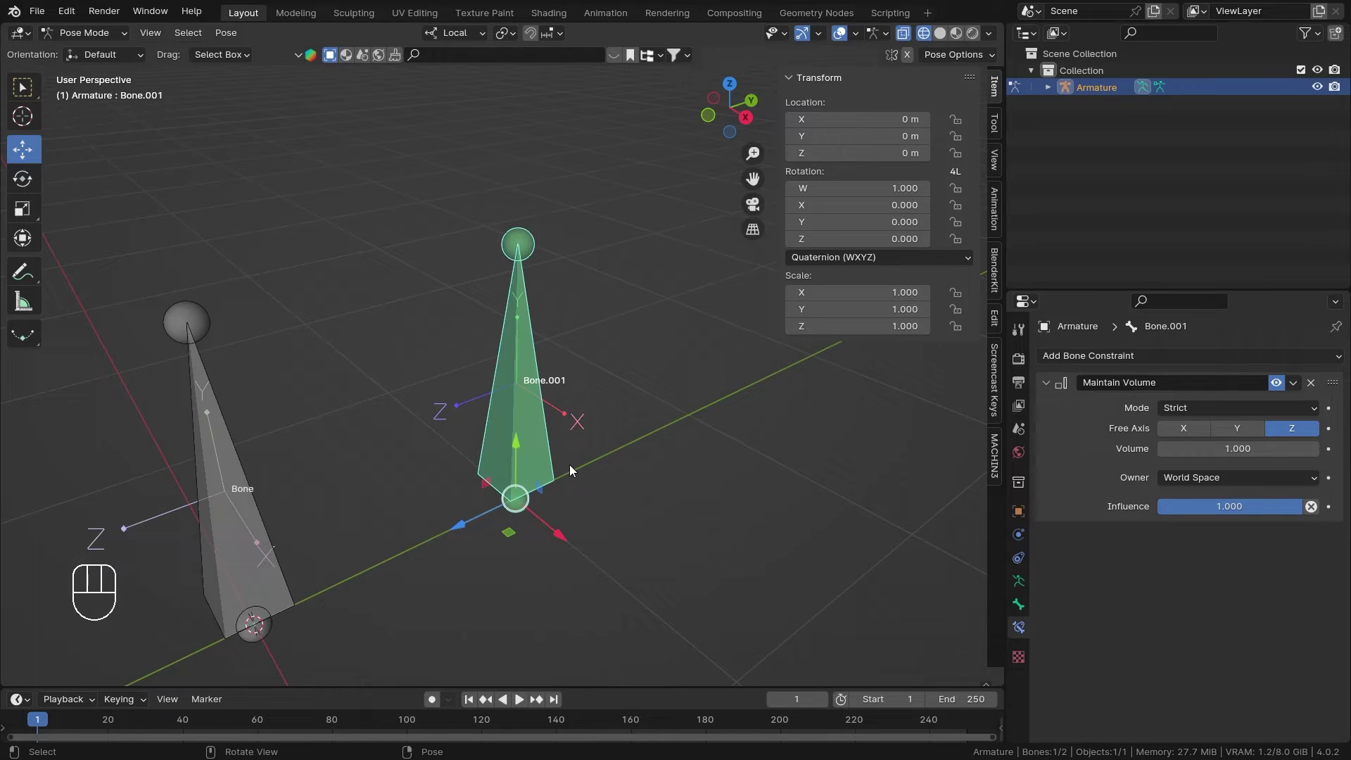
key("s")
key("x")
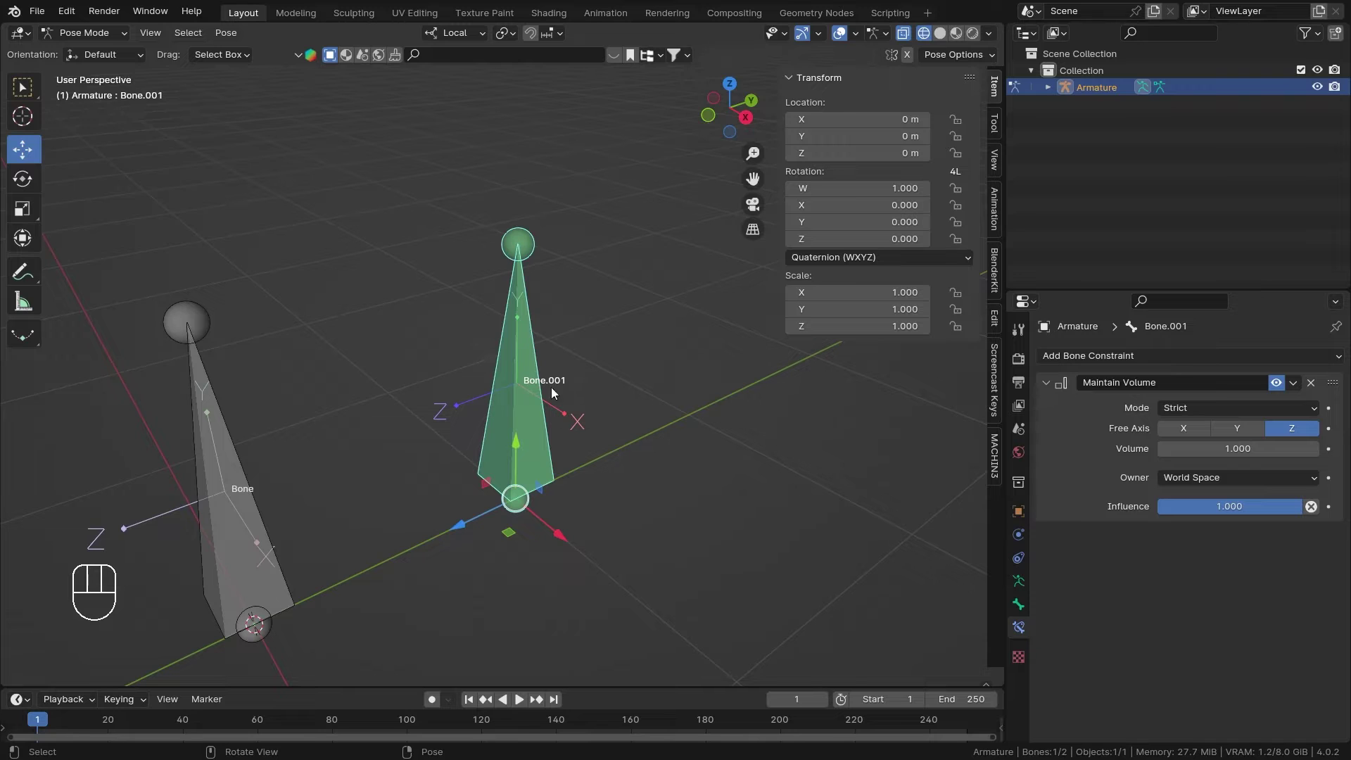
key("s")
key("y")
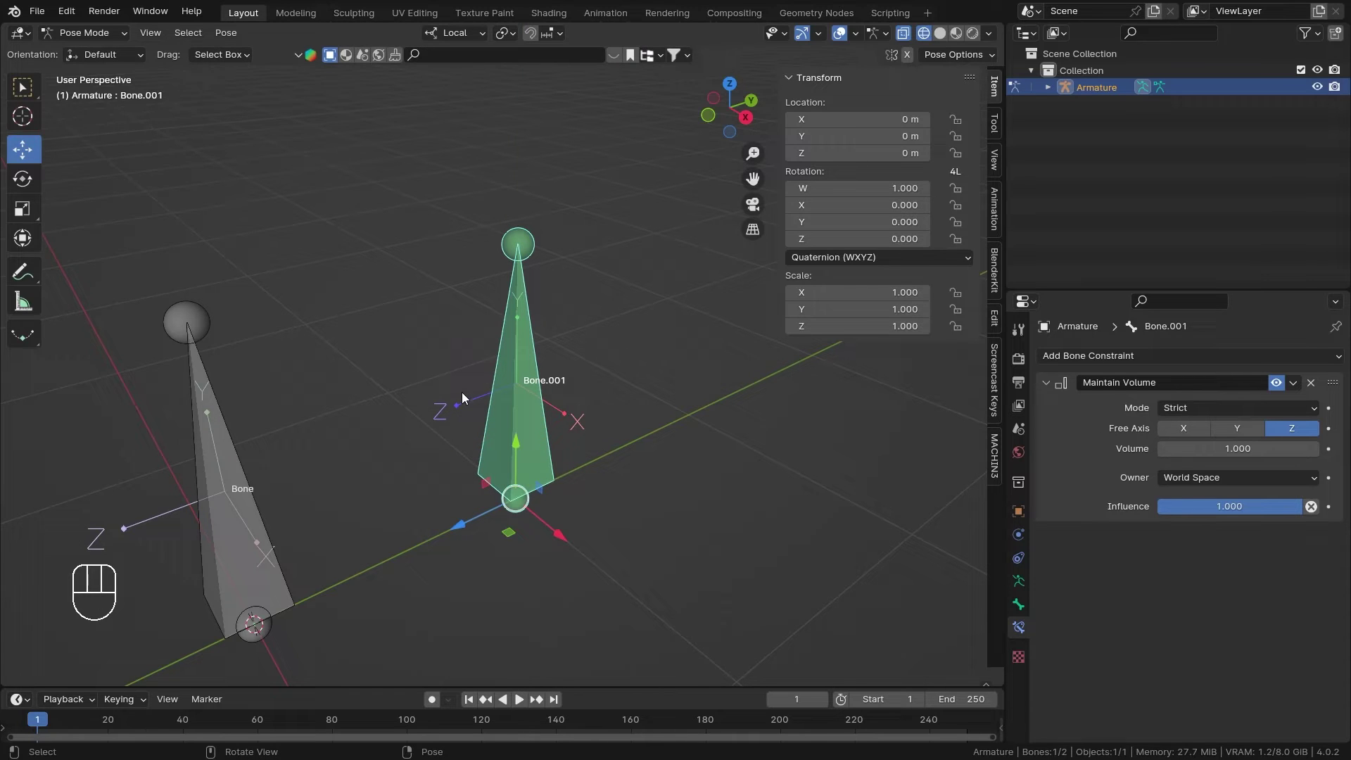
Step: Squash Bone.001 along local Y and stretch it along local Z to watch the volume hold
left_click_drag(514, 443, 490, 437)
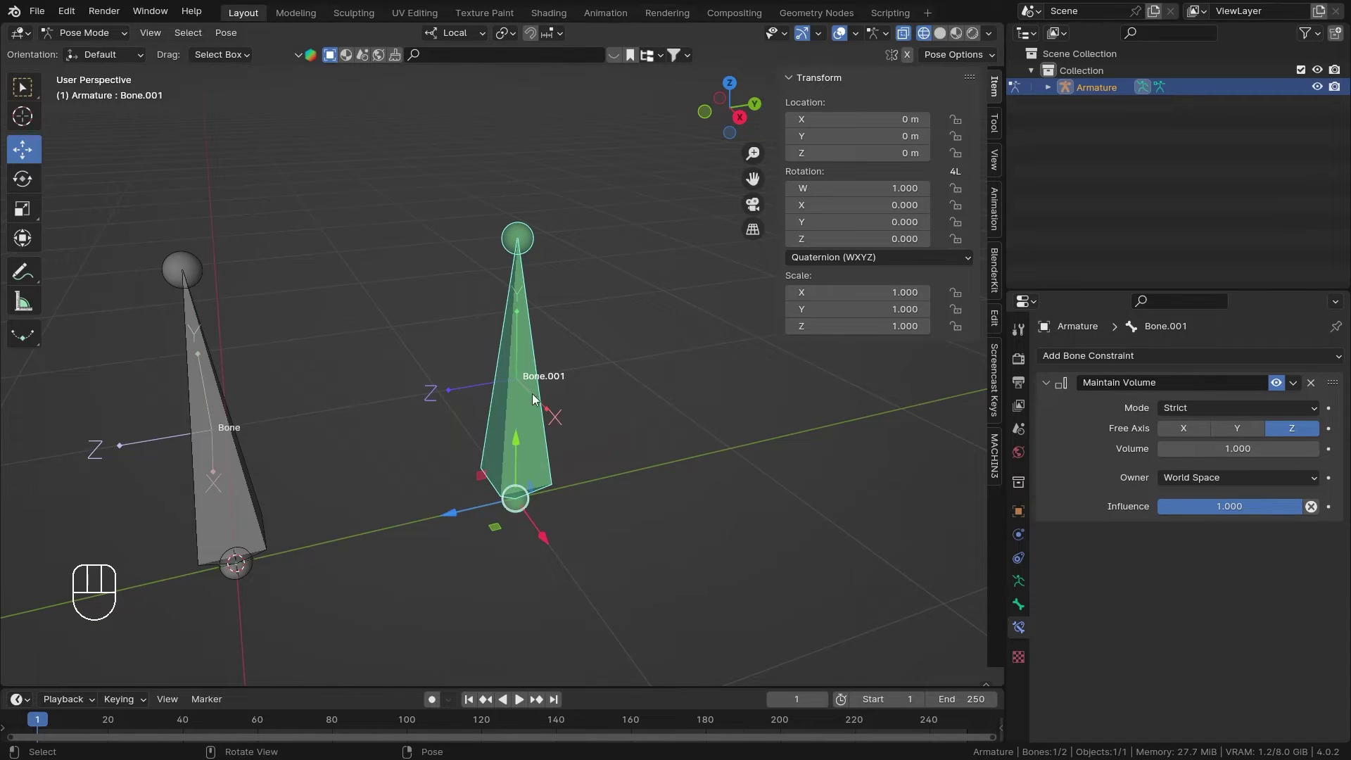
key("s")
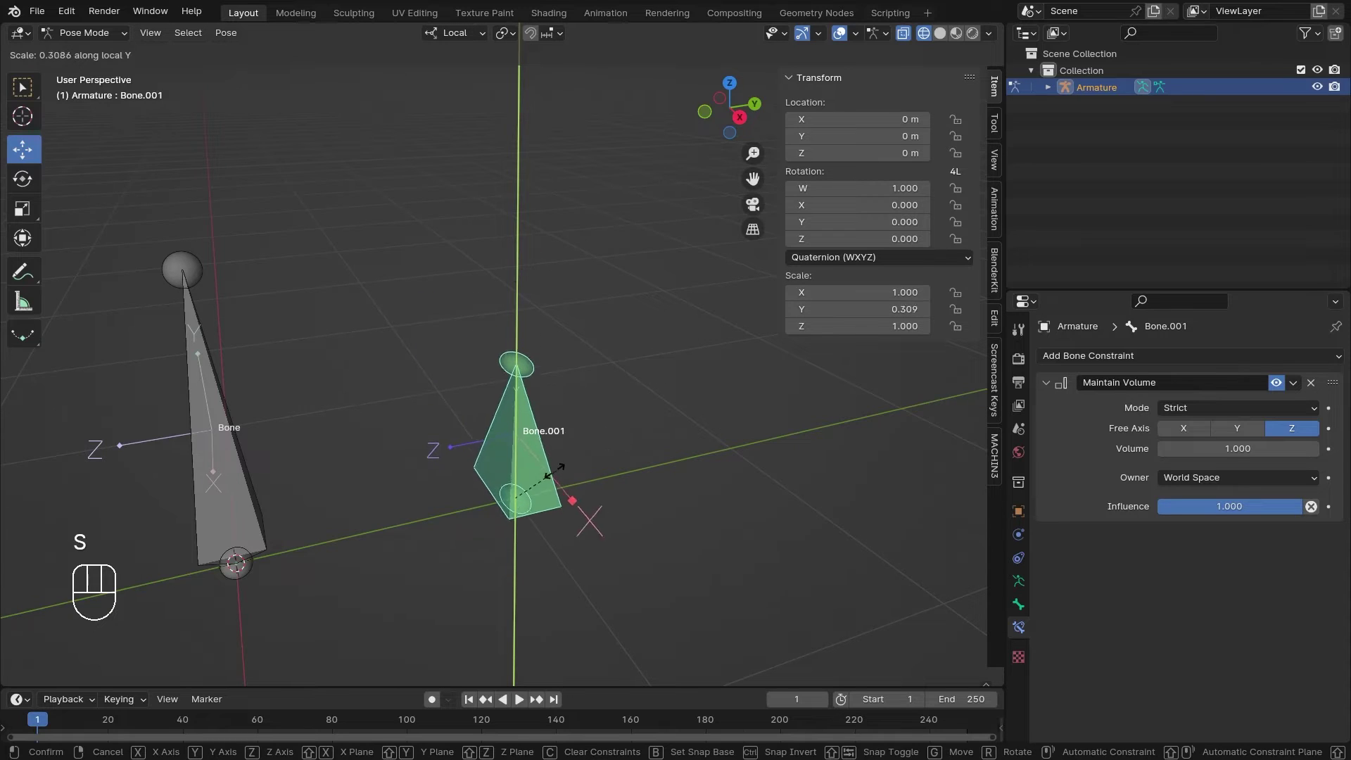
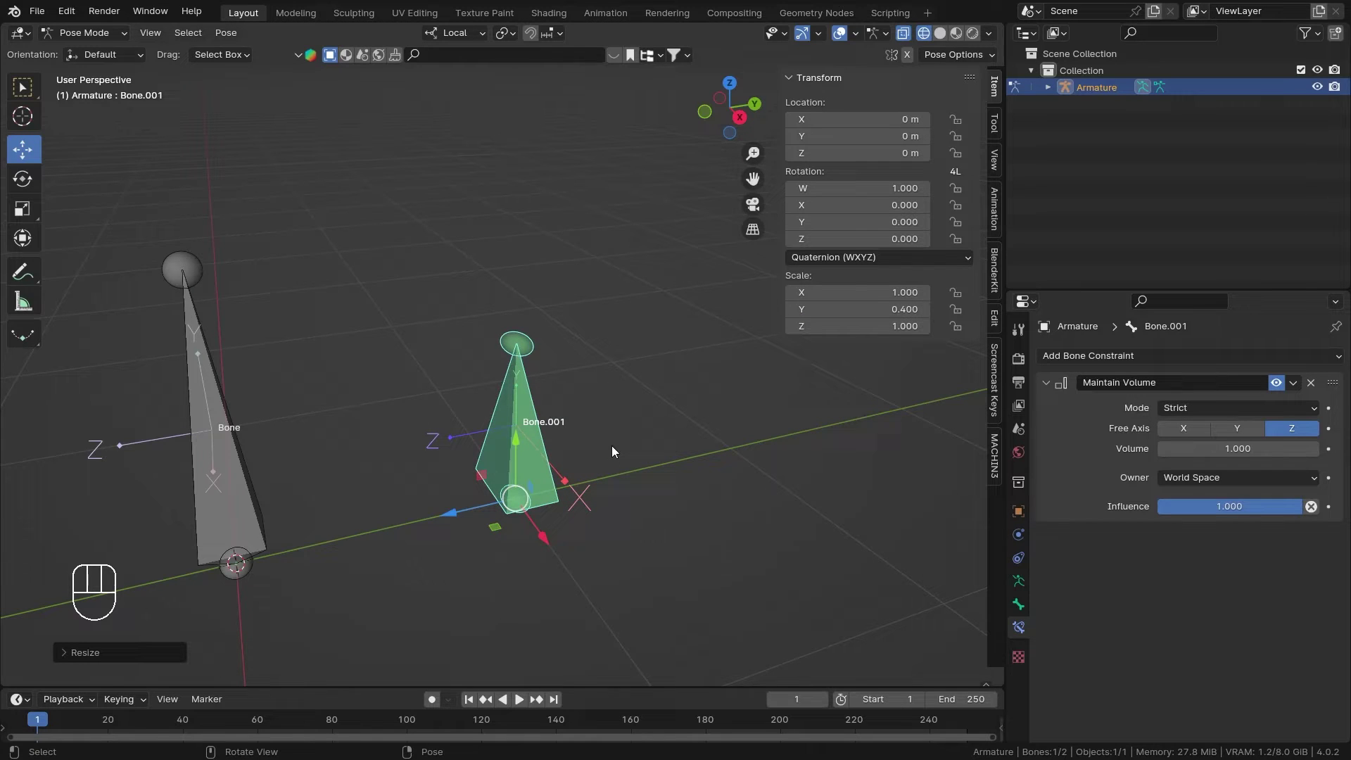
key("s")
key("z")
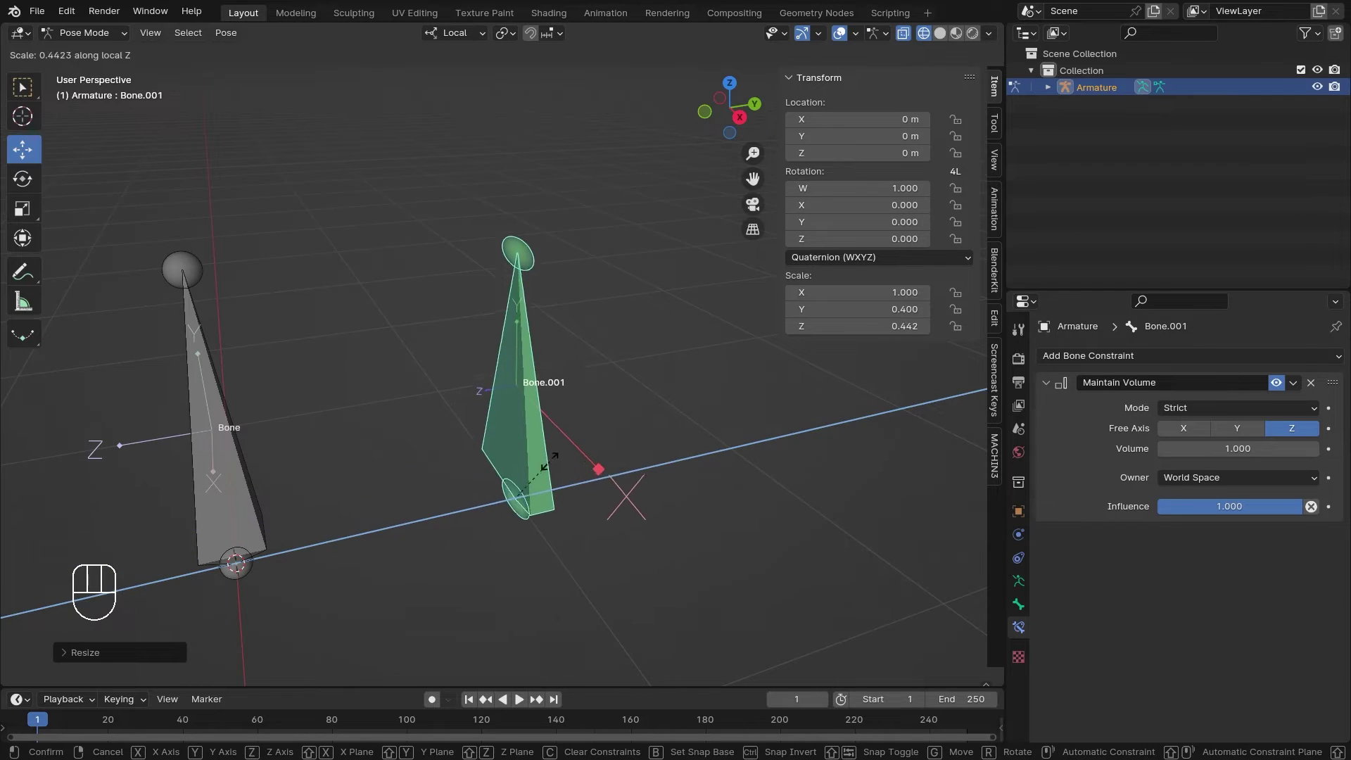
left_click_drag(716, 480, 525, 457)
left_click_drag(524, 457, 590, 452)
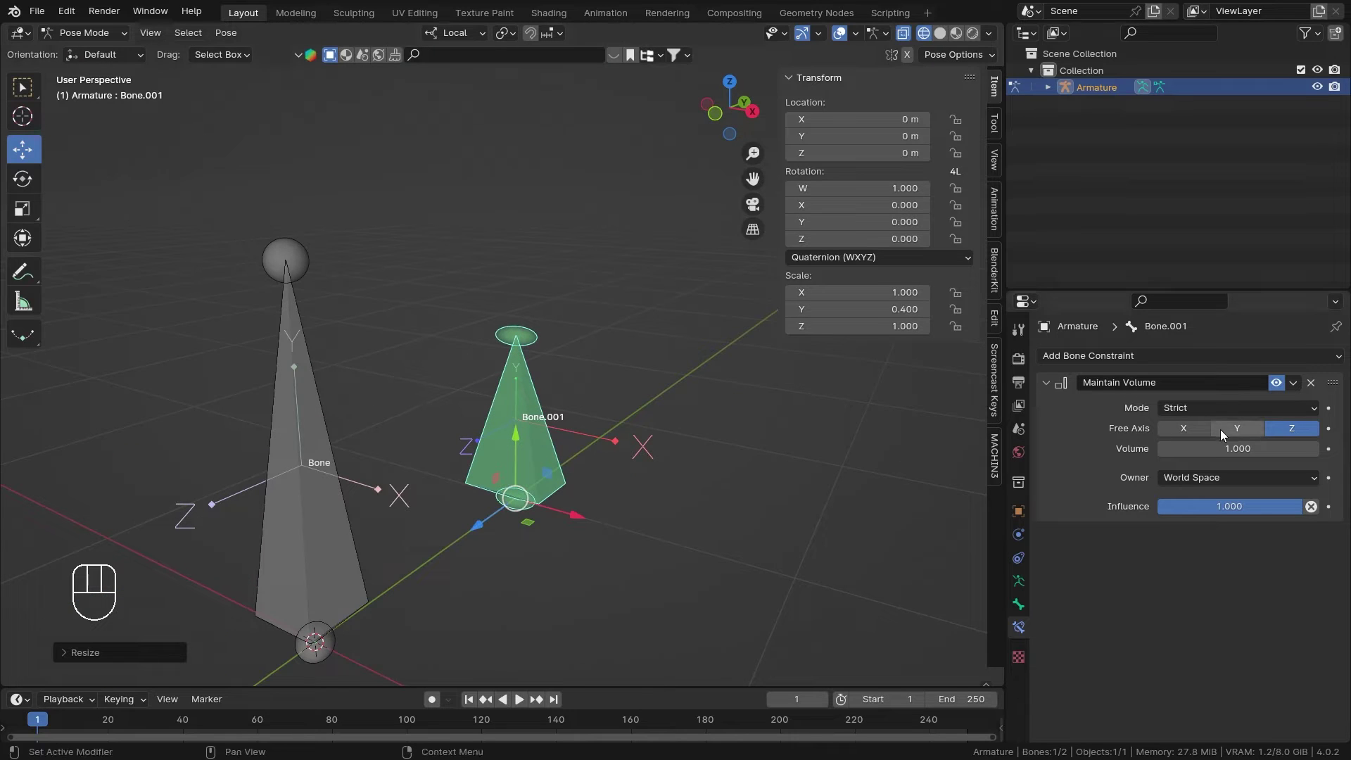
Step: Hop into Edit Mode and back to Pose Mode, viewing the bone side-on
key("Tab")
key("Tab")
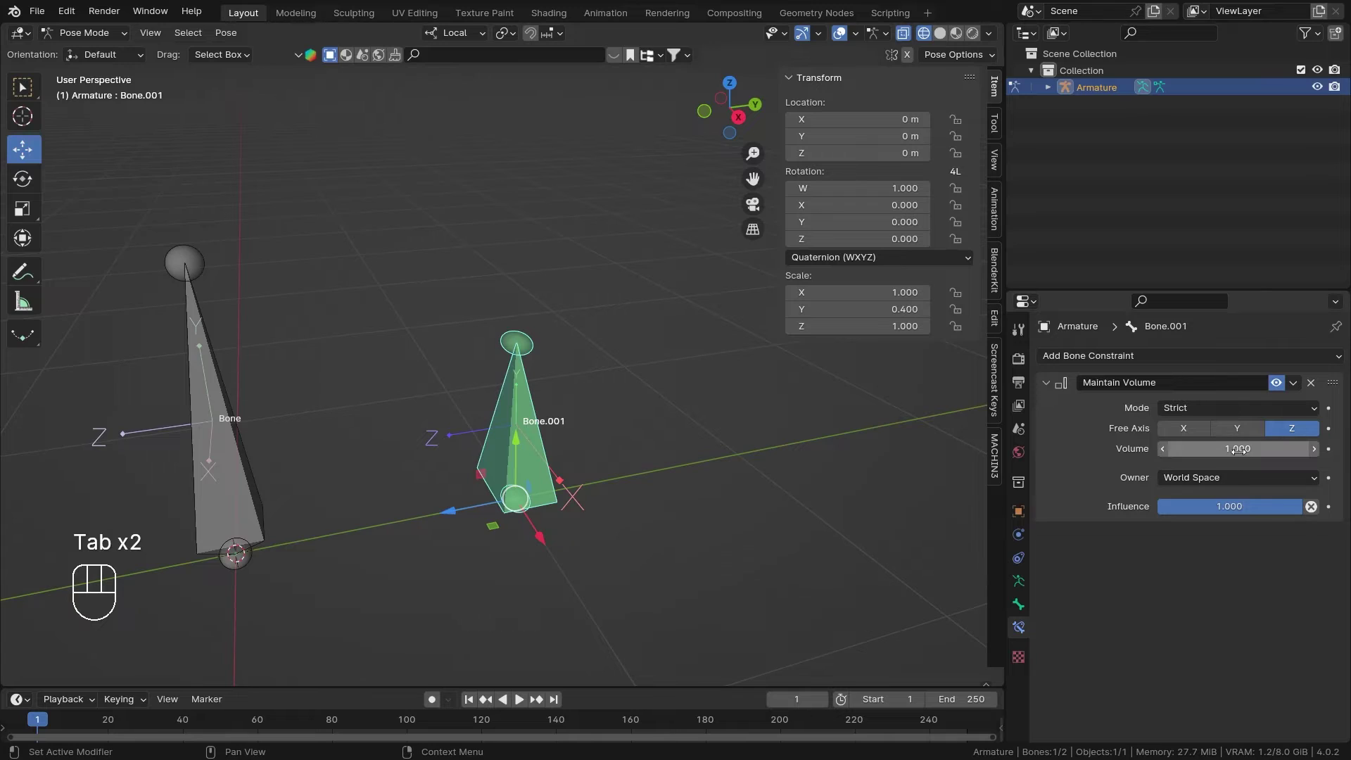
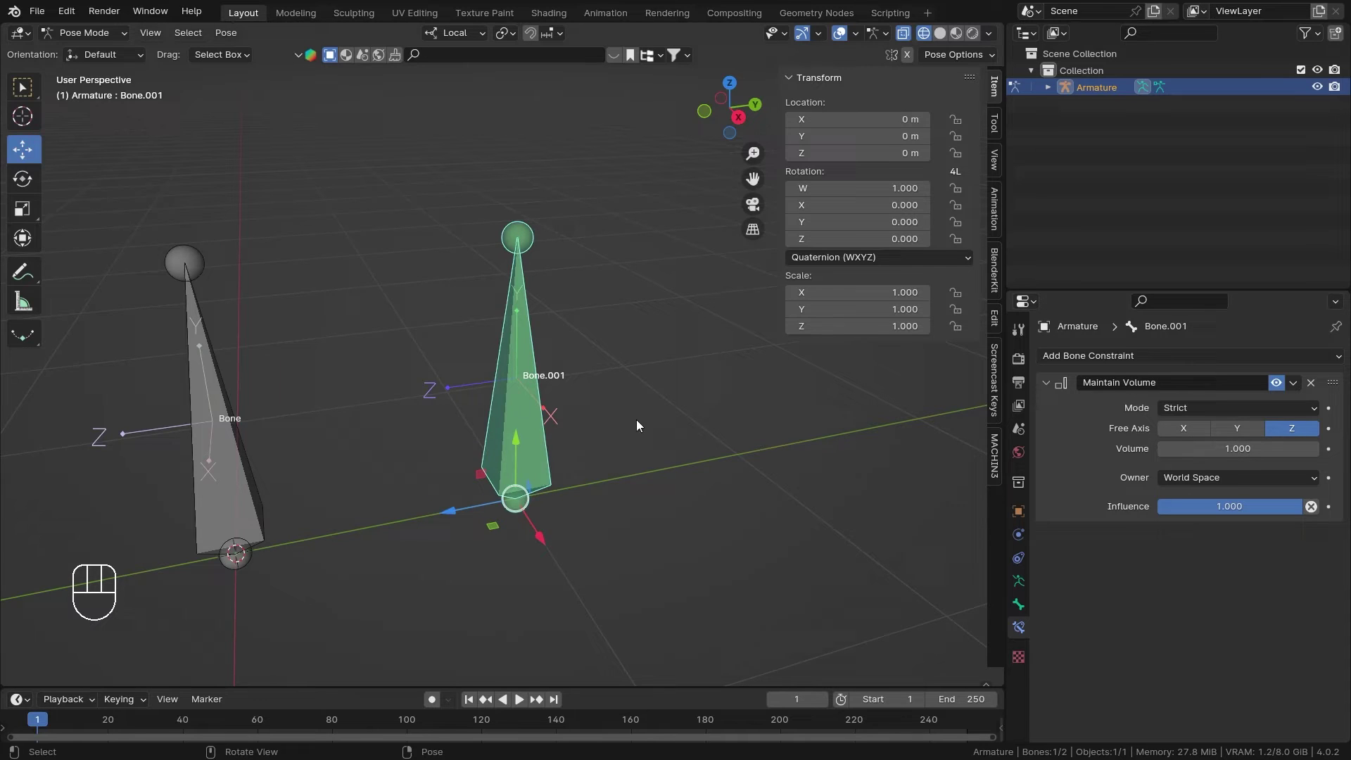
left_click_drag(508, 392, 480, 396)
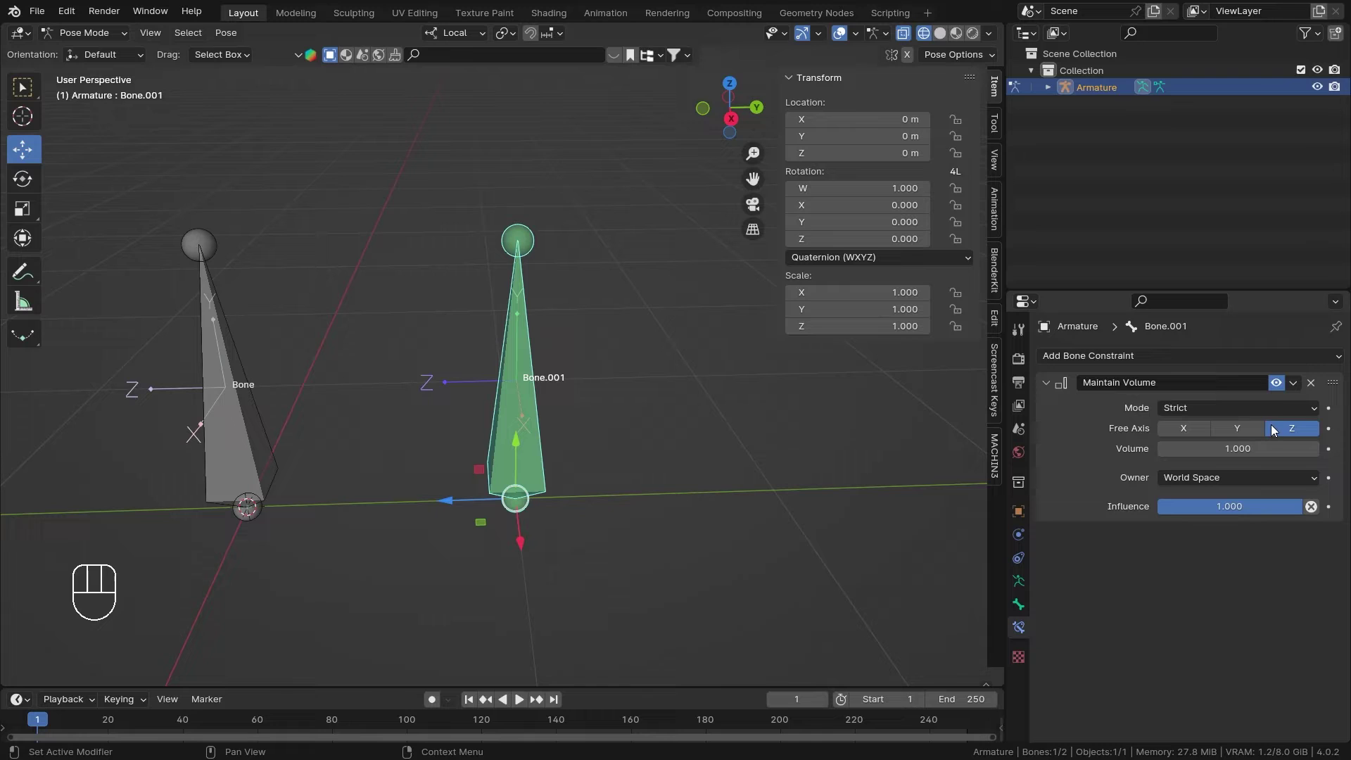
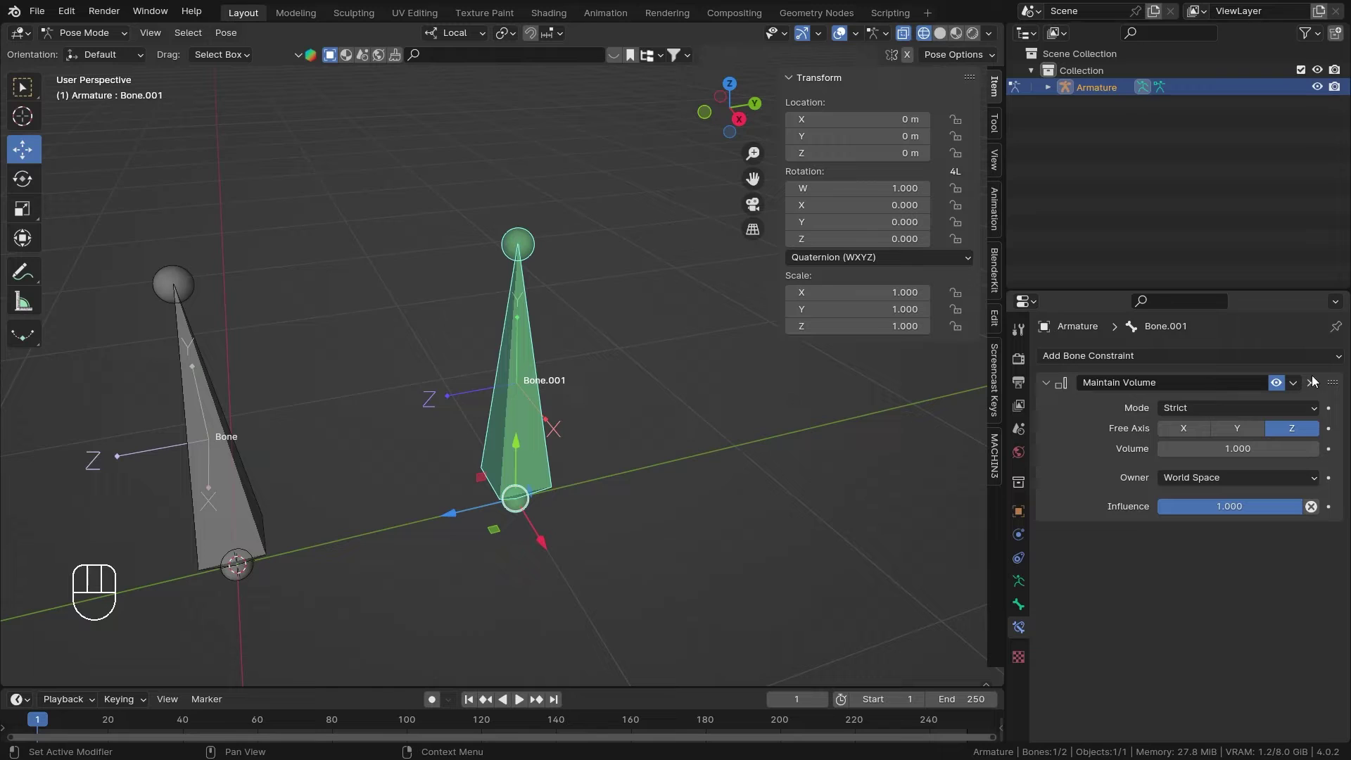
Step: Shorten Bone.001 from 2 m to 1 m in Edit Mode and return to Pose Mode
left_click_drag(527, 445, 530, 480)
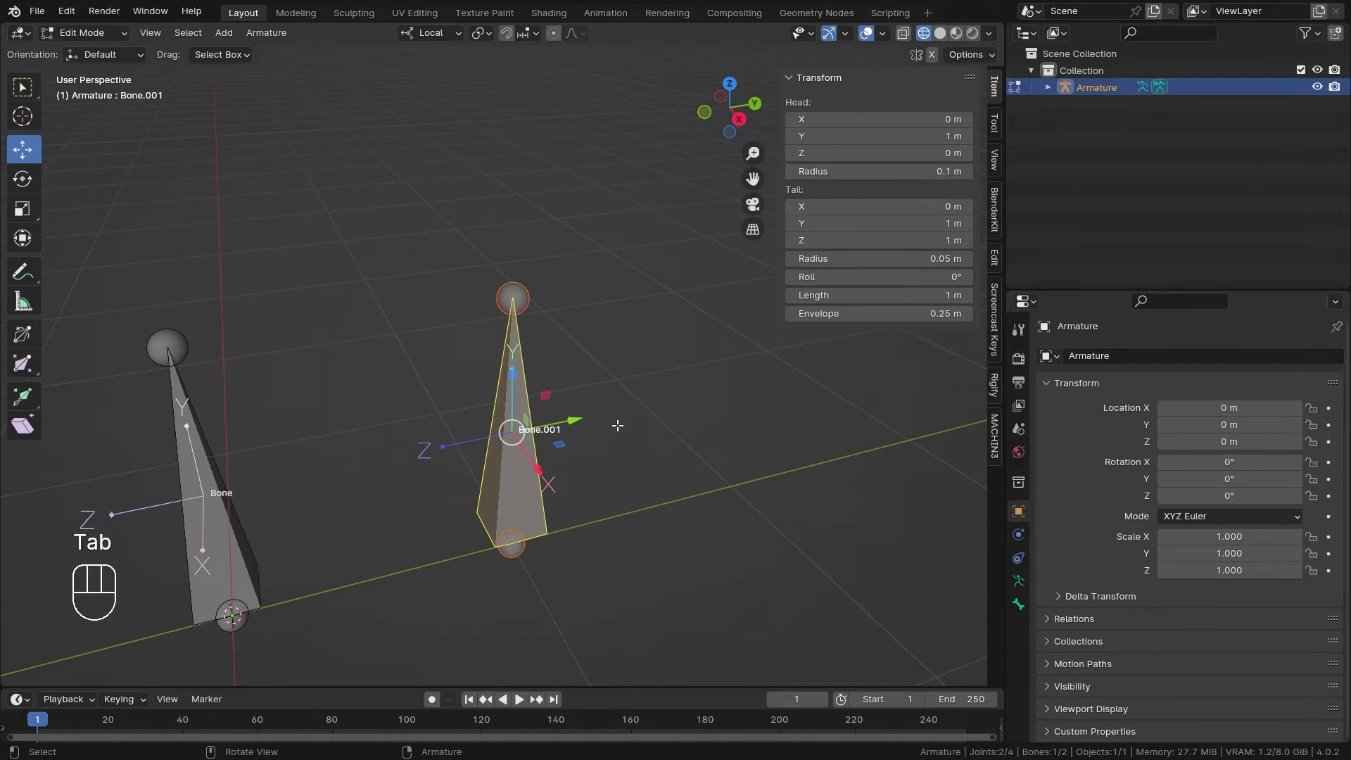
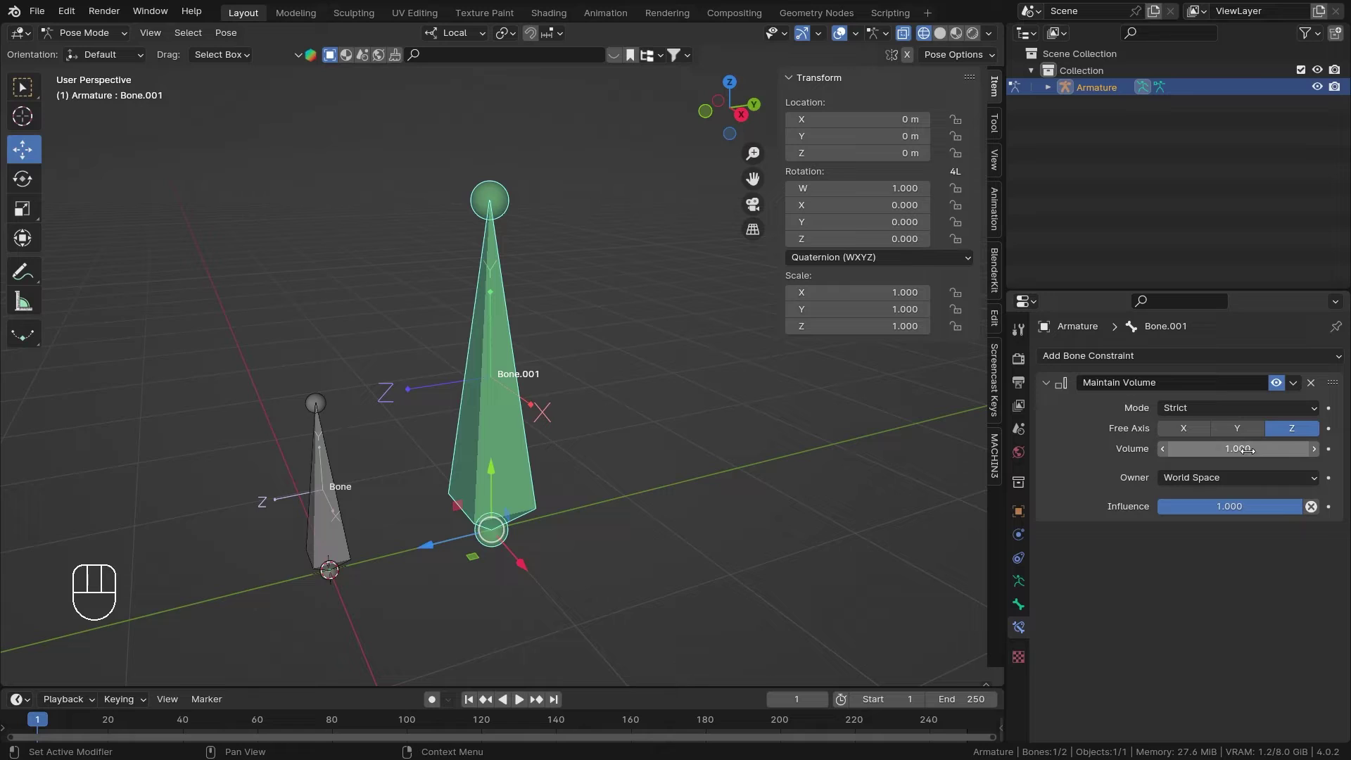
key("Tab")
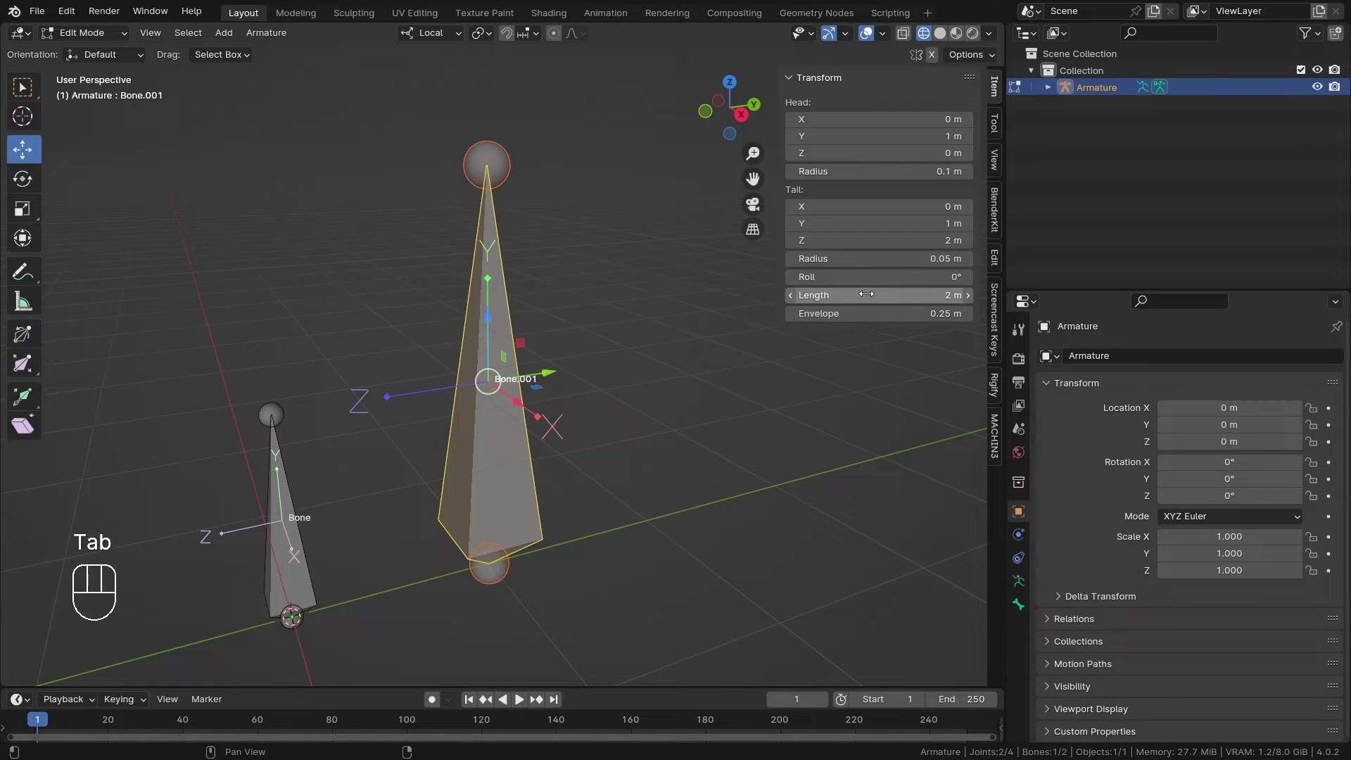
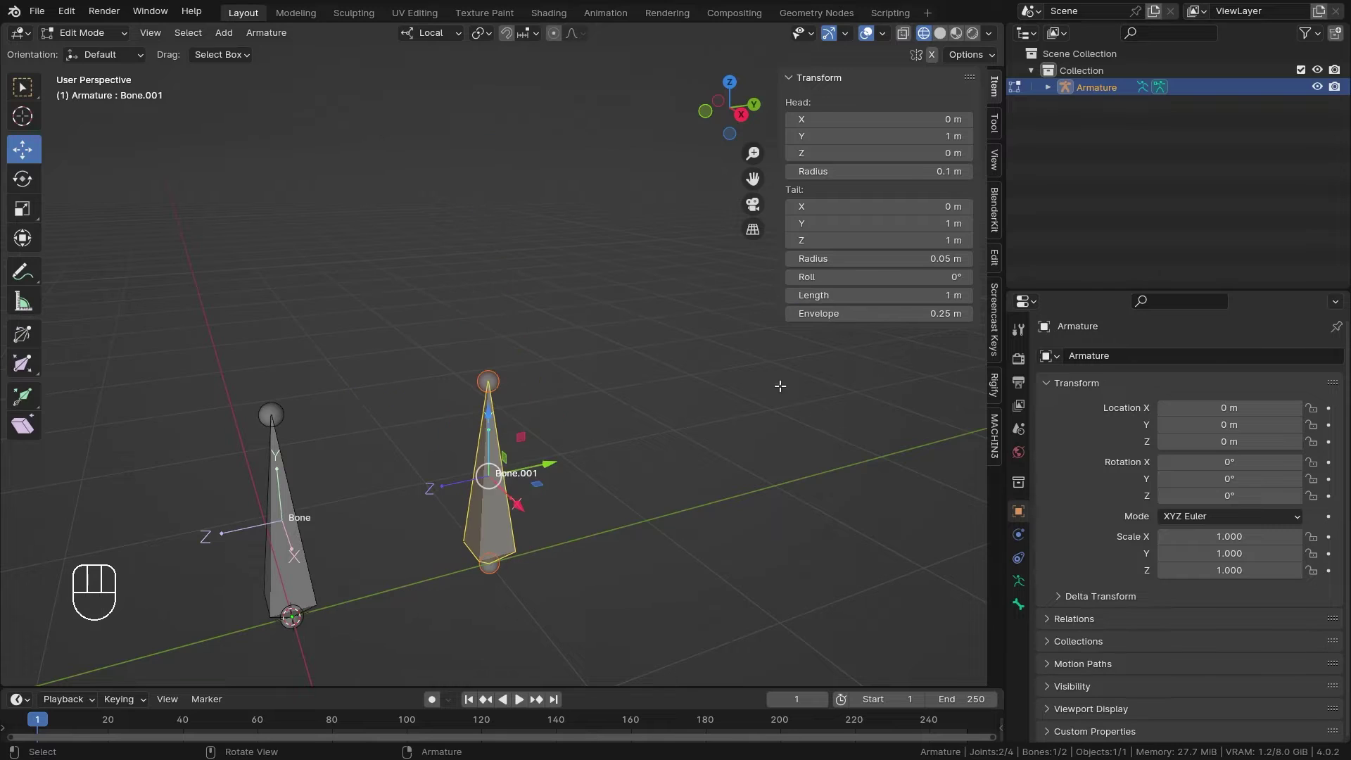
key("Tab")
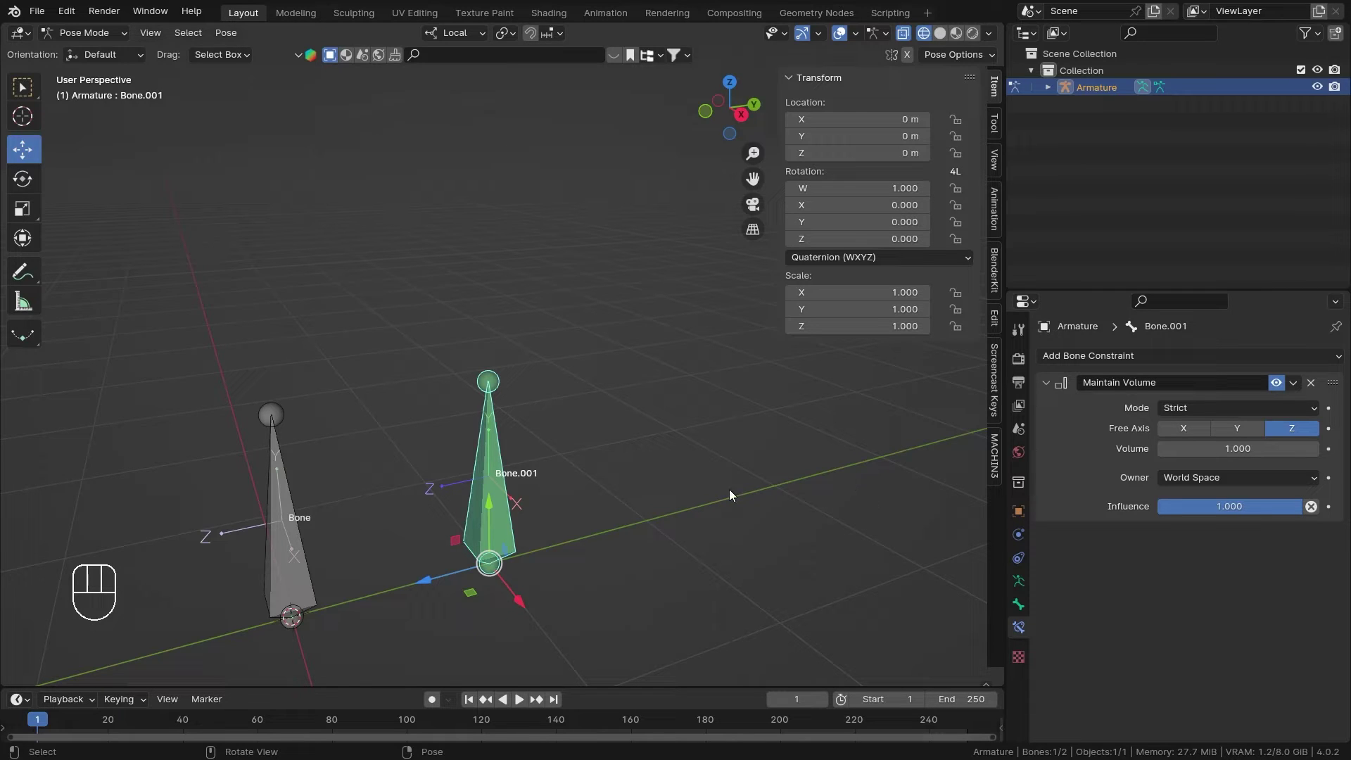
Step: Scale Bone.001 evenly on all axes, then along local Y only
left_click_drag(644, 472, 711, 447)
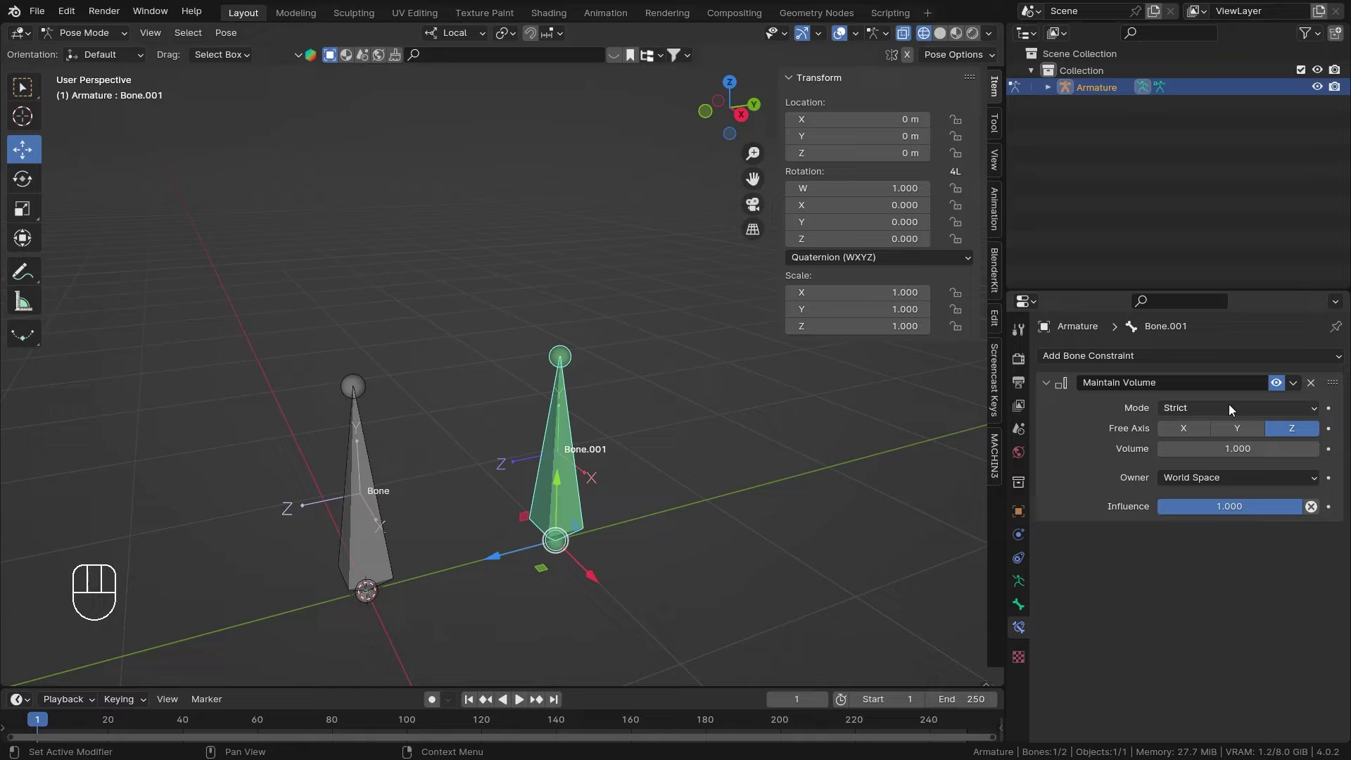
left_click_drag(1230, 413, 1216, 444)
left_click_drag(656, 472, 628, 419)
middle_click(618, 491)
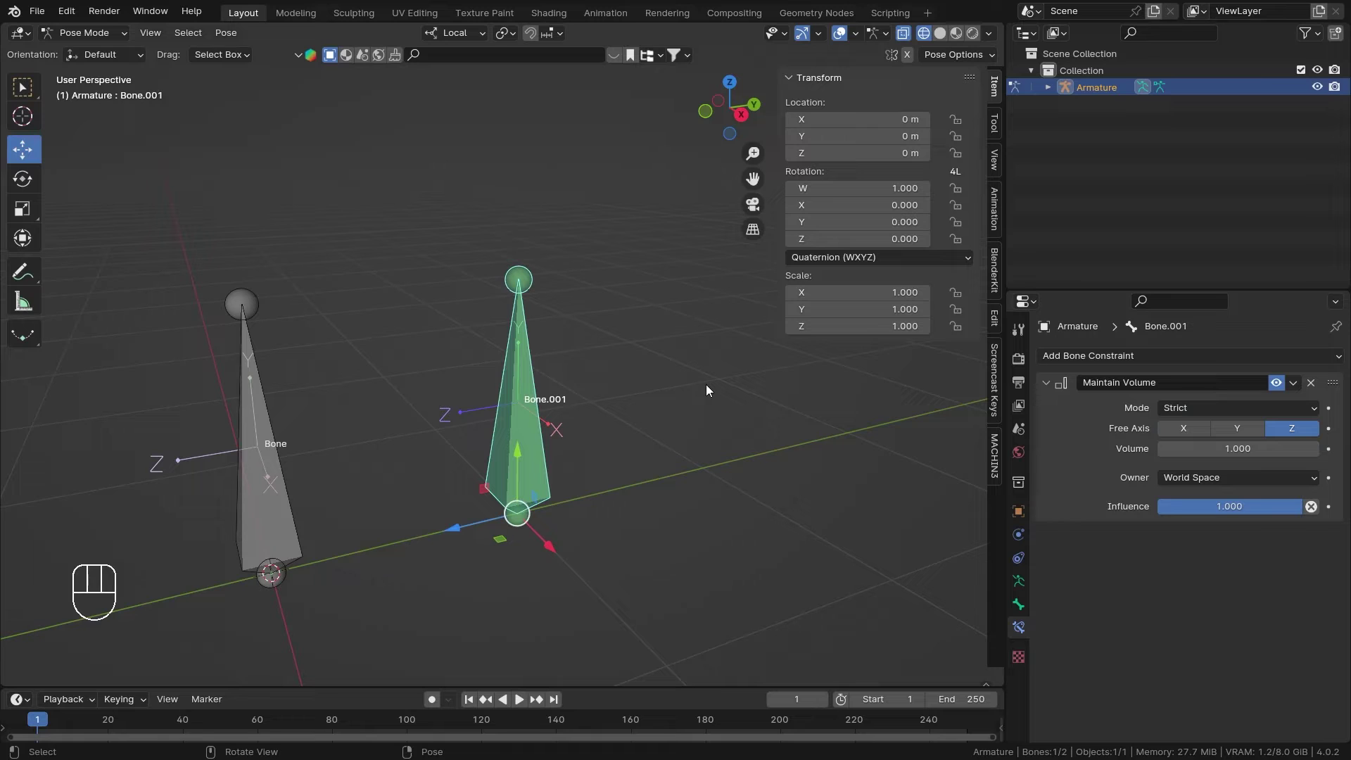
key("s")
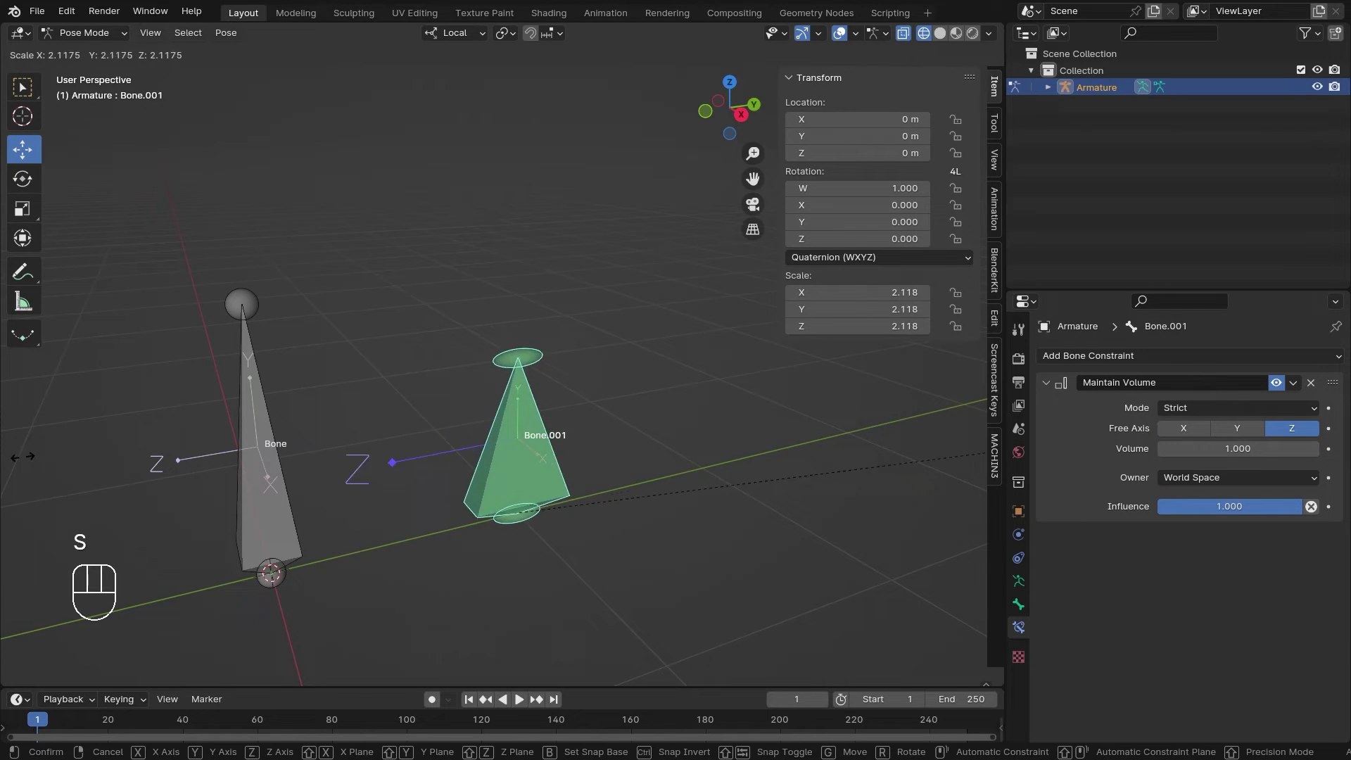
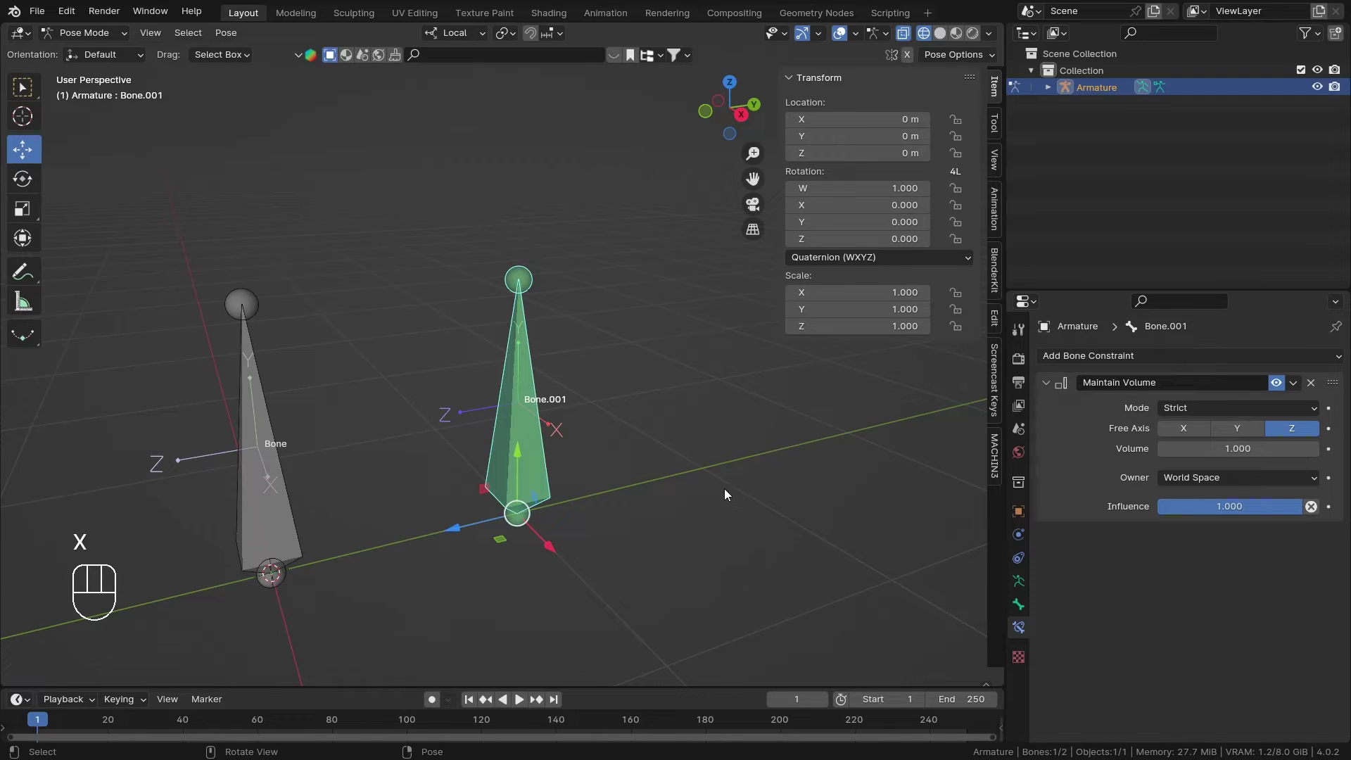
key("s")
key("y")
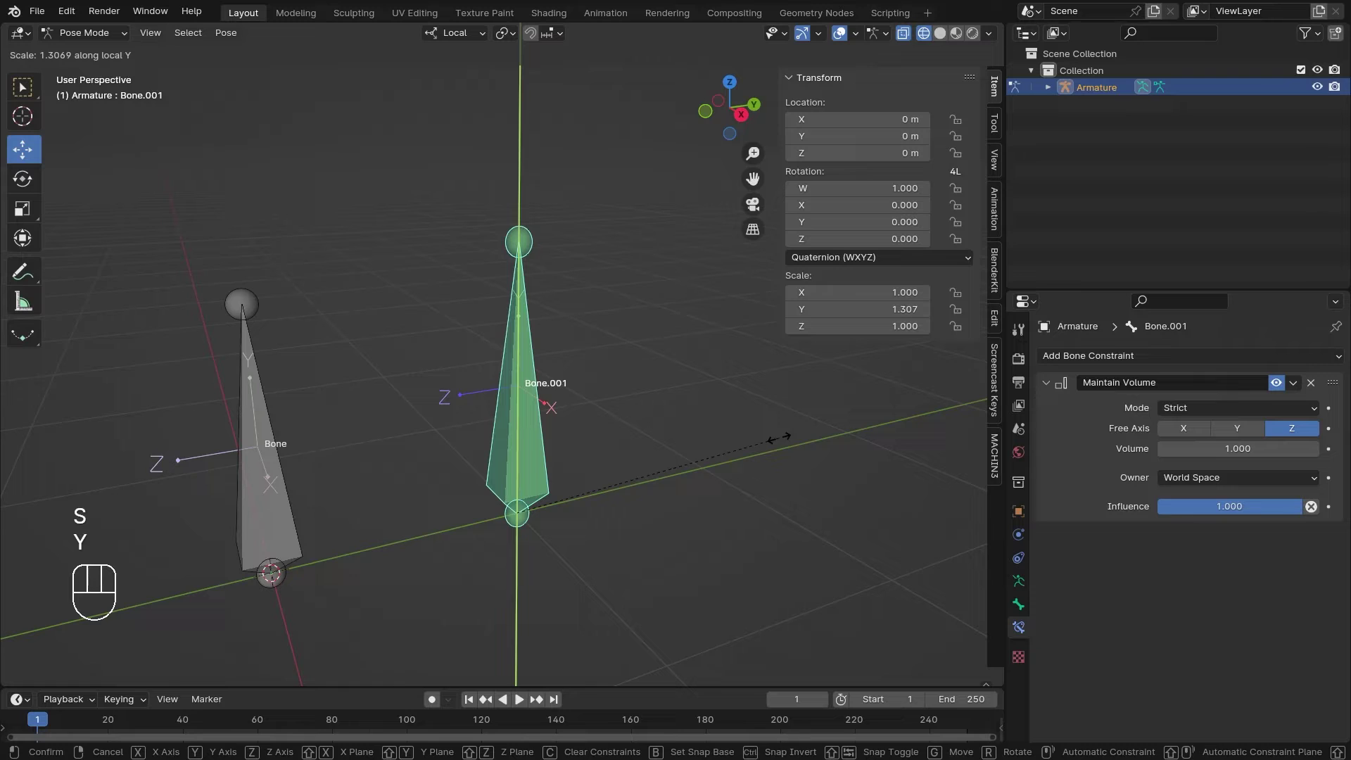
Step: Stretch Bone.001 along local Z to about 1.7, scale evenly again, then along local X
key("s")
key("z")
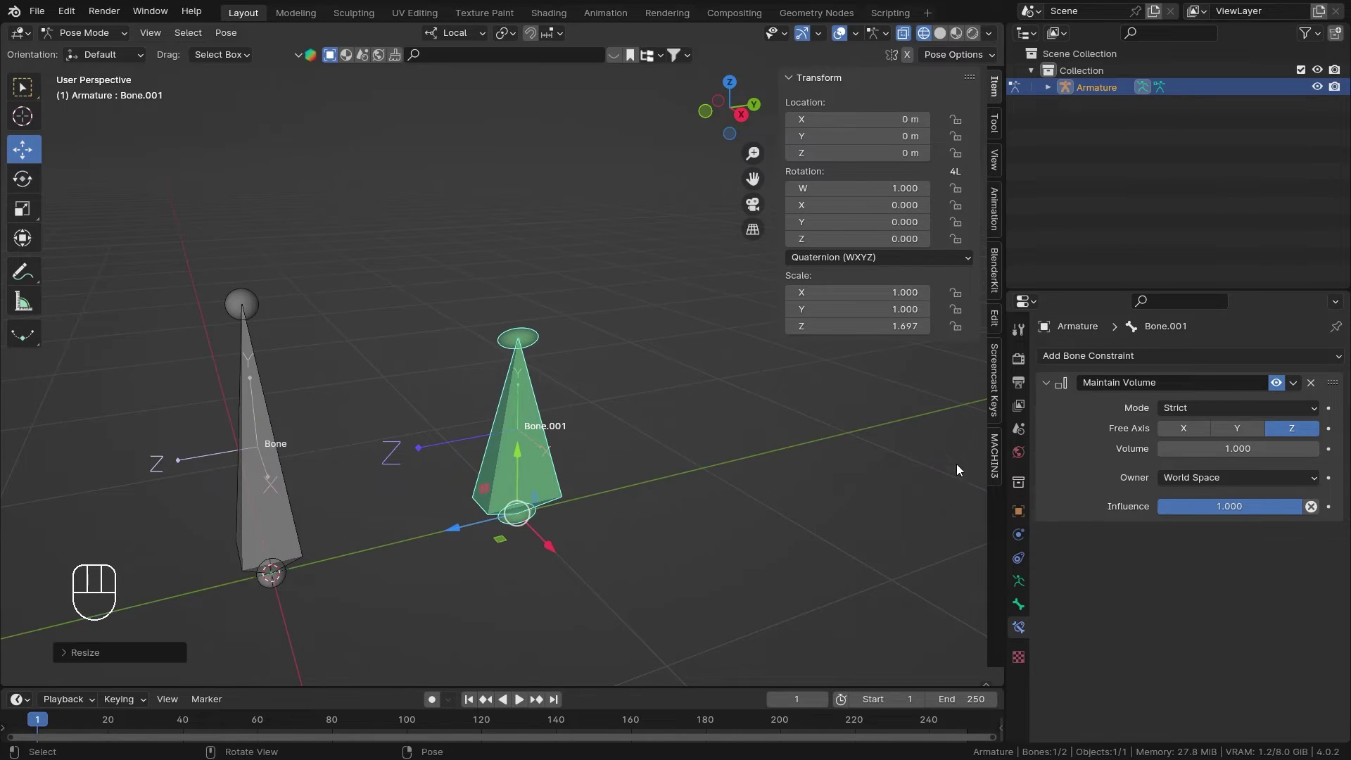
key("s")
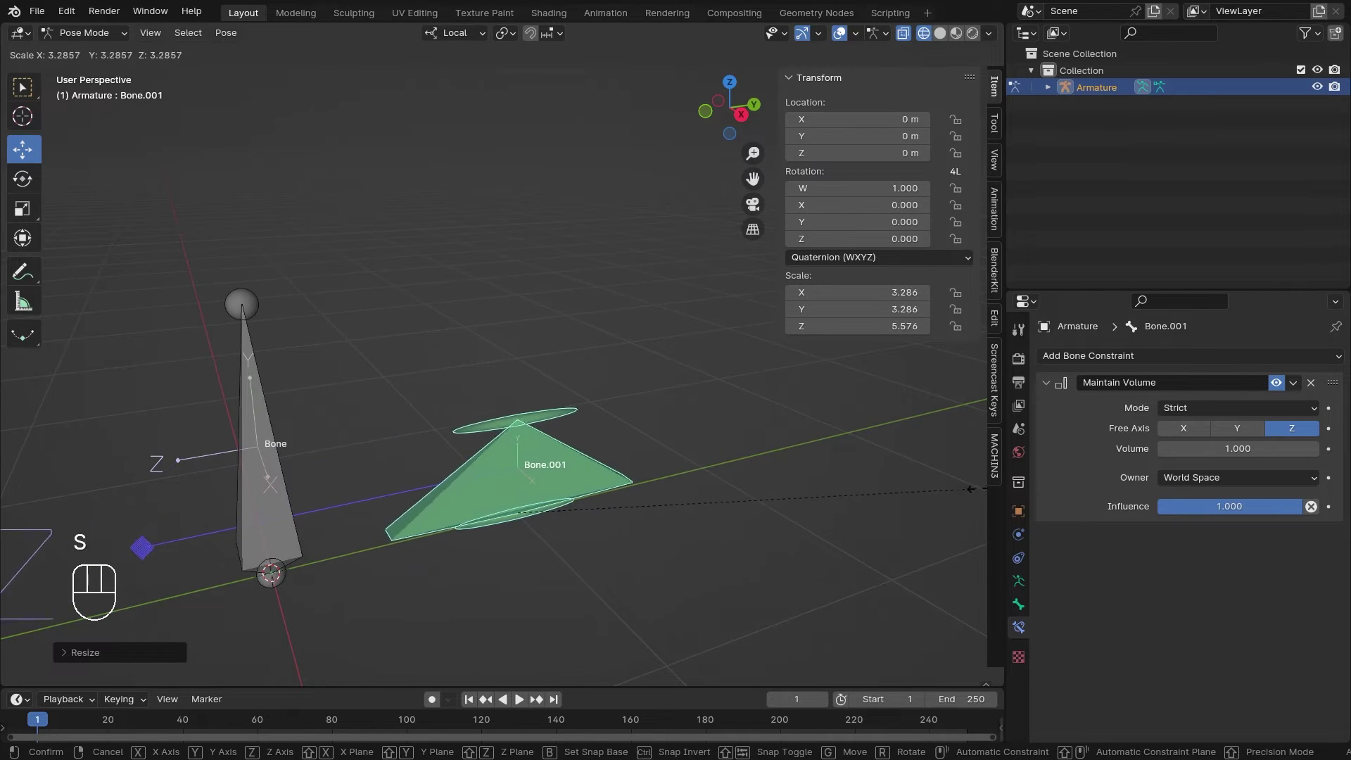
left_click_drag(720, 491, 665, 441)
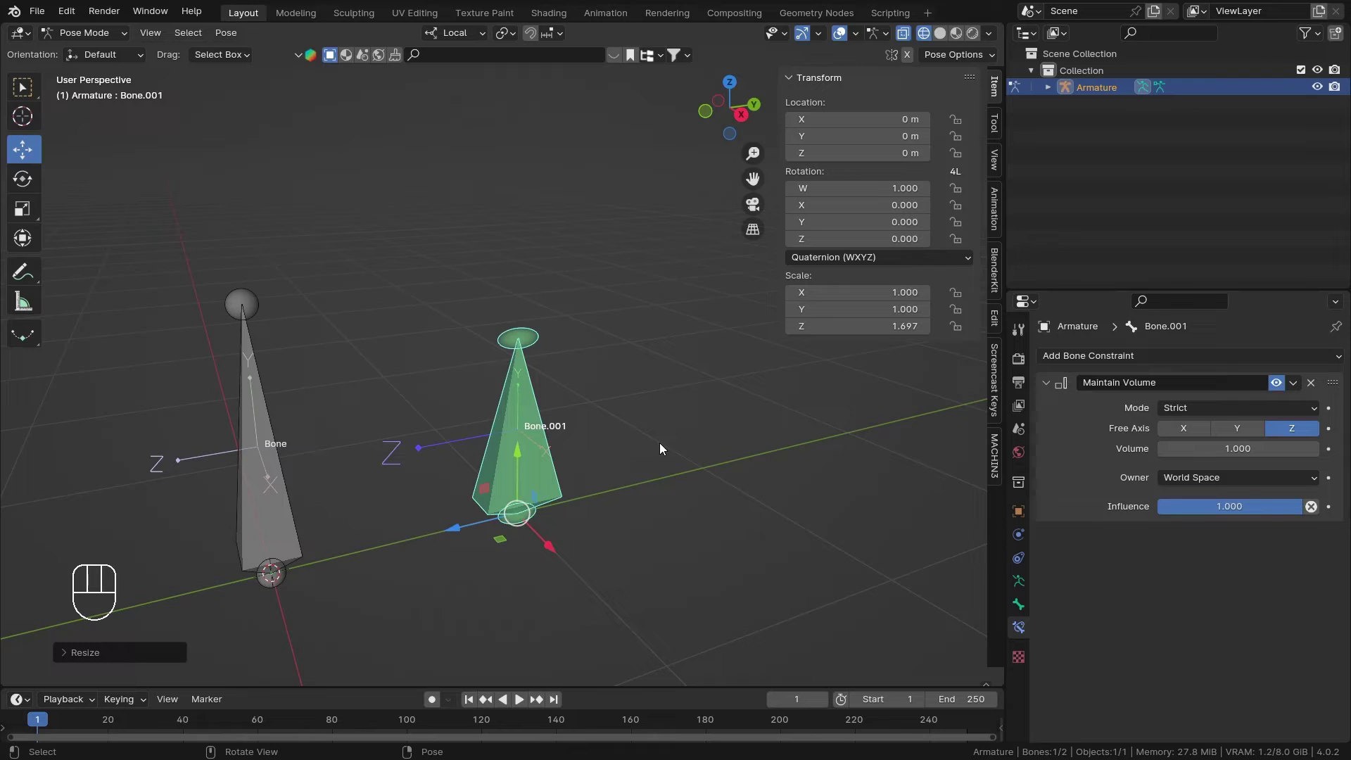
key("s")
key("x")
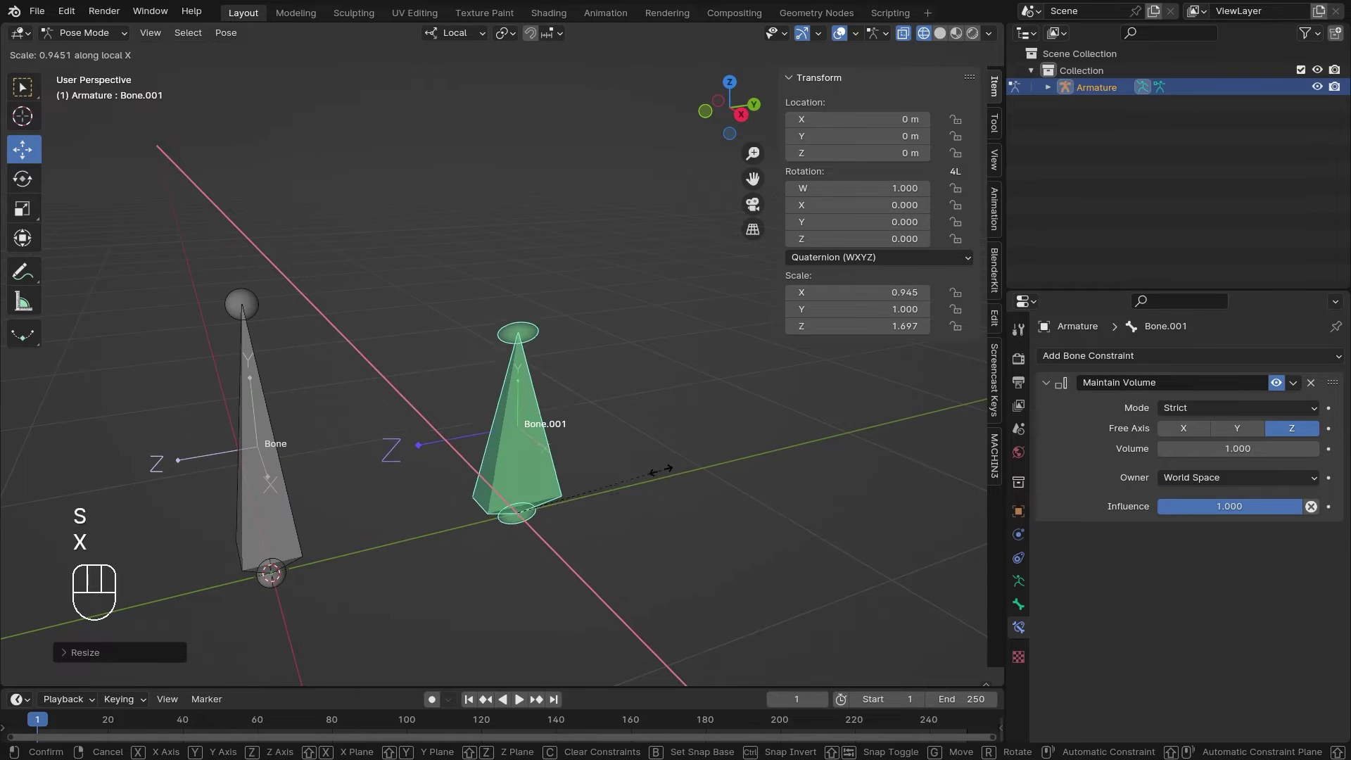
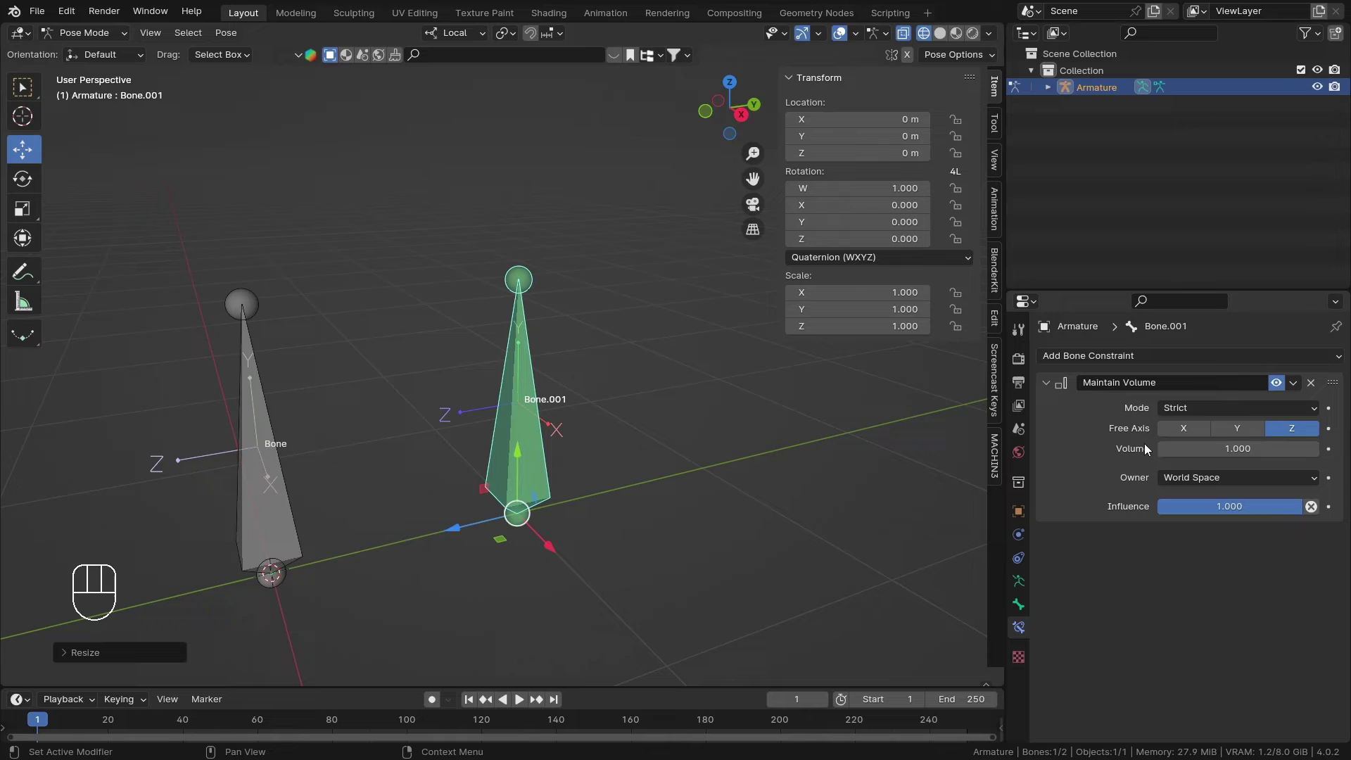
Step: Set the constraint to Uniform mode and try a local-Z stretch on Bone.001, cancelling it
left_click_drag(1238, 403, 1203, 453)
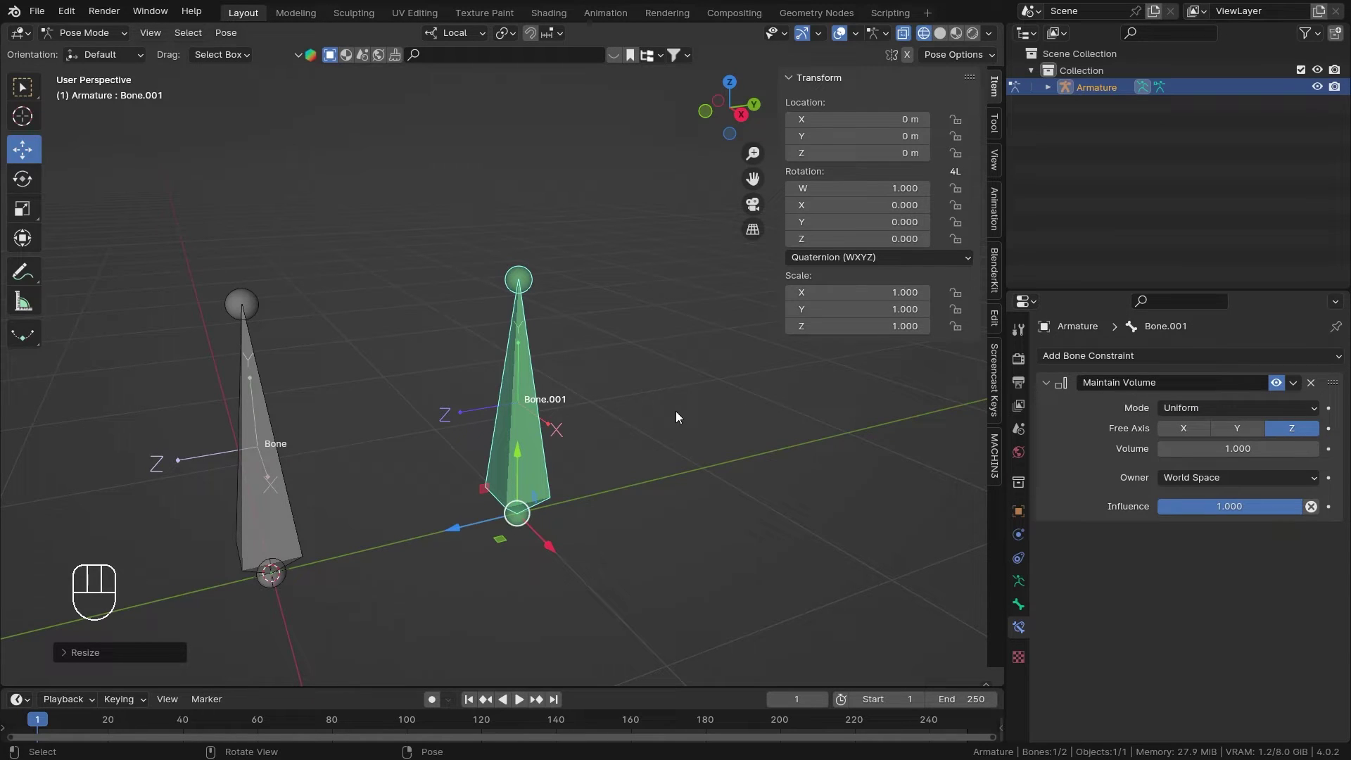
key("s")
key("z")
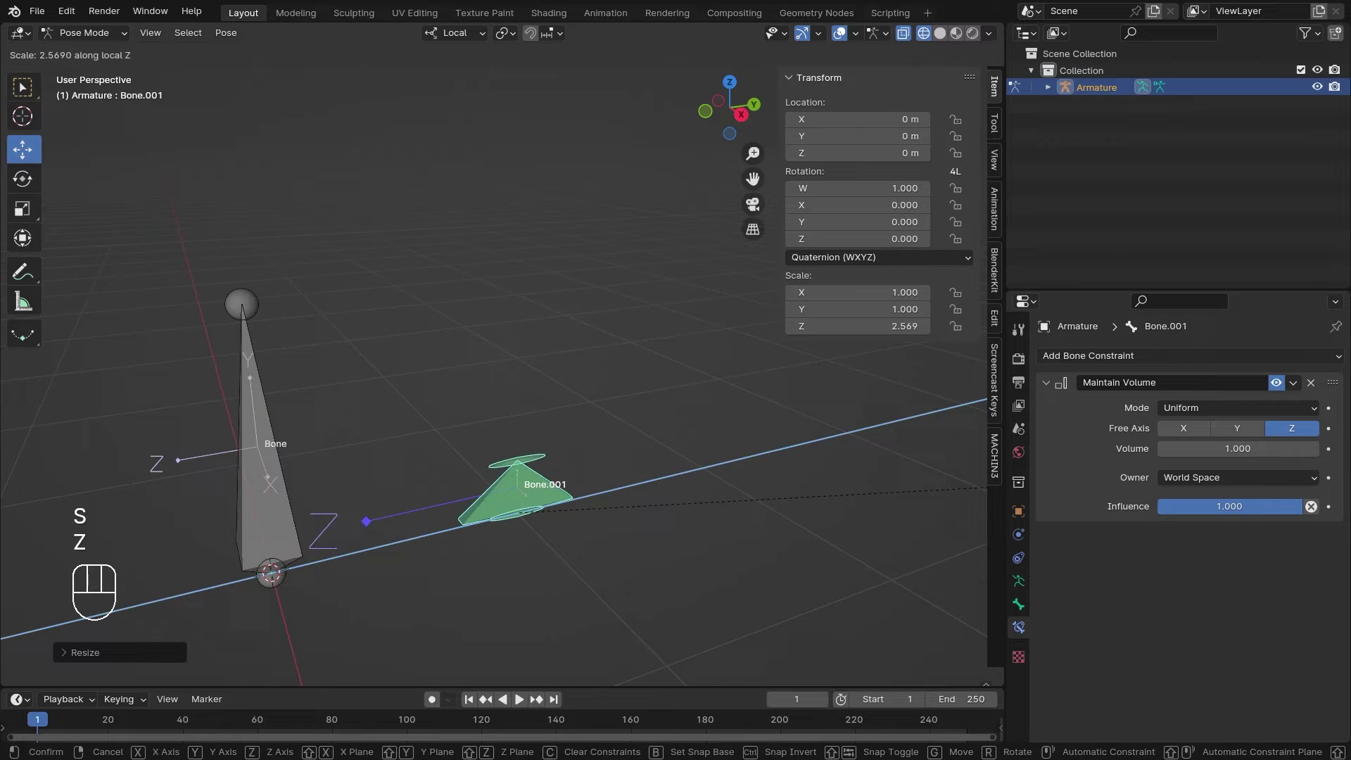
left_click_drag(701, 470, 663, 410)
key("s")
right_click(665, 408)
Step: Stretch Bone.001 along local Z again and inspect the result from several angles
key("s")
key("z")
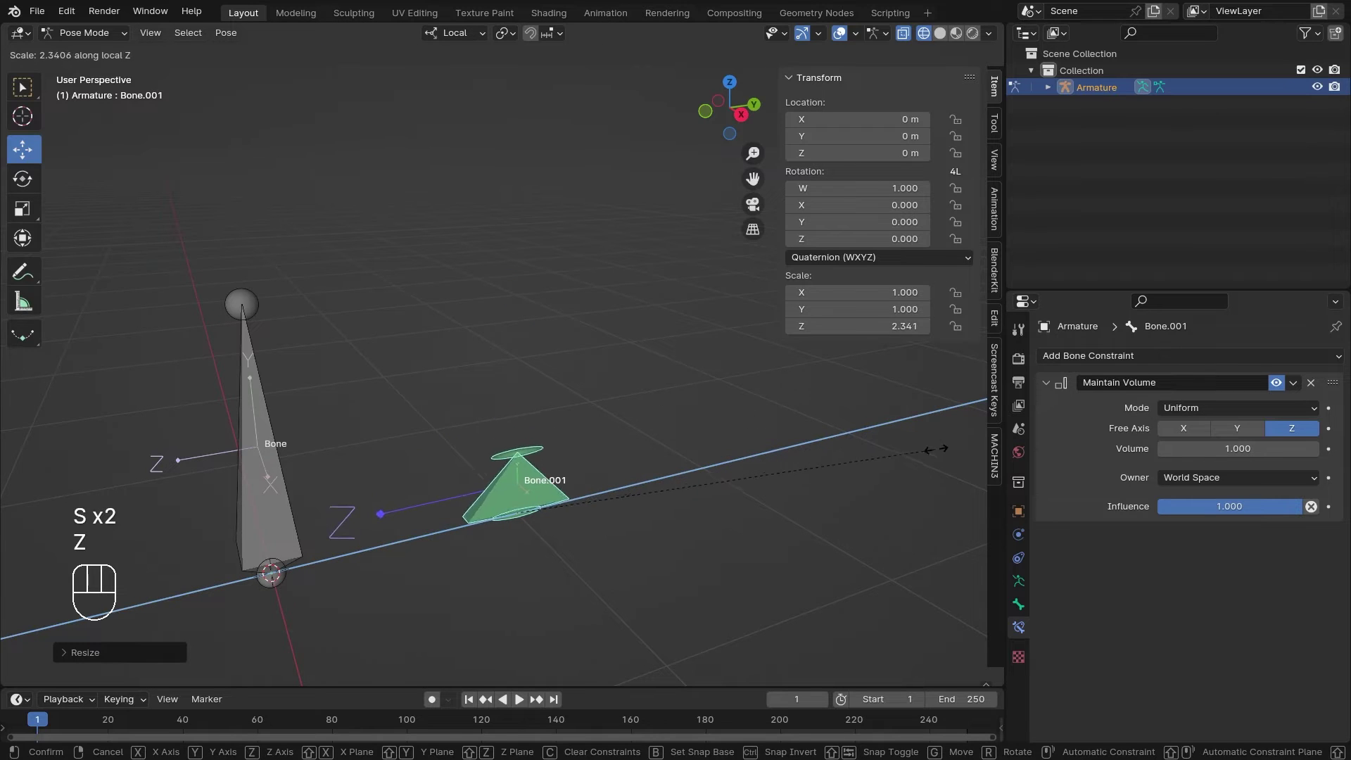
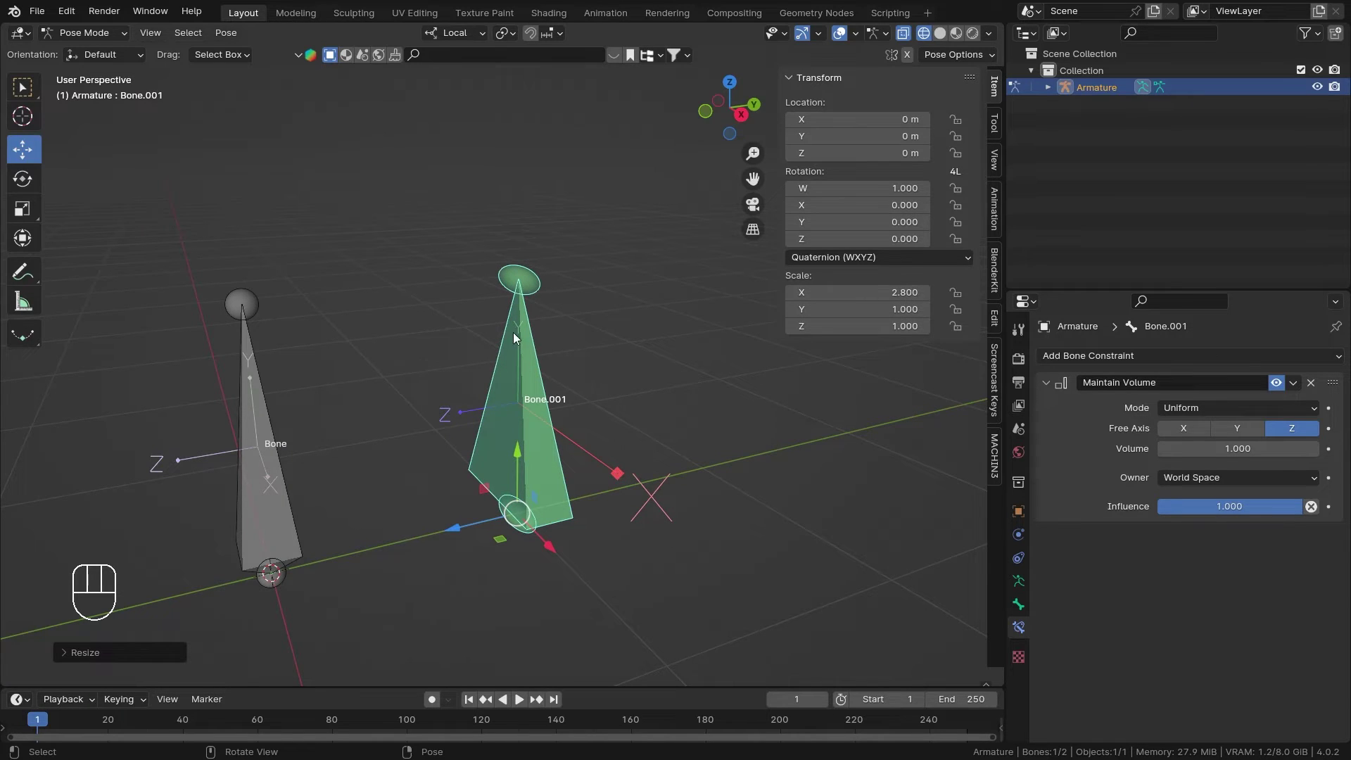
left_click_drag(679, 360, 728, 368)
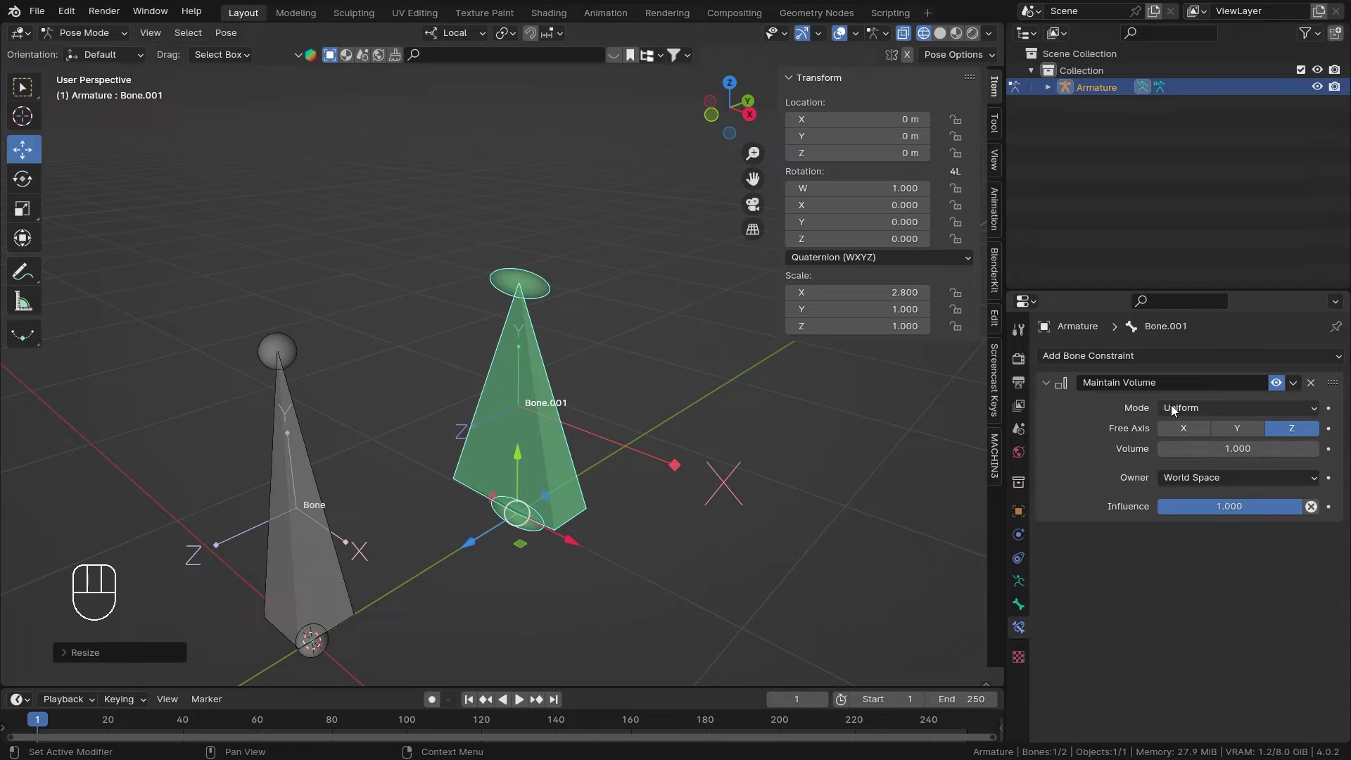
middle_click(494, 400)
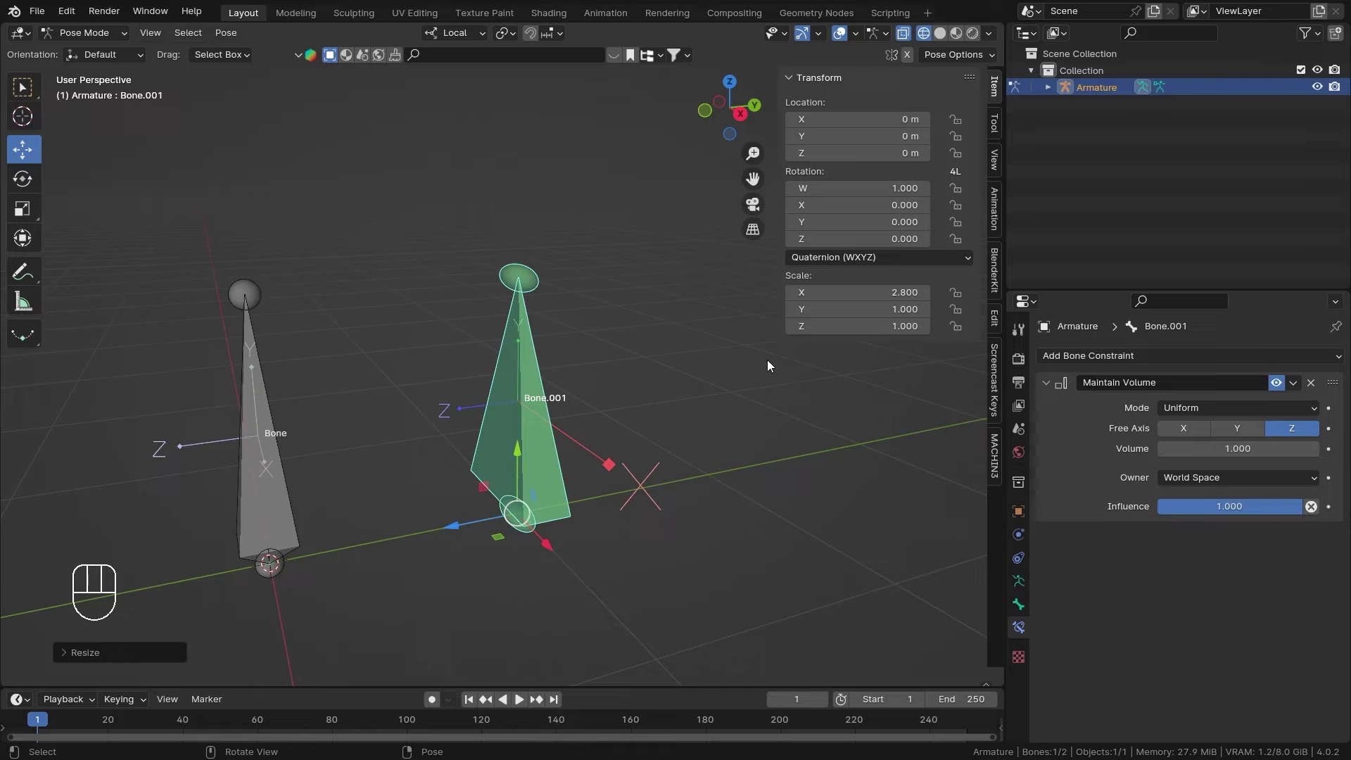
middle_click(676, 329)
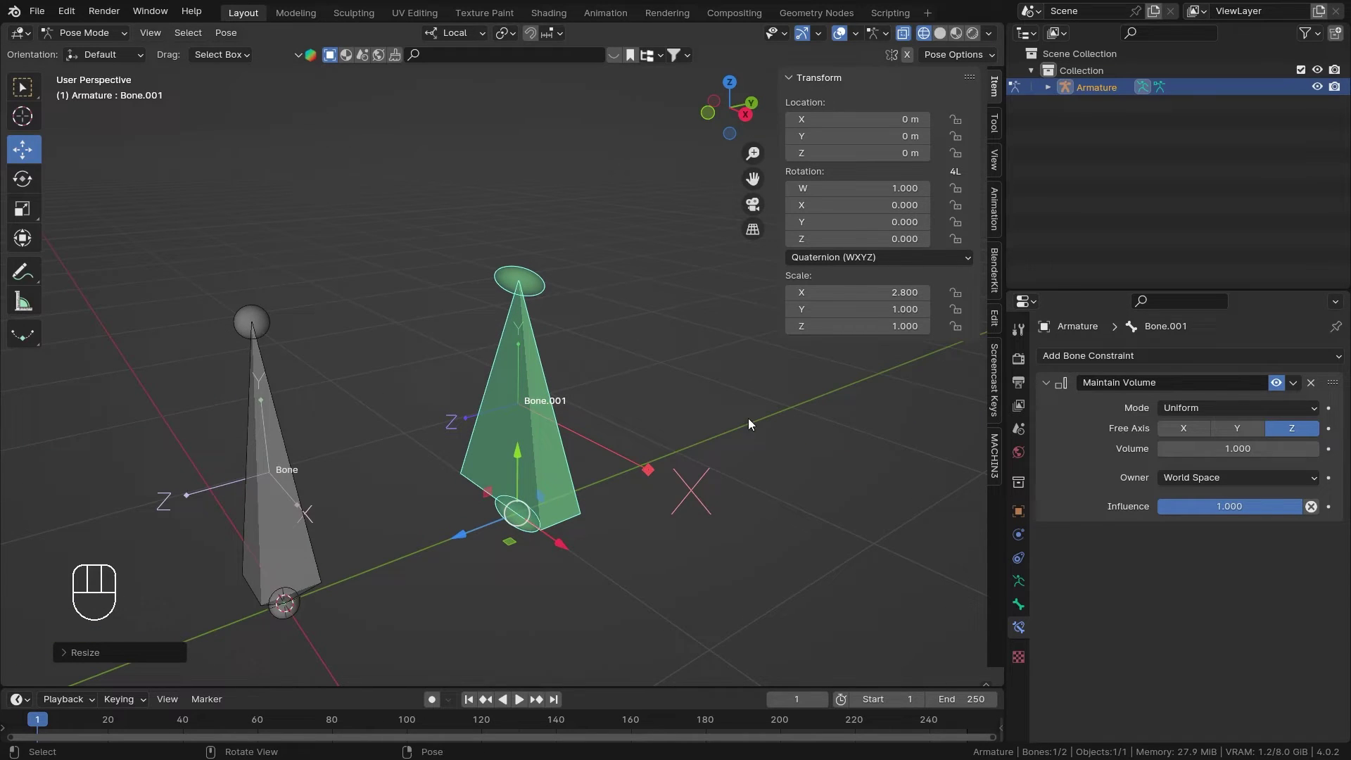
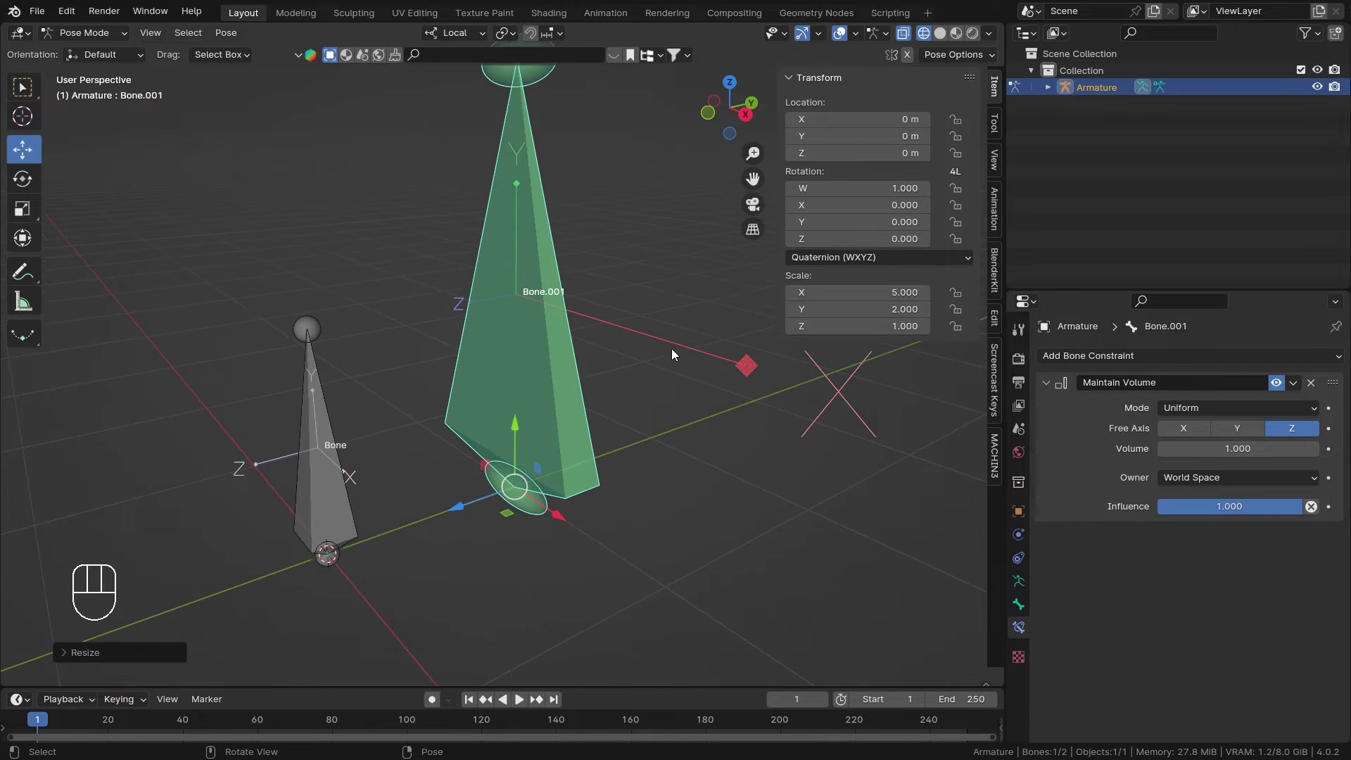
middle_click(655, 312)
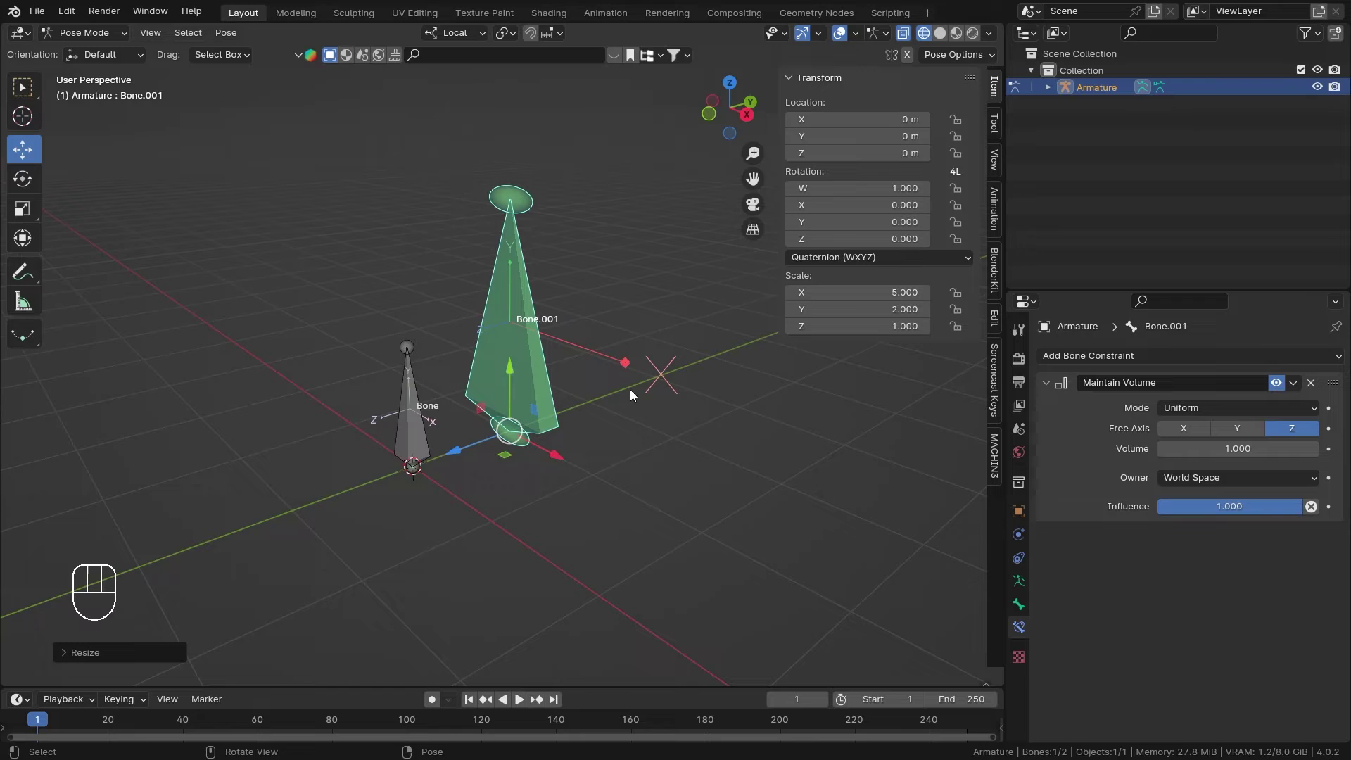
key("s")
key("z")
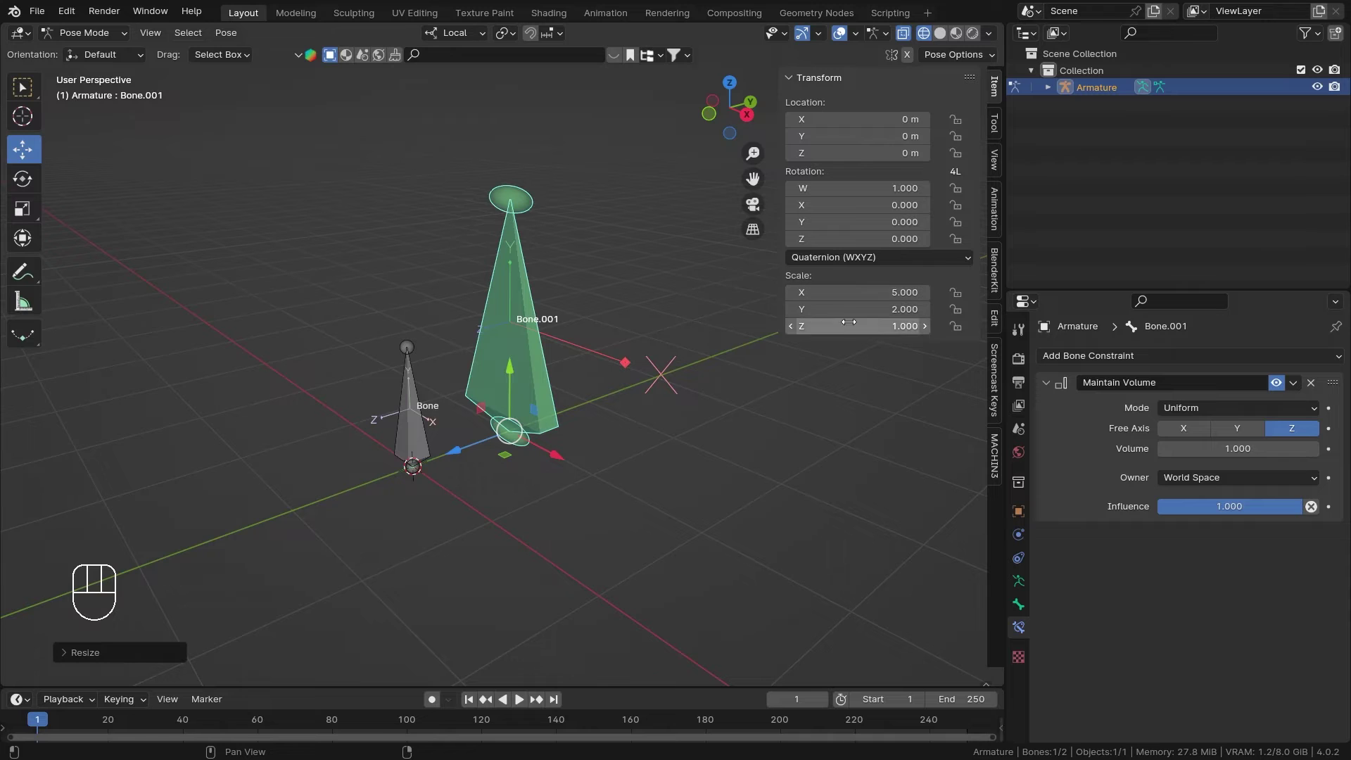
left_click_drag(550, 433, 566, 495)
left_click_drag(594, 506, 693, 434)
middle_click(660, 441)
key("s")
key("z")
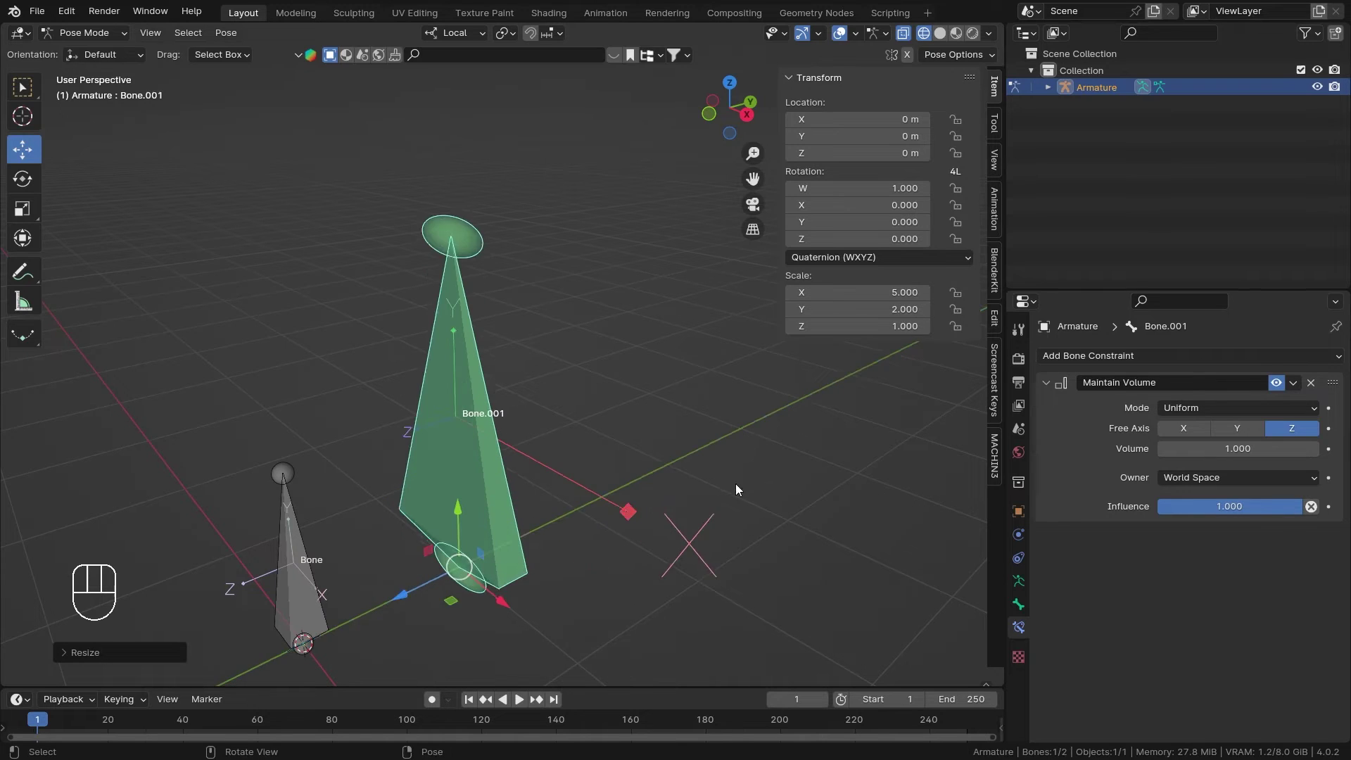
middle_click(651, 479)
key("s")
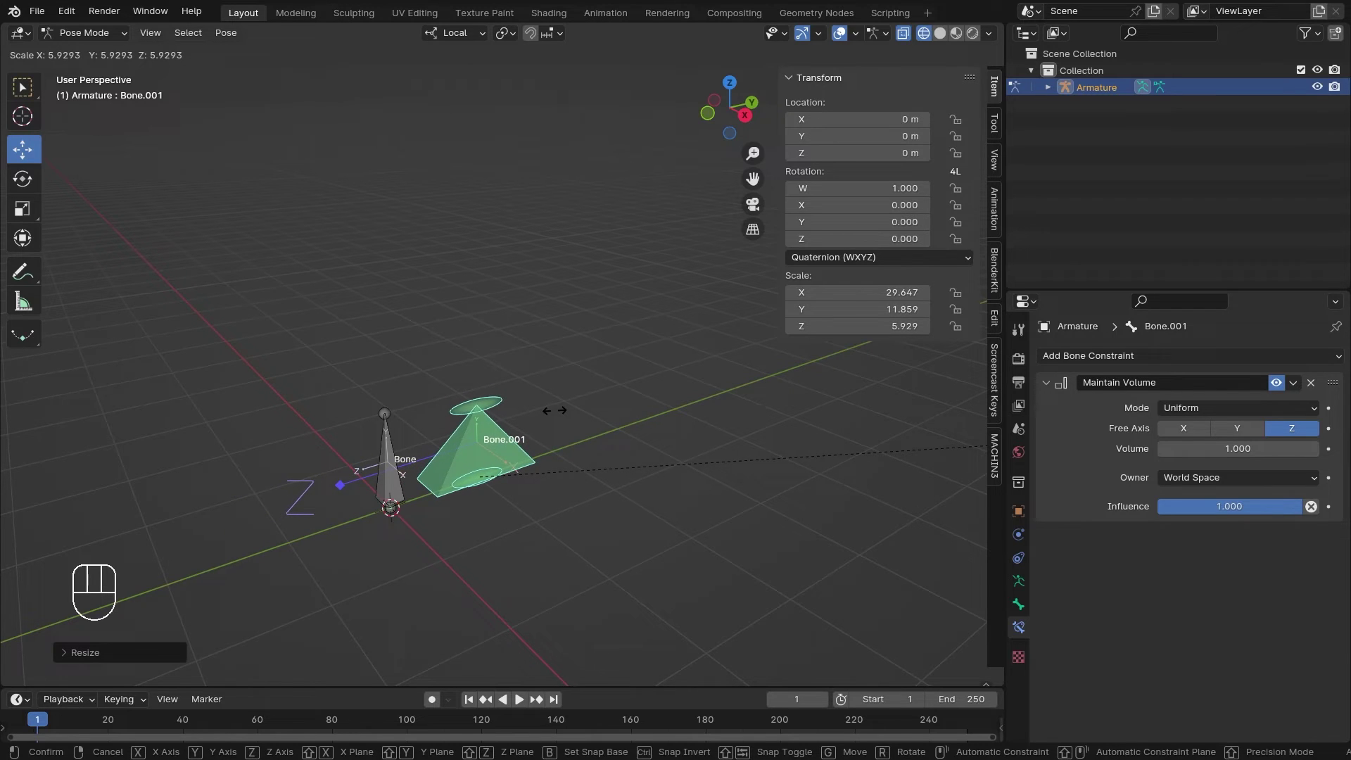
left_click_drag(559, 413, 469, 394)
key("s")
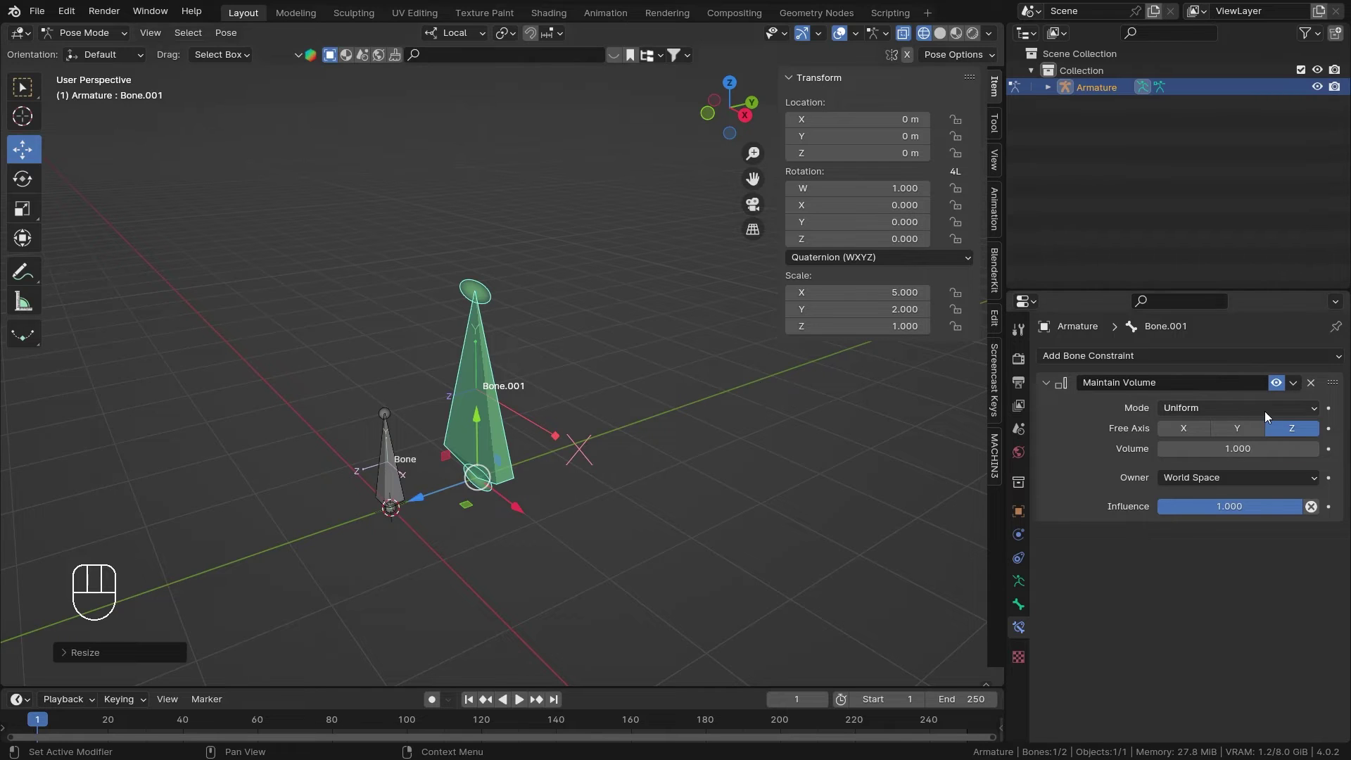
Step: Try Strict mode with a cancelled test scale, then set the constraint to Single Axis
left_click_drag(1269, 416, 1222, 438)
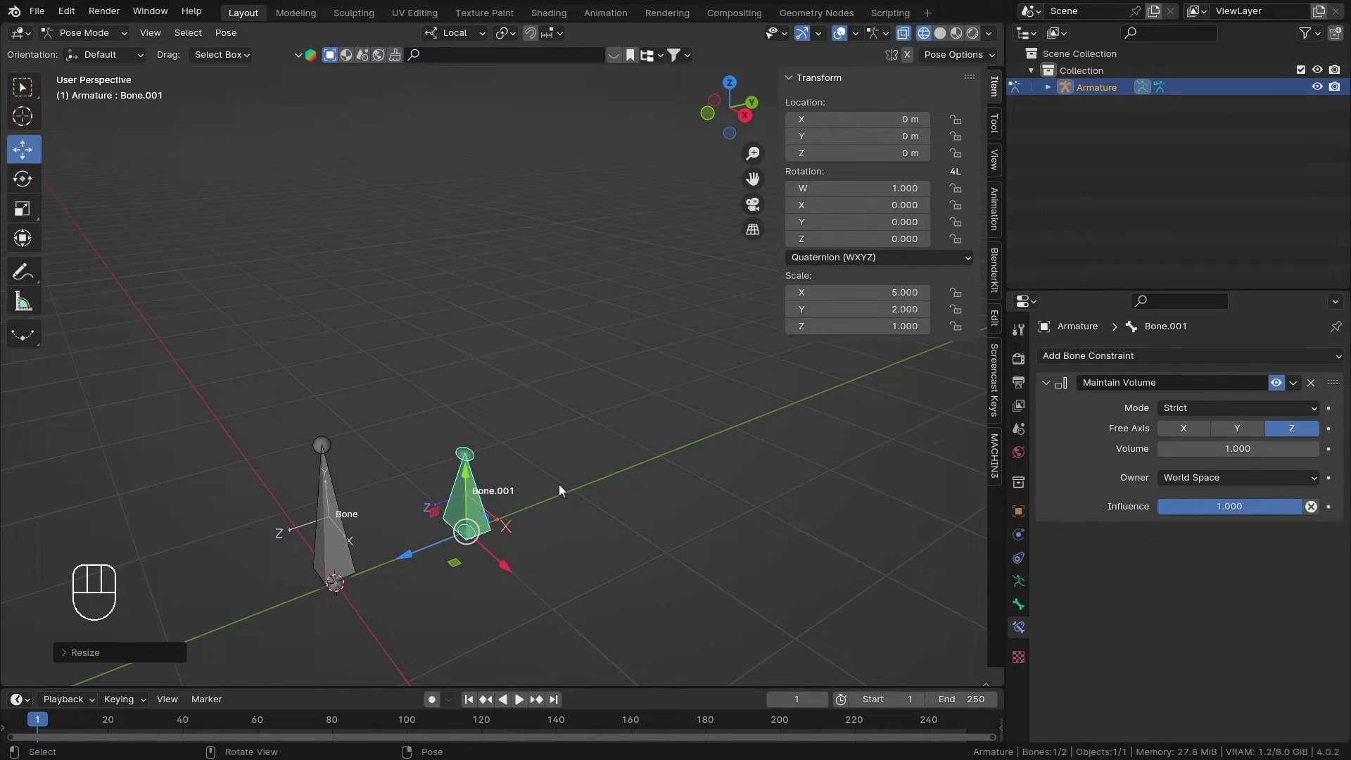
left_click_drag(578, 490, 615, 418)
key("s")
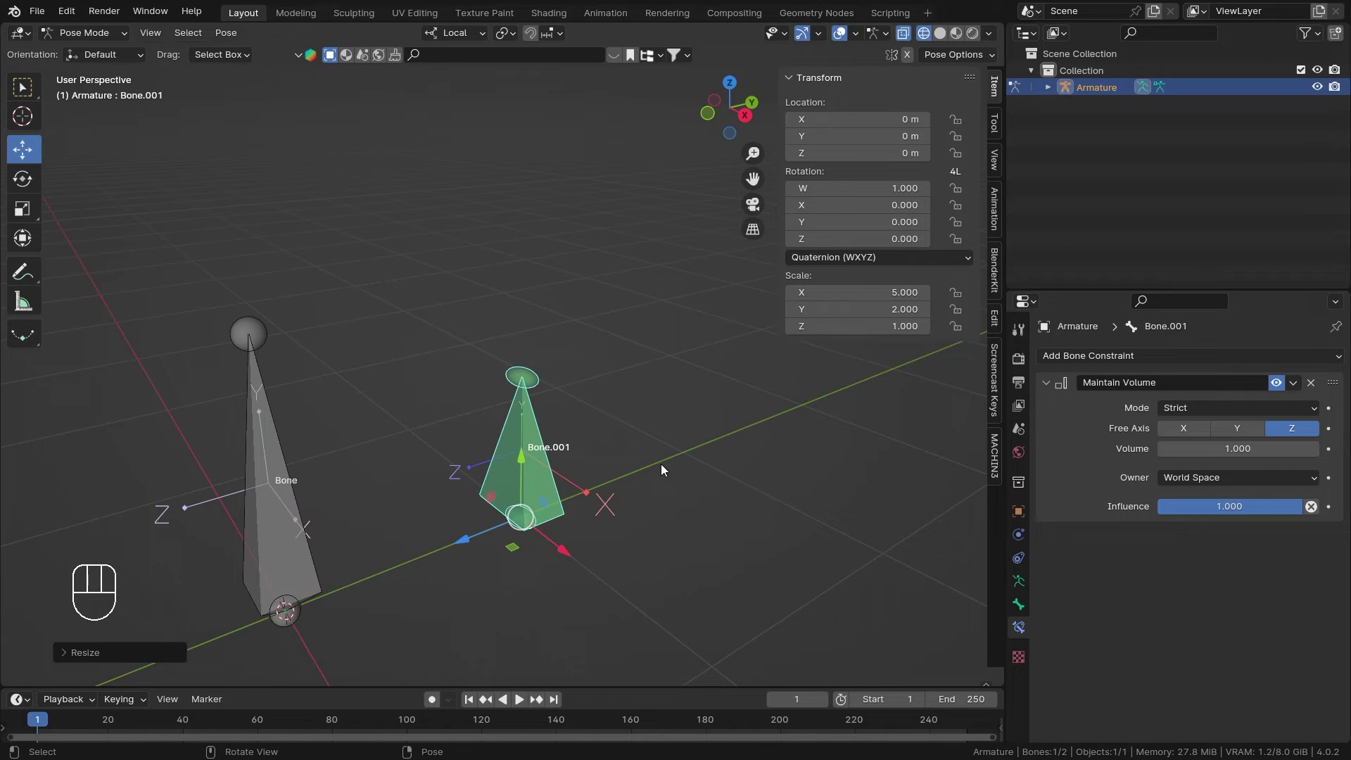
key("s")
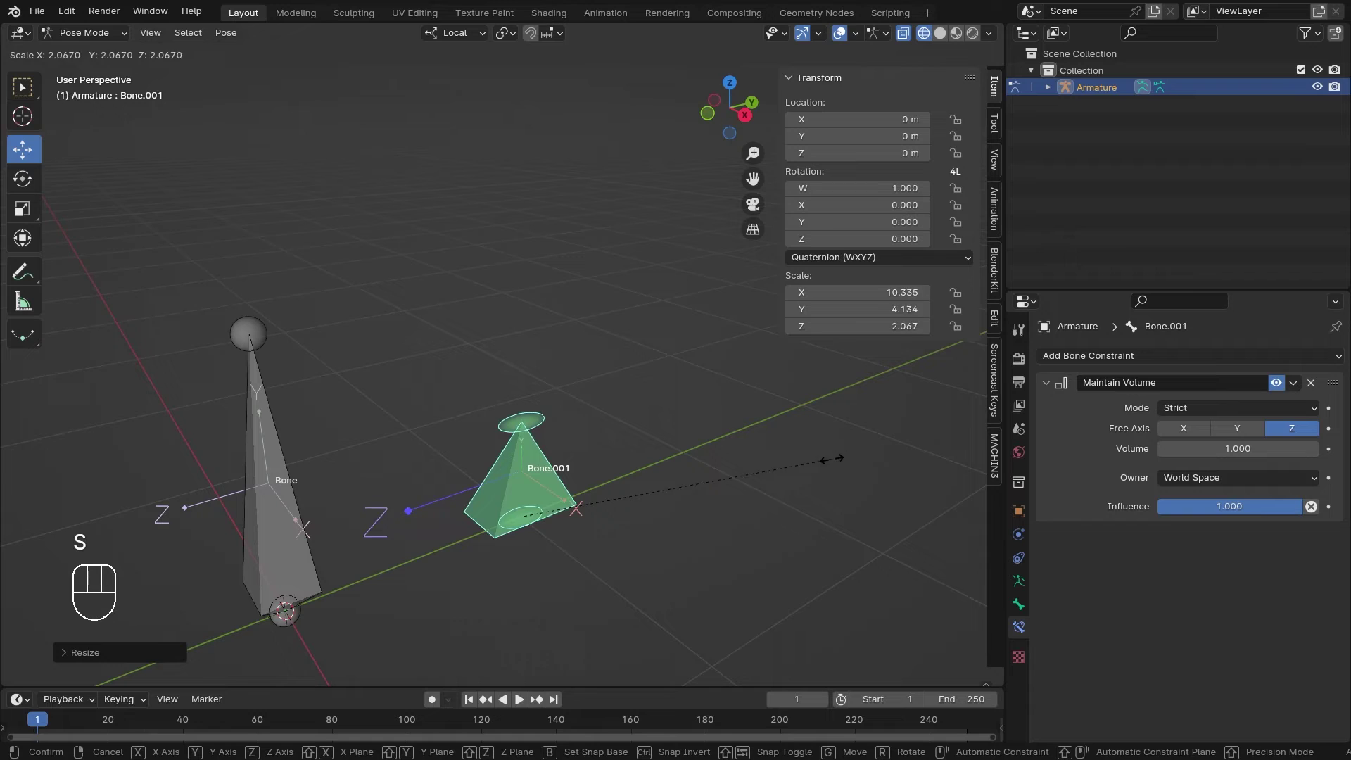
left_click_drag(724, 469, 705, 500)
key("Escape")
left_click_drag(1221, 413, 1215, 467)
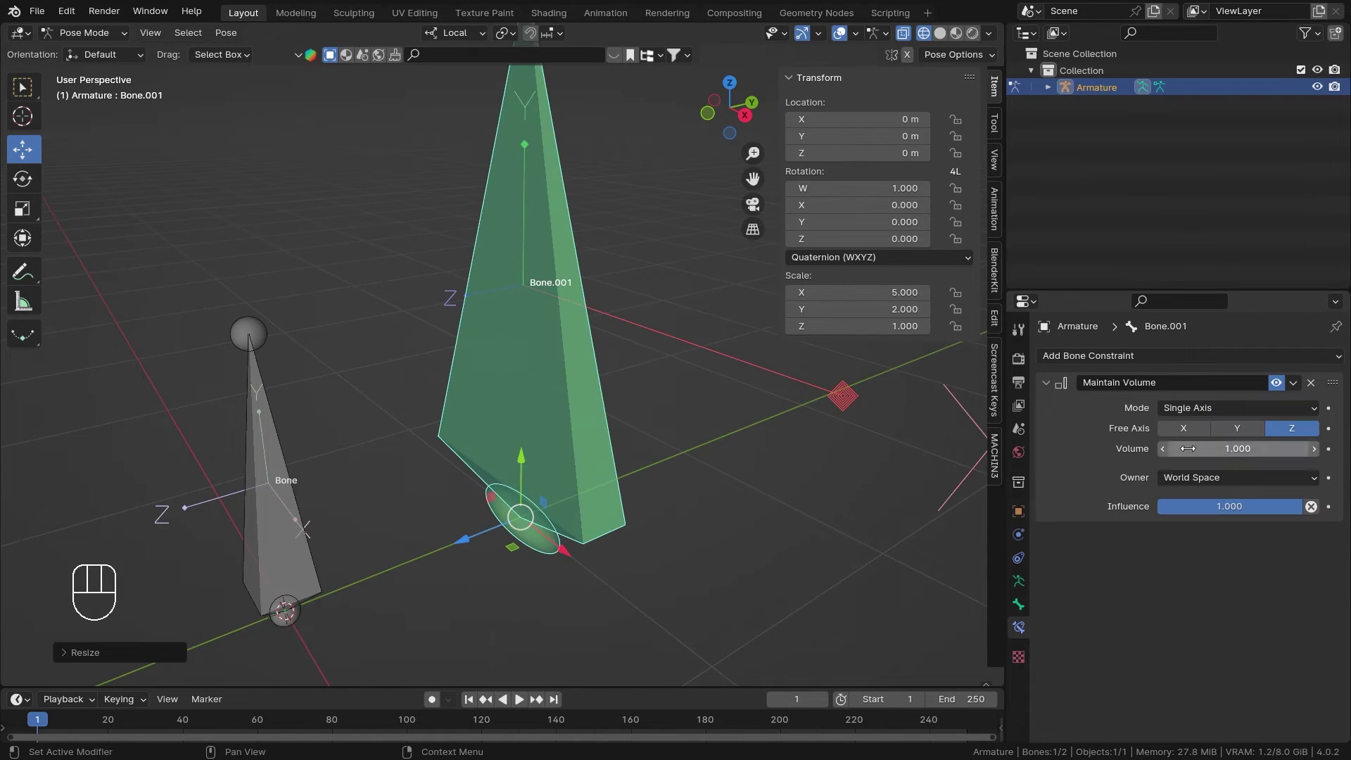
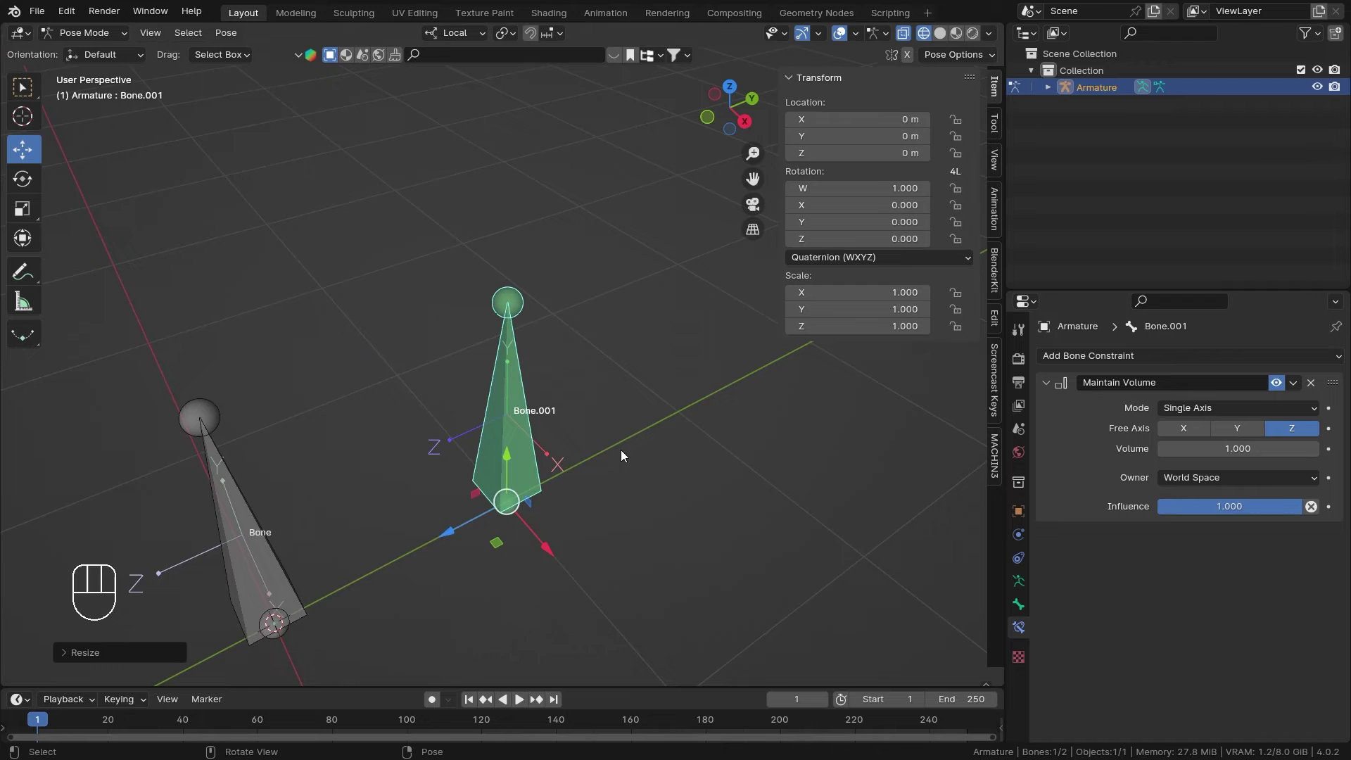
Step: Test scaling Bone.001 along local X and local Y in Single Axis mode
left_click_drag(630, 453, 575, 466)
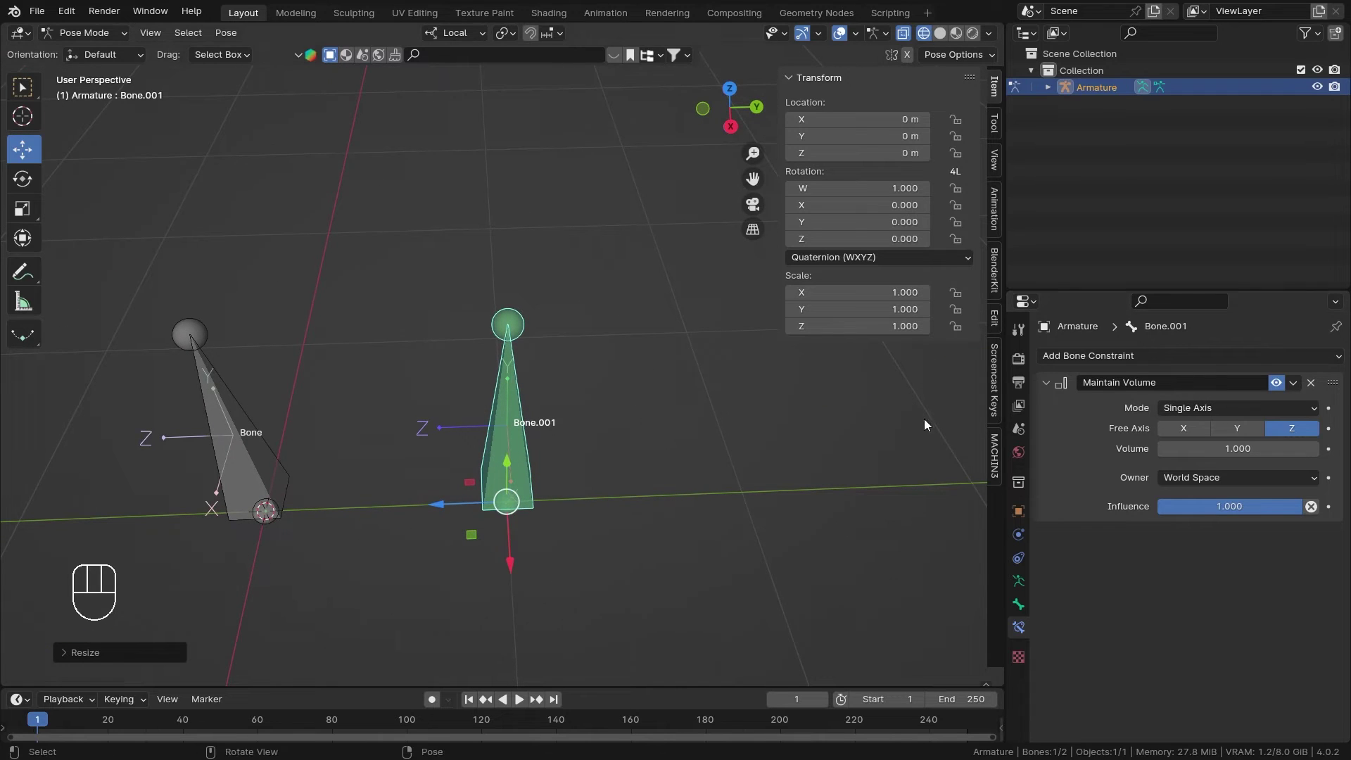
left_click_drag(497, 441, 563, 463)
left_click_drag(586, 457, 584, 398)
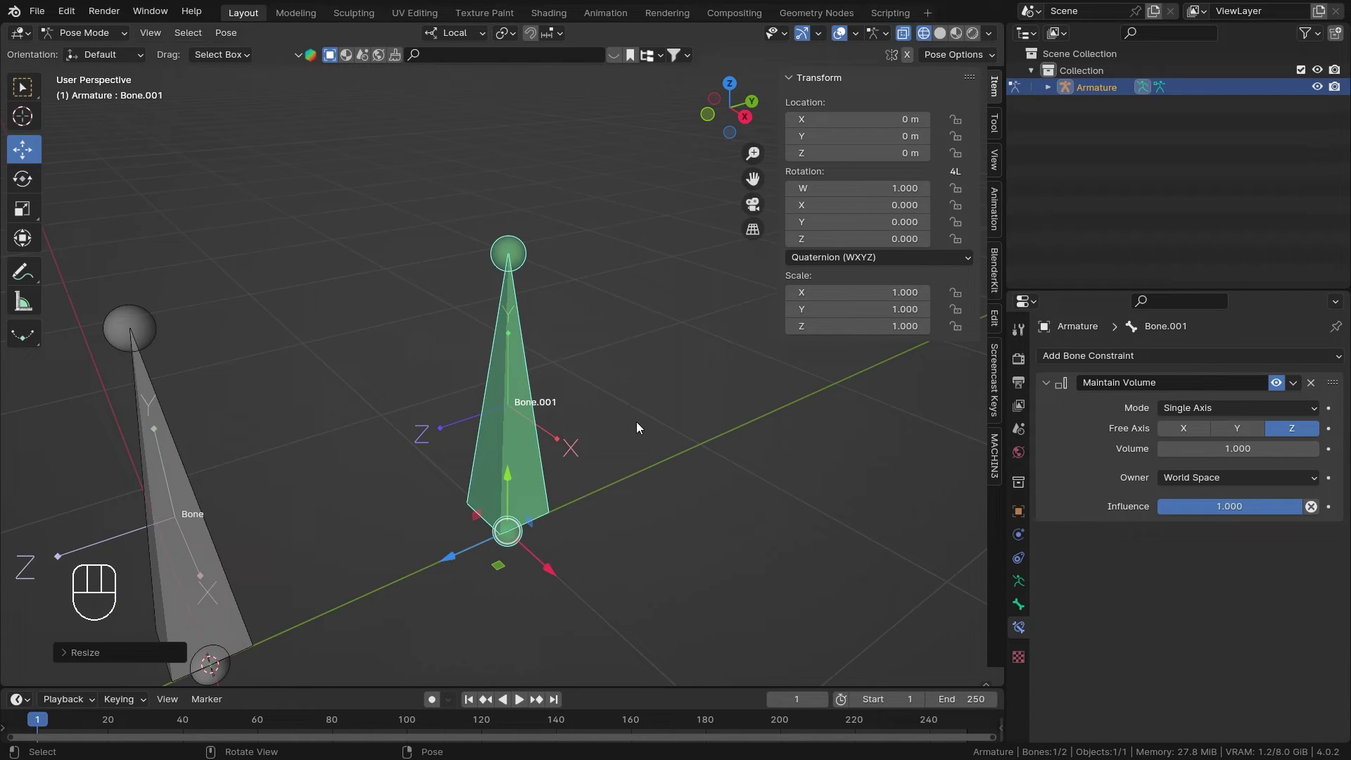
key("s")
key("x")
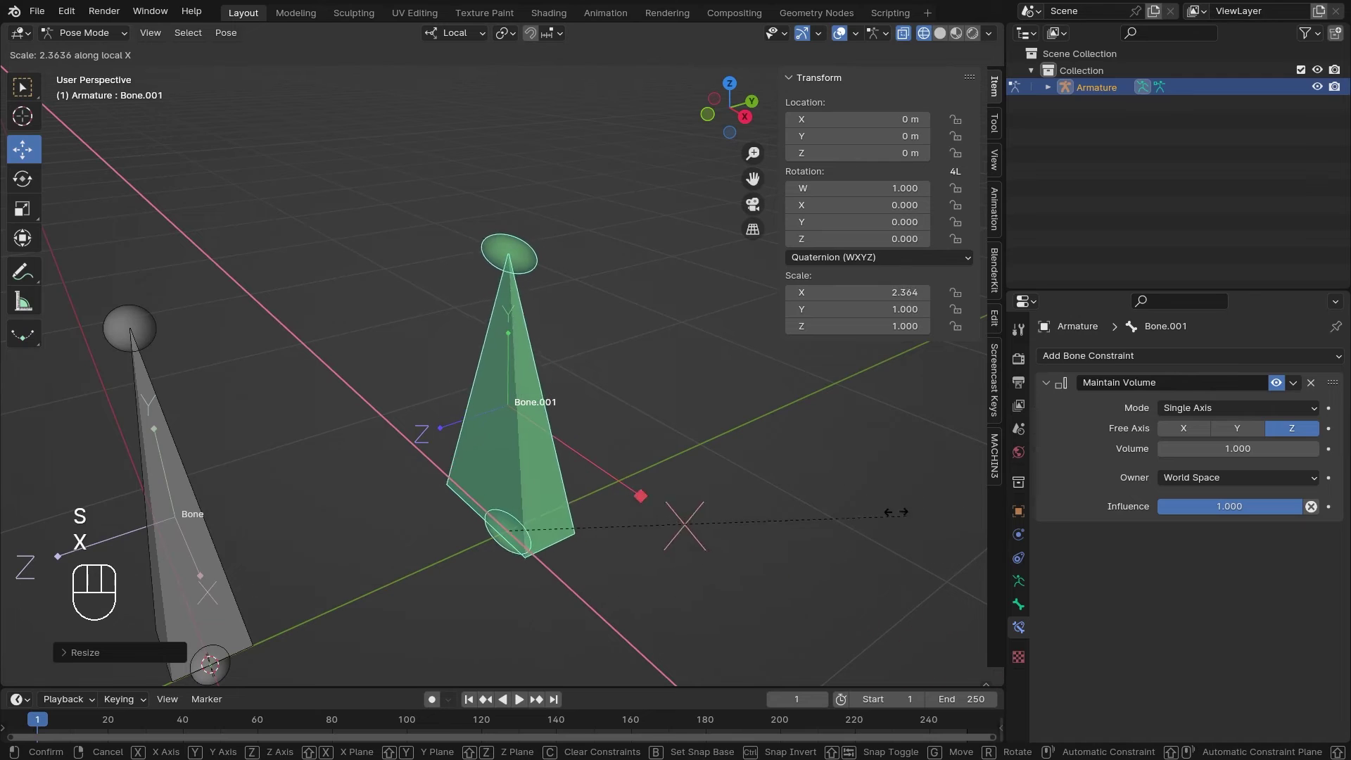
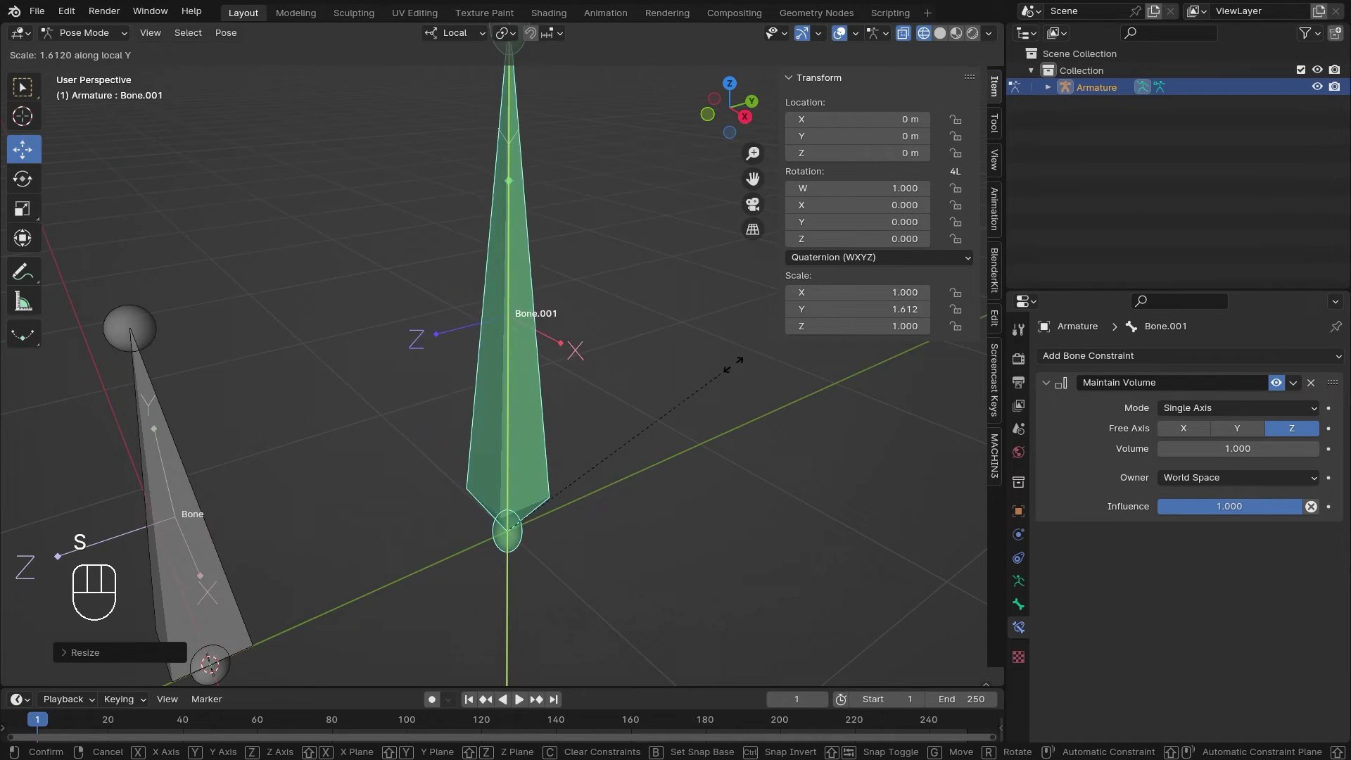
left_click_drag(633, 461, 663, 428)
key("s")
key("z")
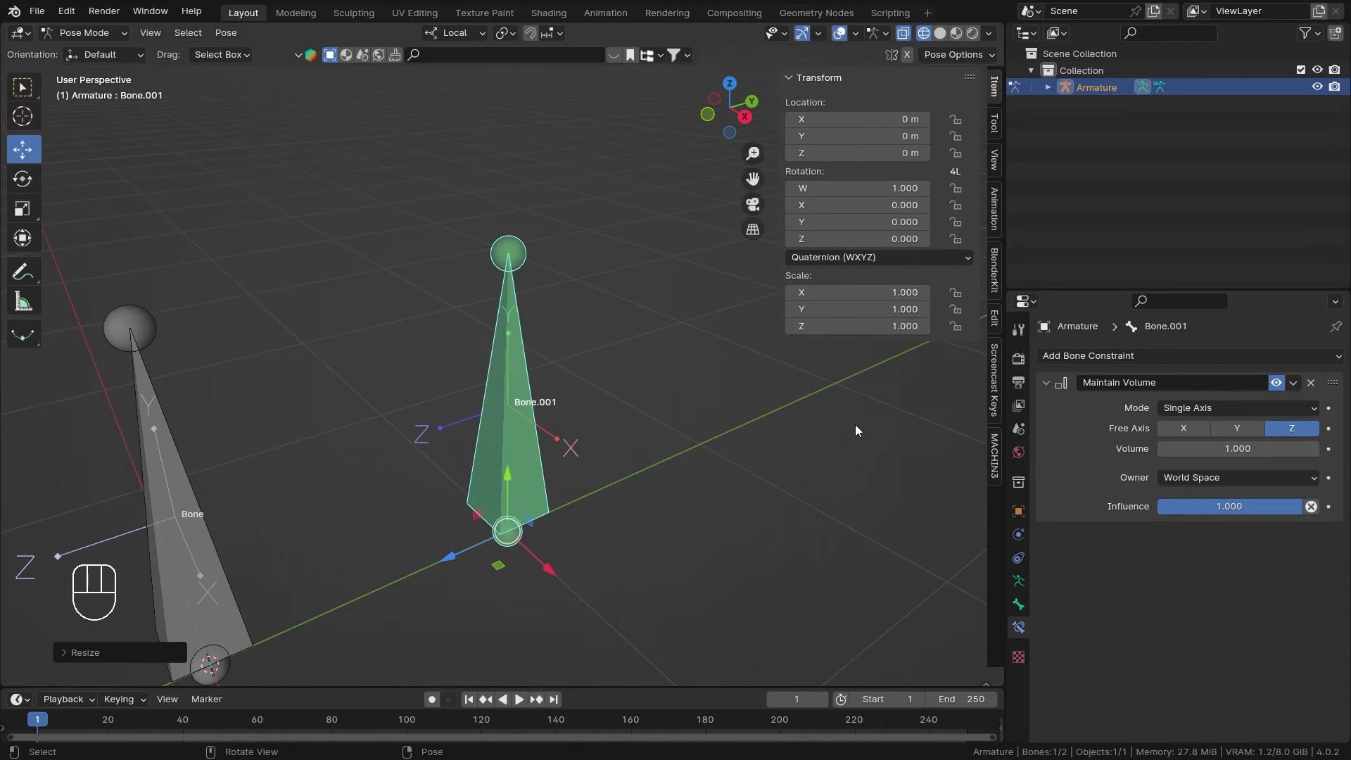
Step: Scale Bone.001 to 2 on local Z and switch the constraint mode to Uniform
left_click_drag(1293, 412, 838, 482)
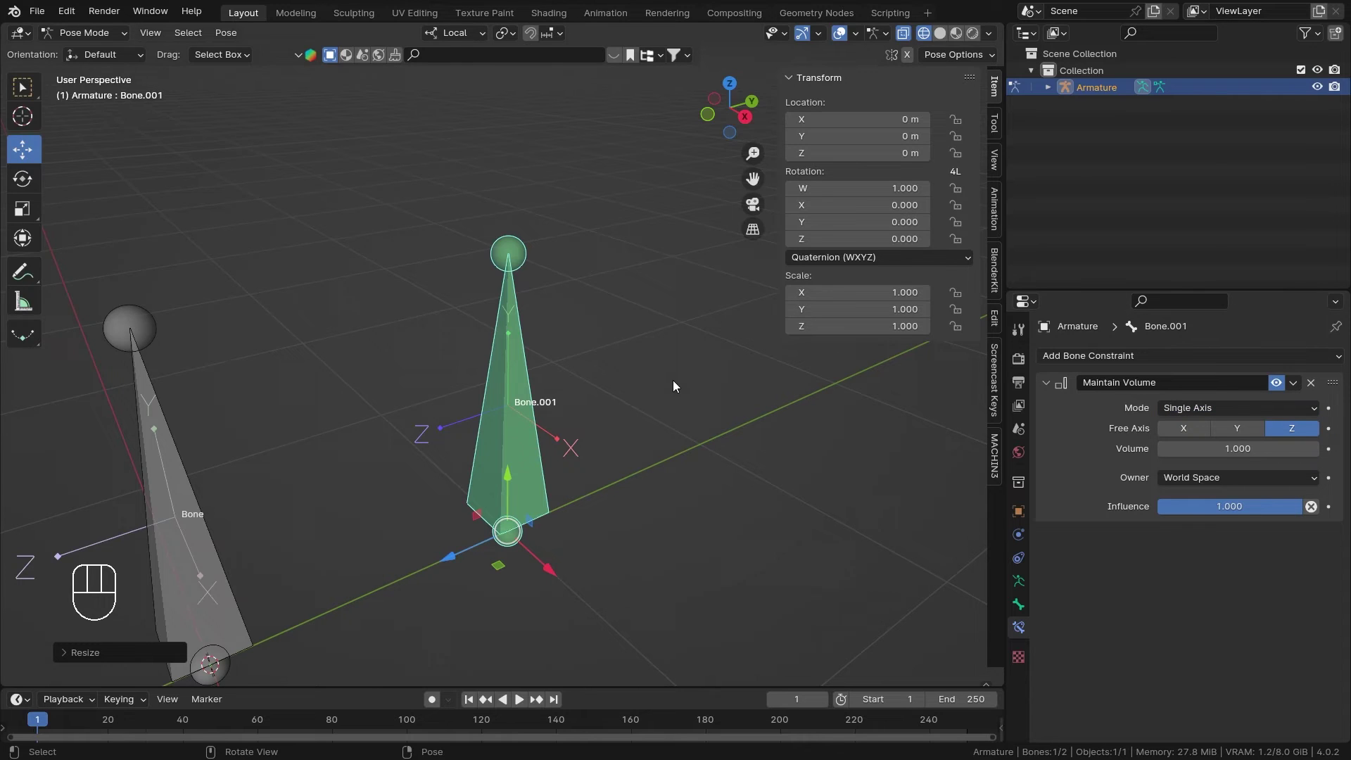
key("s")
key("z")
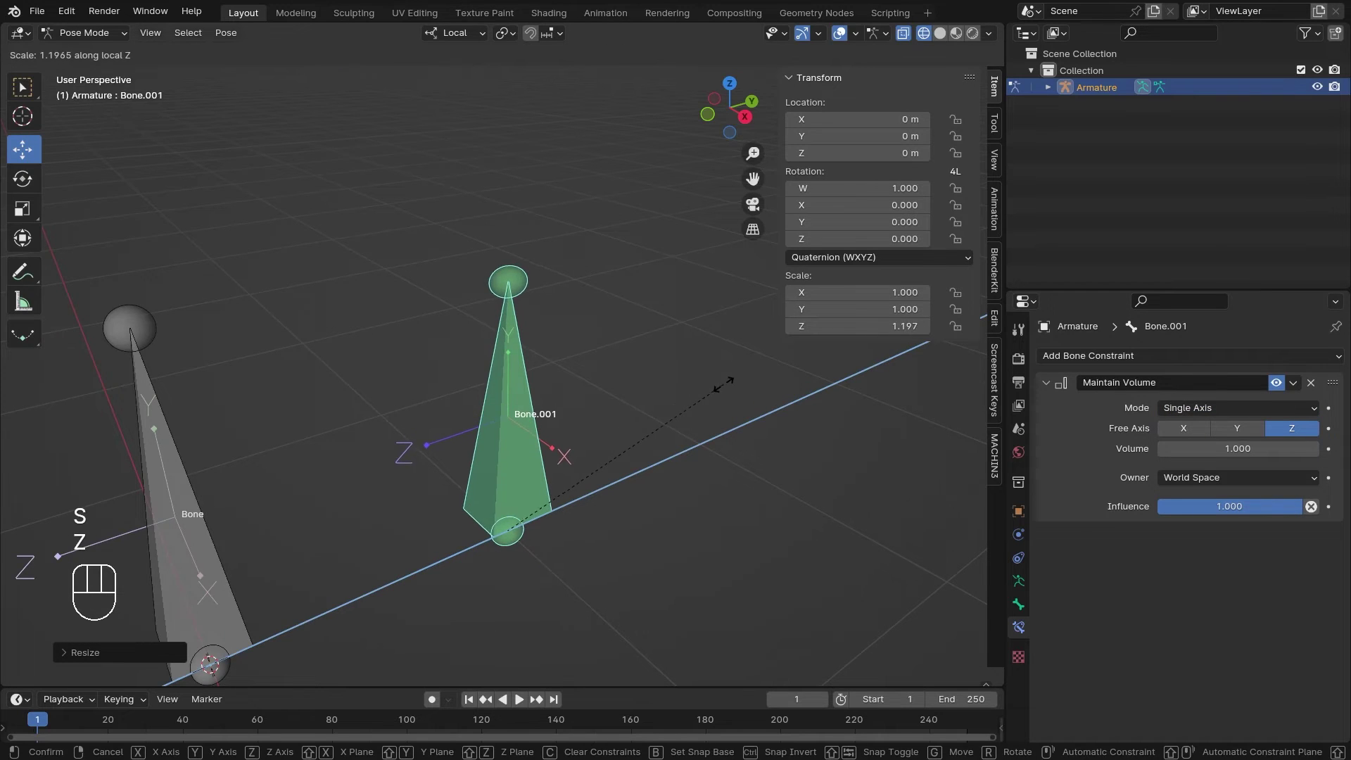
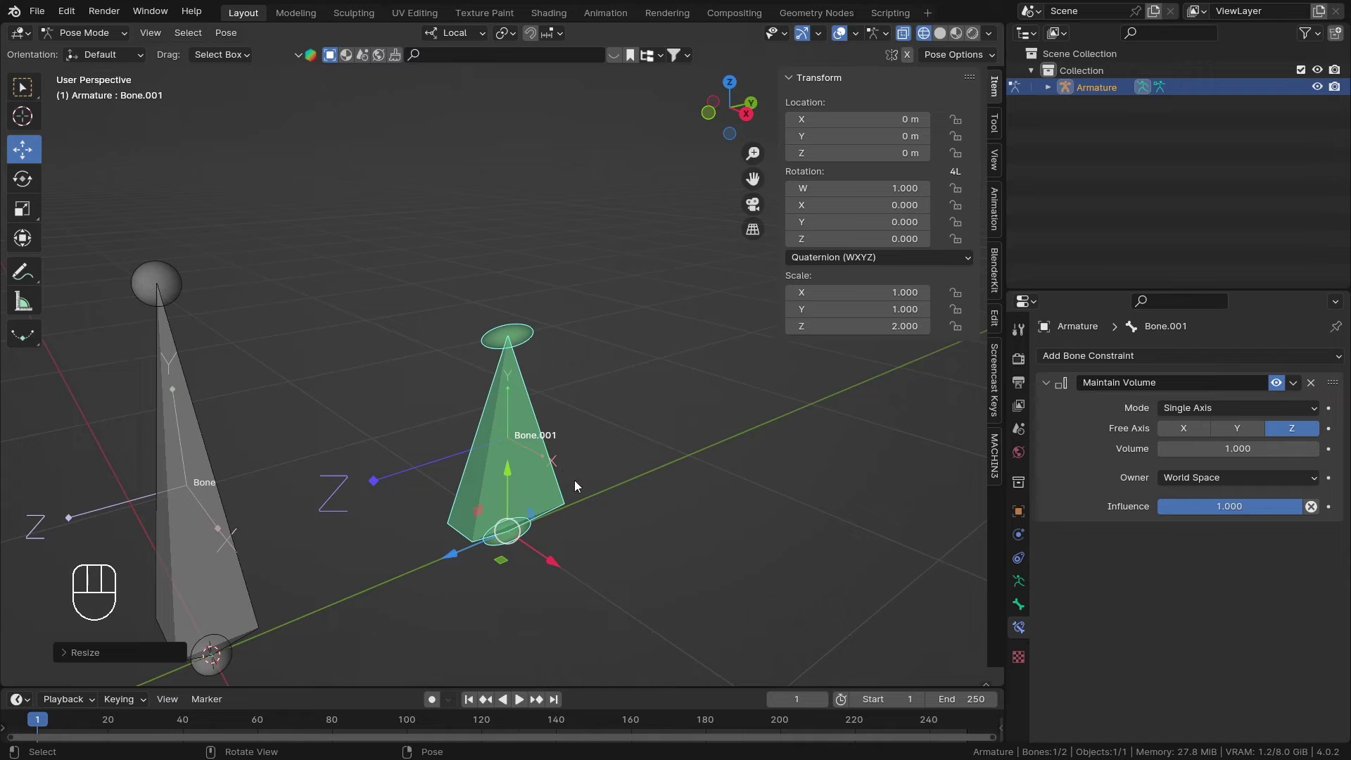
left_click_drag(1209, 412, 1201, 455)
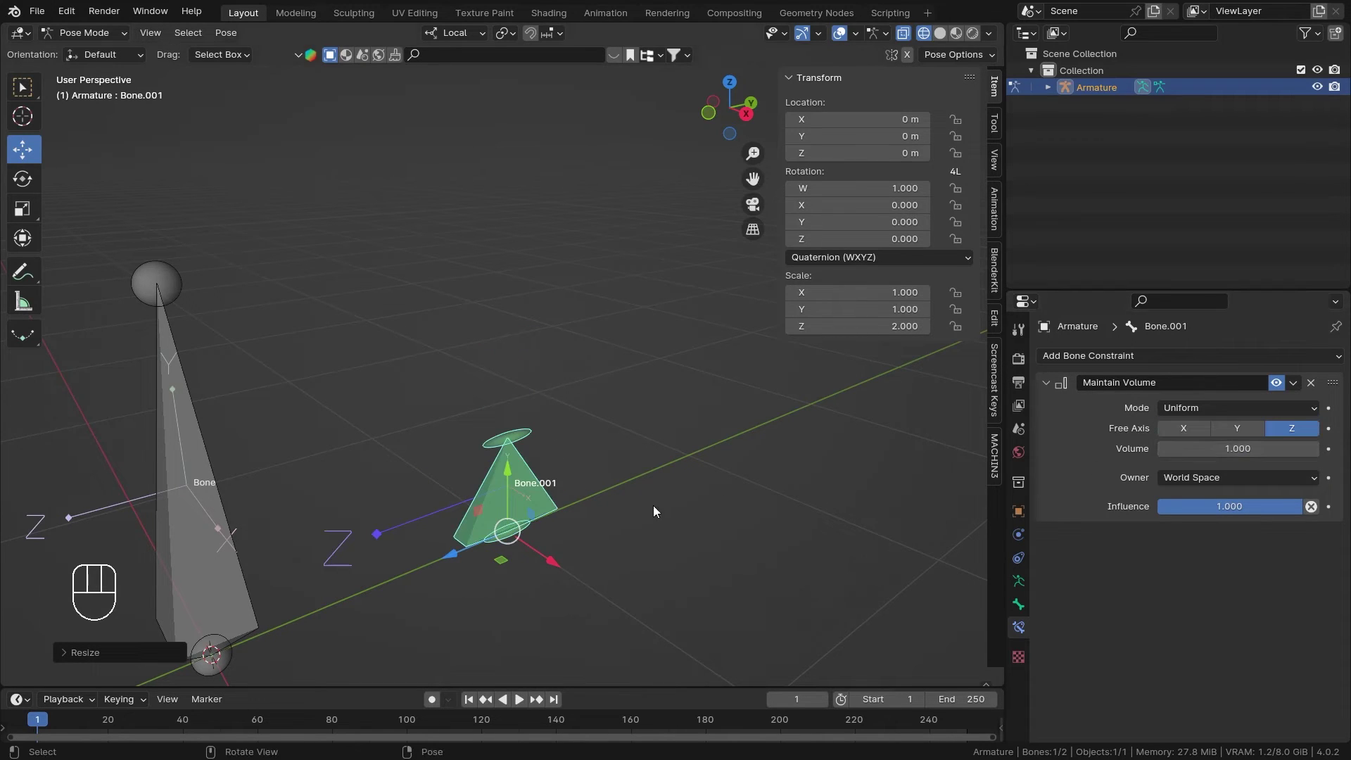
Step: Return the Maintain Volume mode to Single Axis with Z free, scale 1, 1, 2
left_click_drag(582, 491, 596, 475)
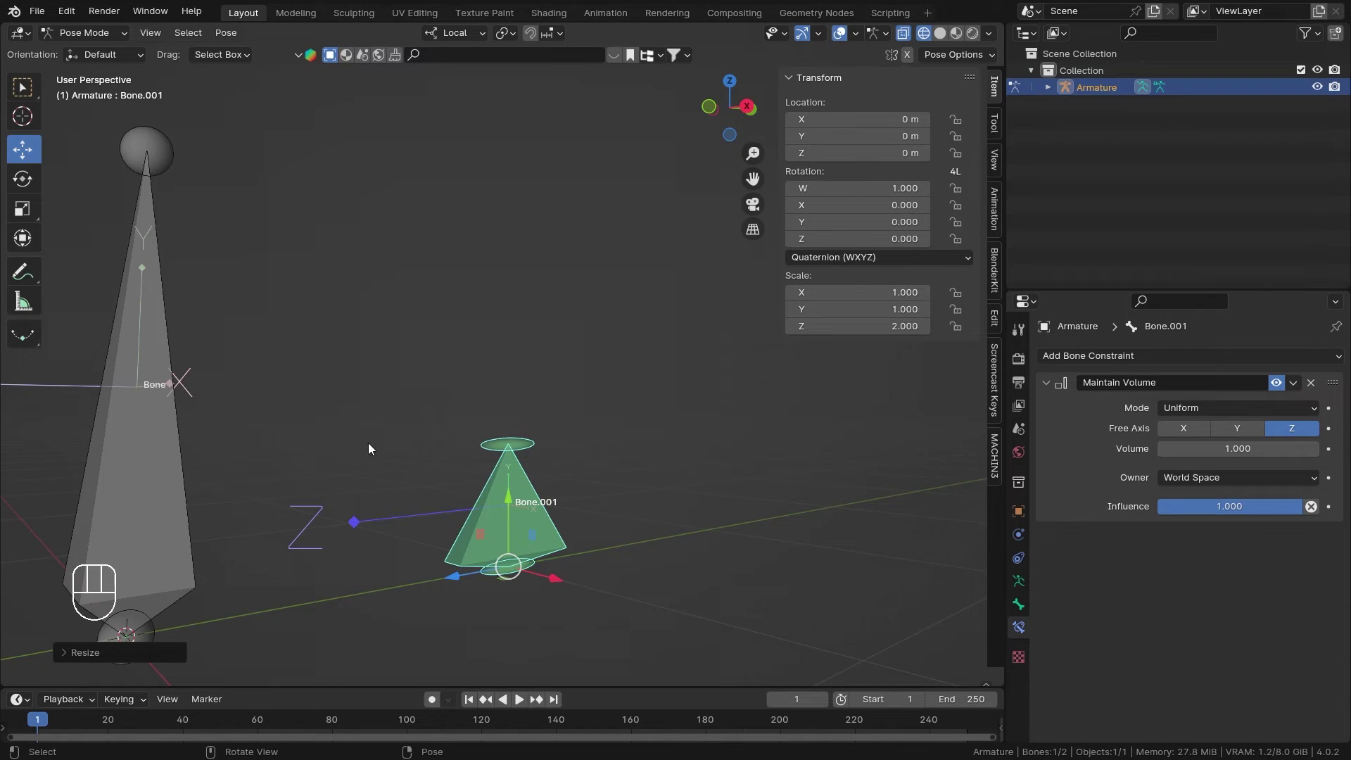
left_click_drag(638, 498, 618, 525)
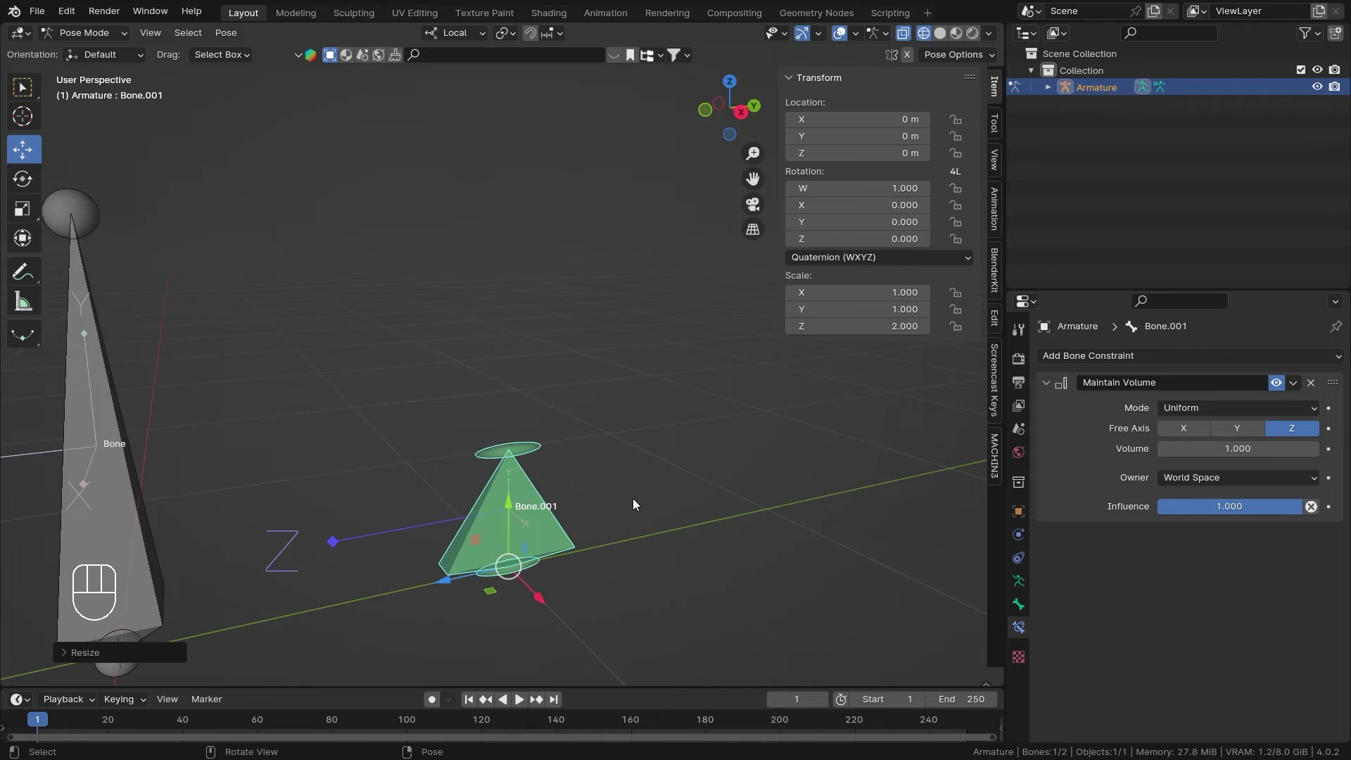
left_click_drag(1243, 411, 1215, 474)
middle_click(655, 451)
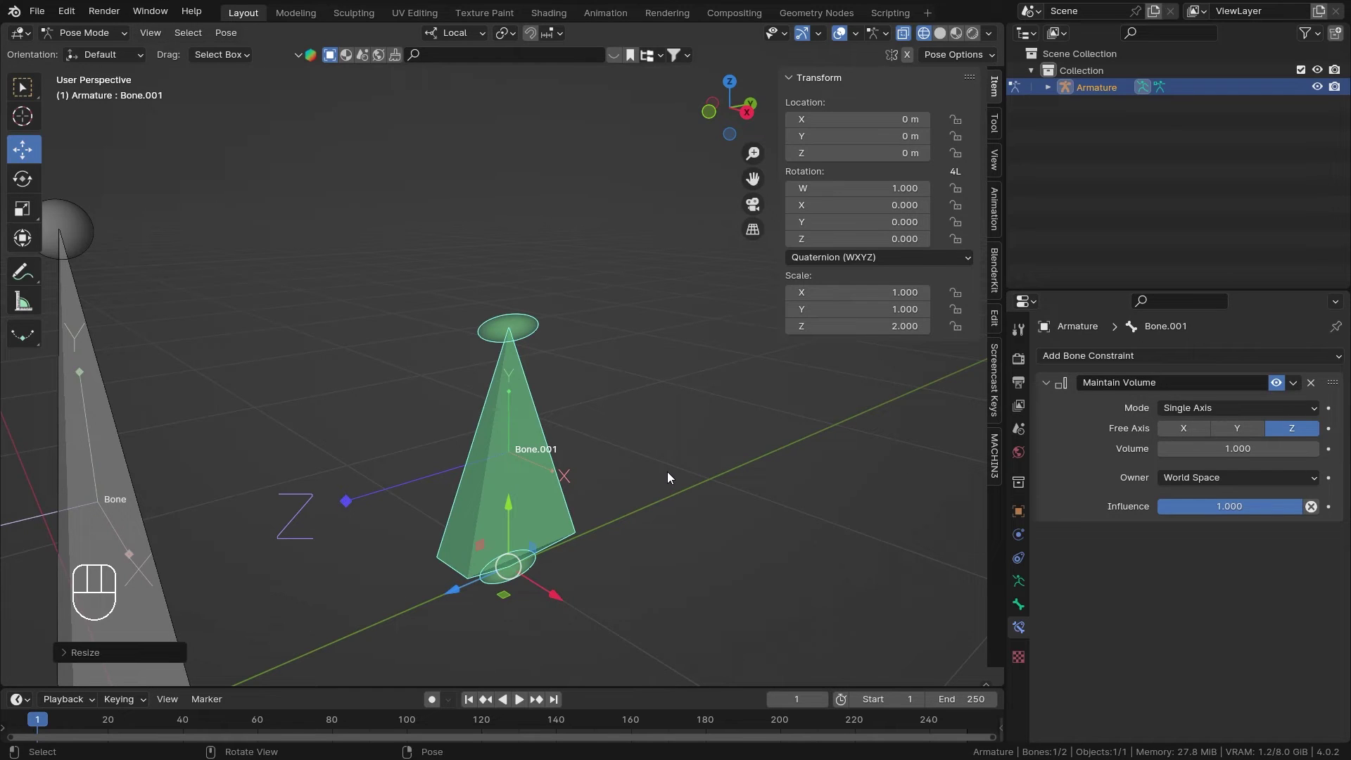
Step: Scale Bone.001 to 3 on X and 2 on Y and Z with Z kept as the free axis
key("s")
key("y")
left_click(790, 433)
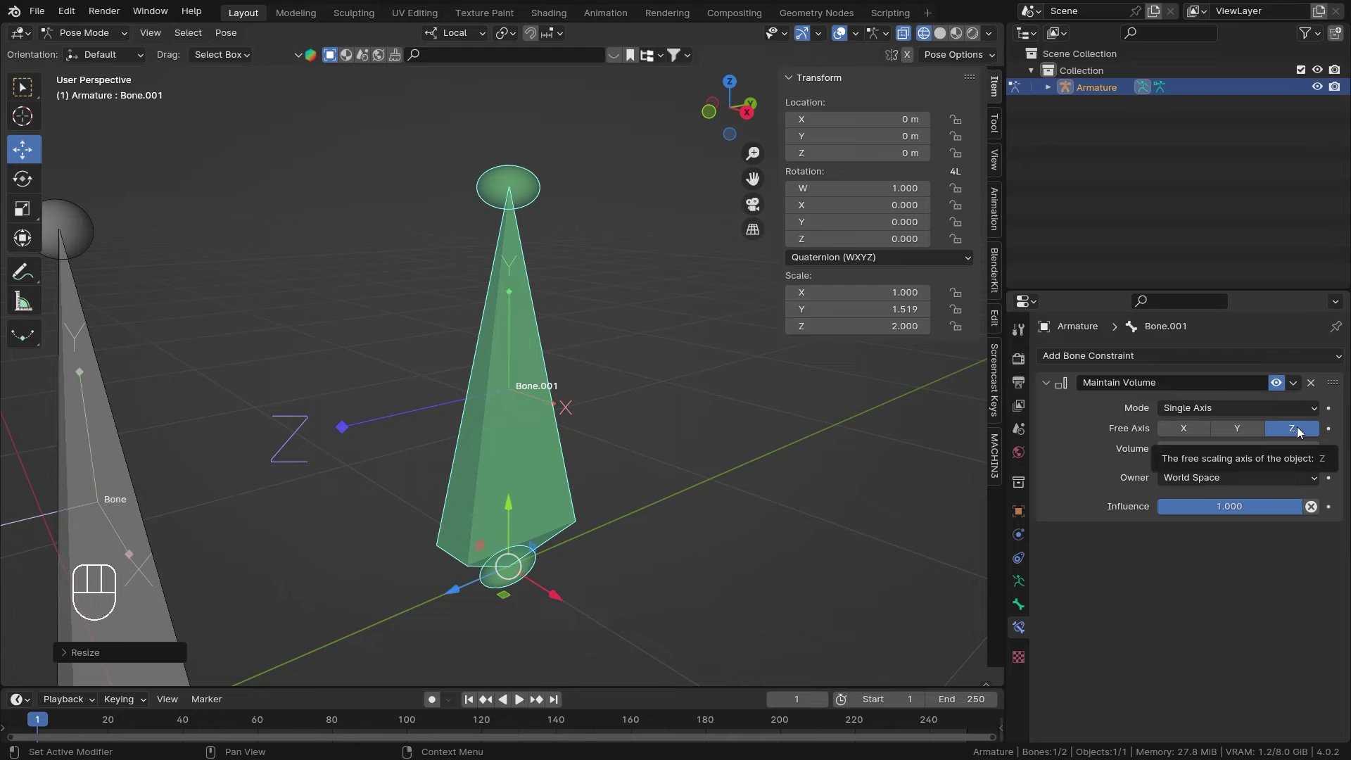
key("s")
key("z")
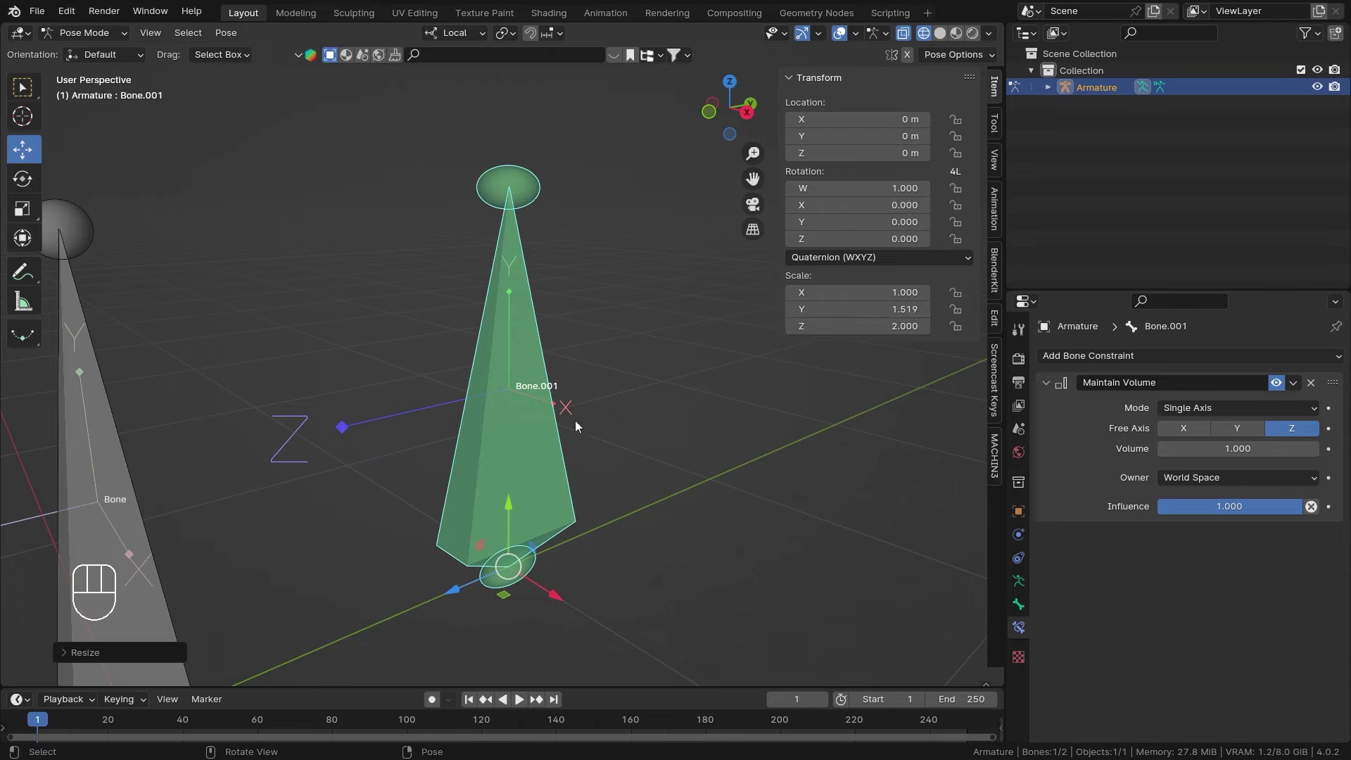
left_click_drag(532, 303, 577, 310)
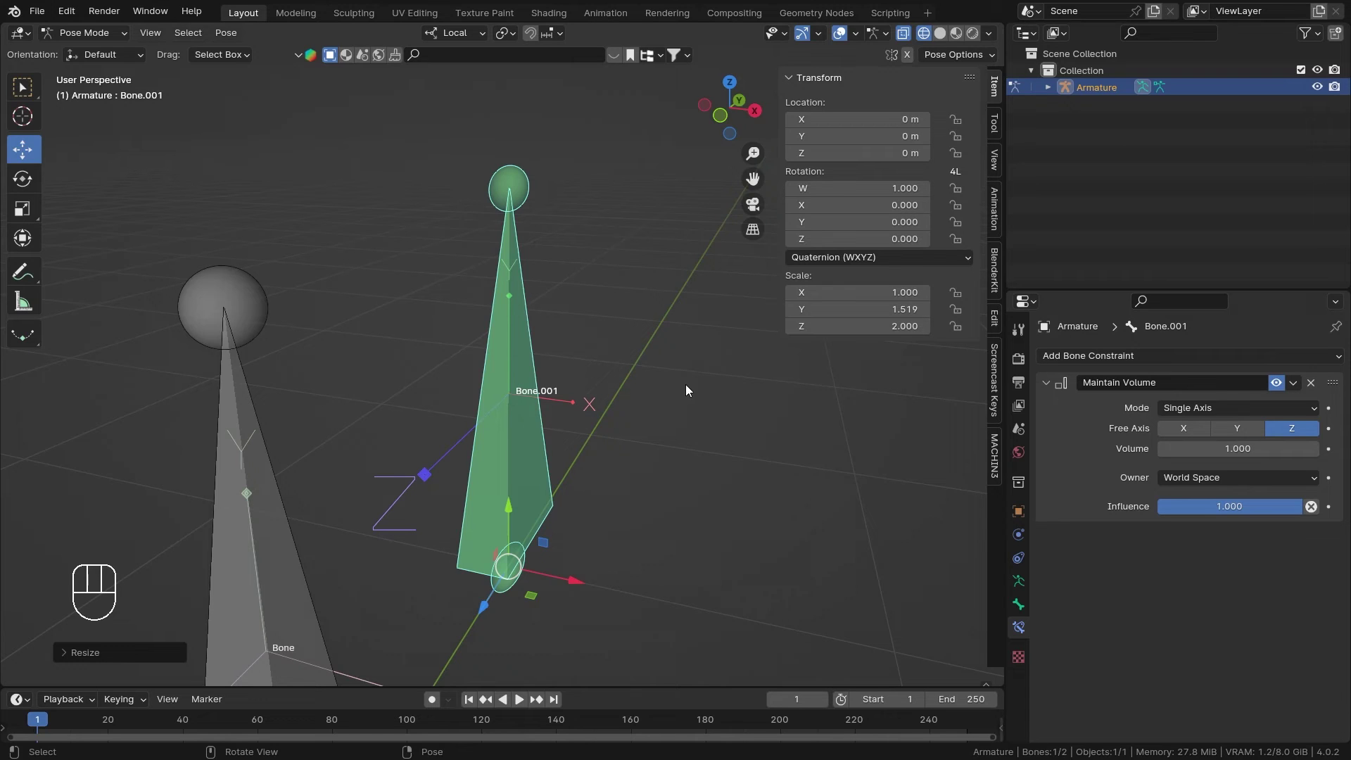
left_click_drag(662, 468, 581, 456)
Step: Stretch Bone.001 along its local Y axis under the Single Axis constraint
key("s")
key("z")
left_click_drag(697, 465, 639, 373)
key("s")
key("y")
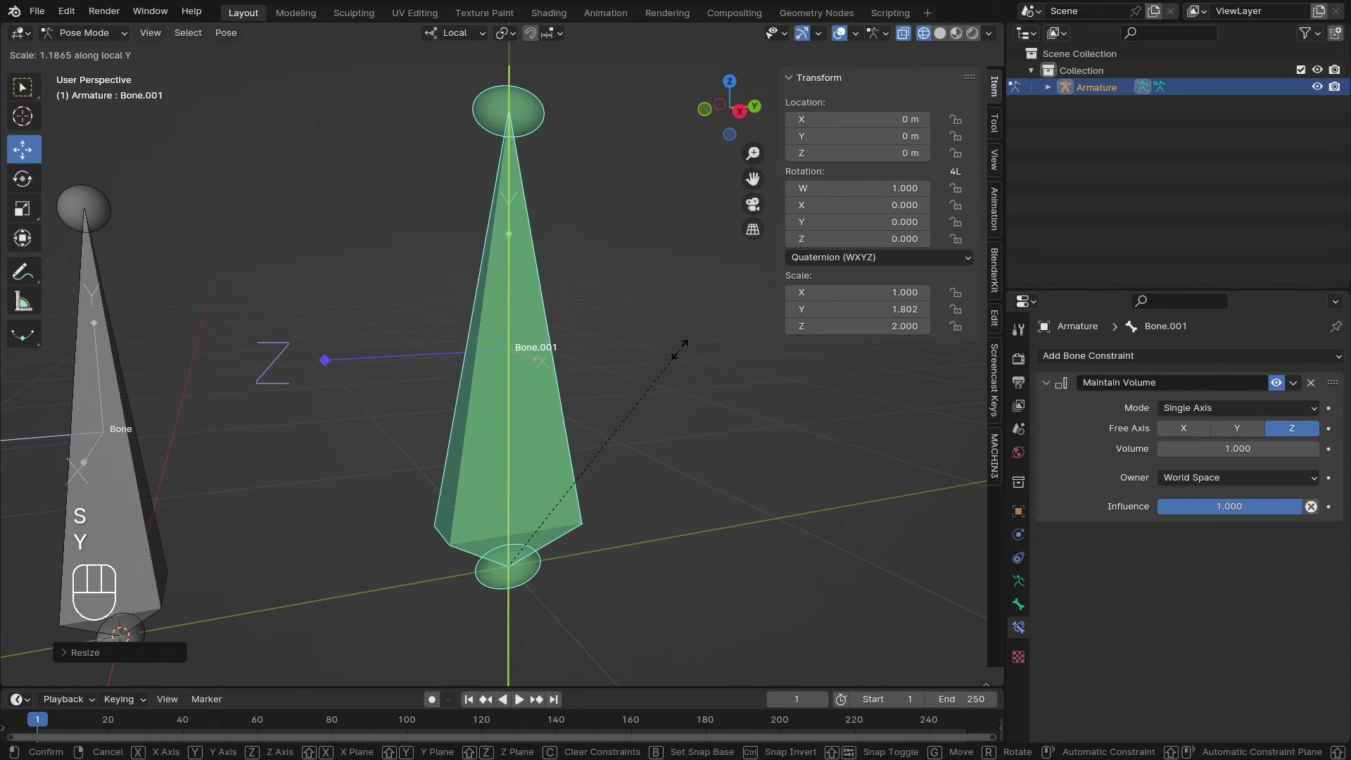
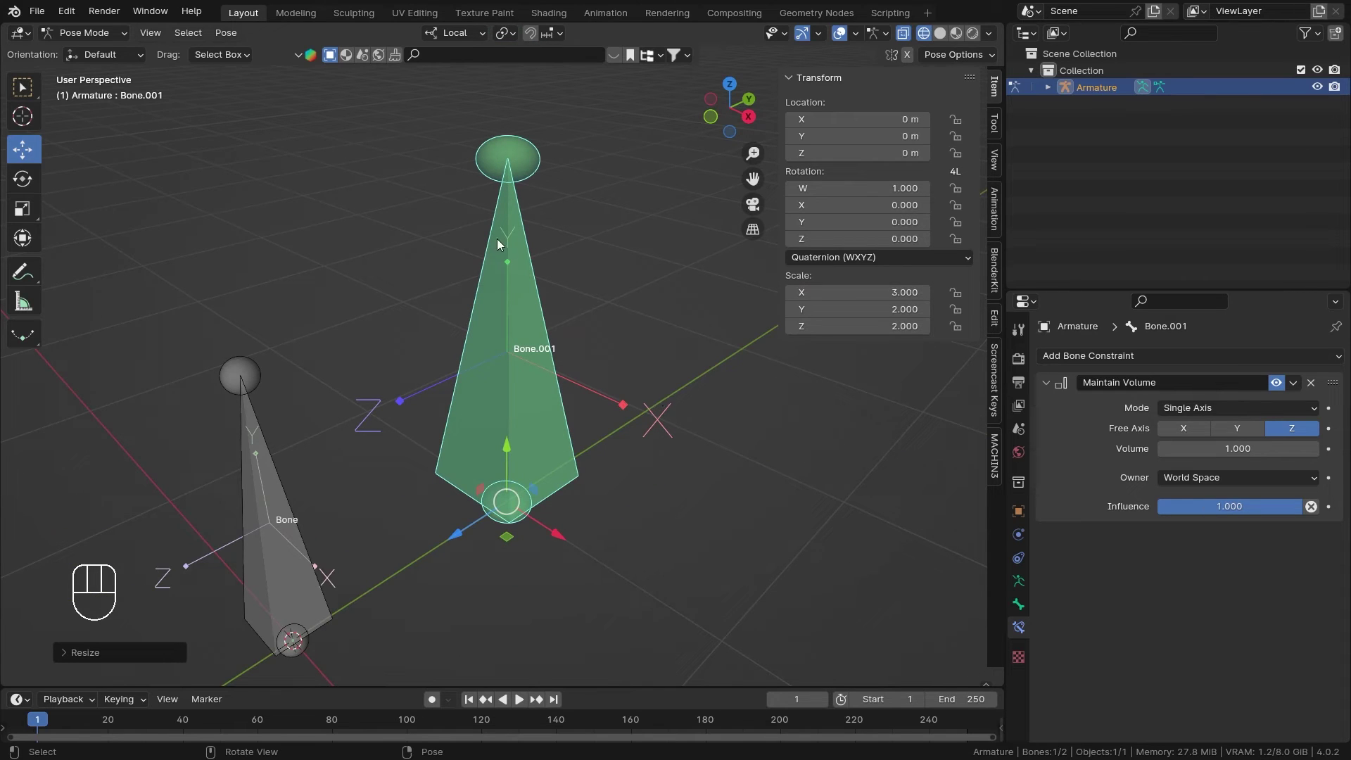
Step: Try a local Z stretch of Bone.001 and cancel it, leaving scale 3, 2, 2
key("z")
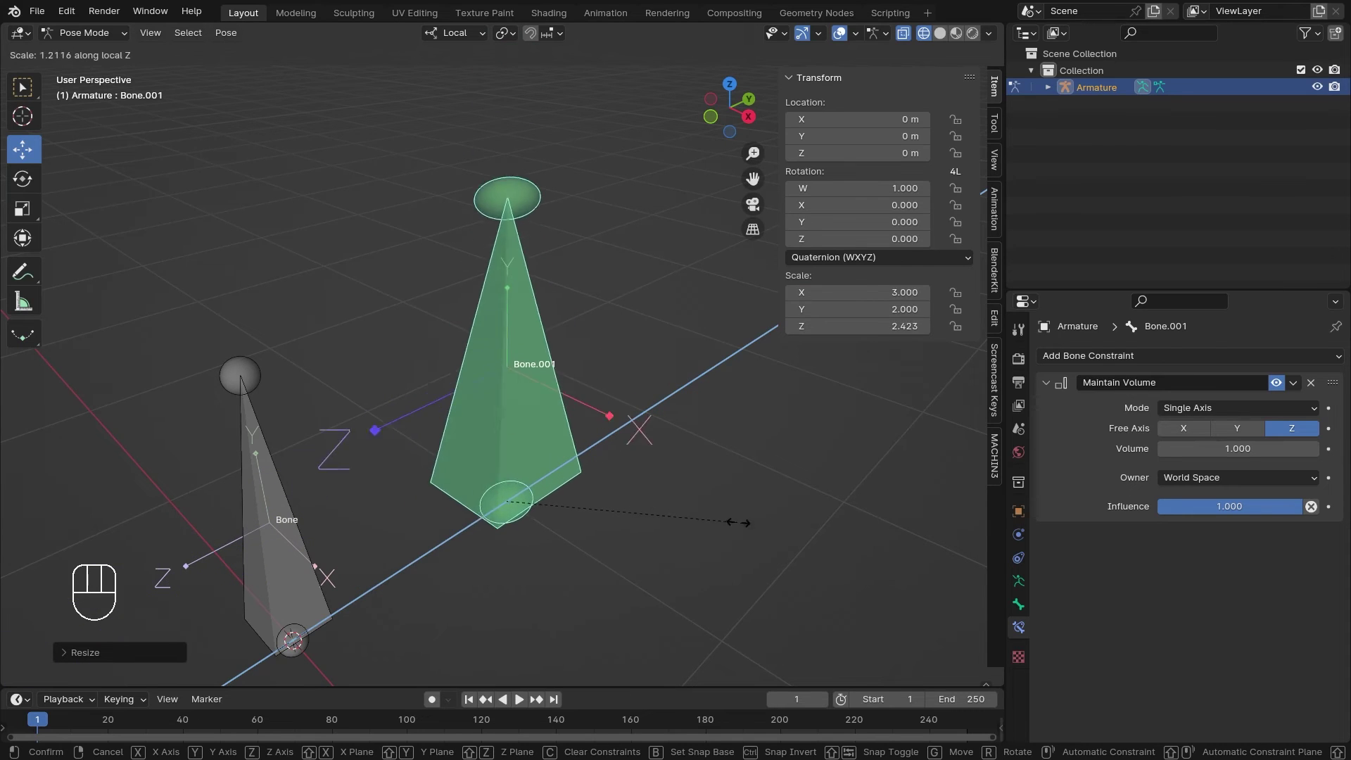
left_click_drag(886, 532, 597, 400)
key("s")
key("z")
right_click(710, 465)
left_click_drag(715, 465, 703, 444)
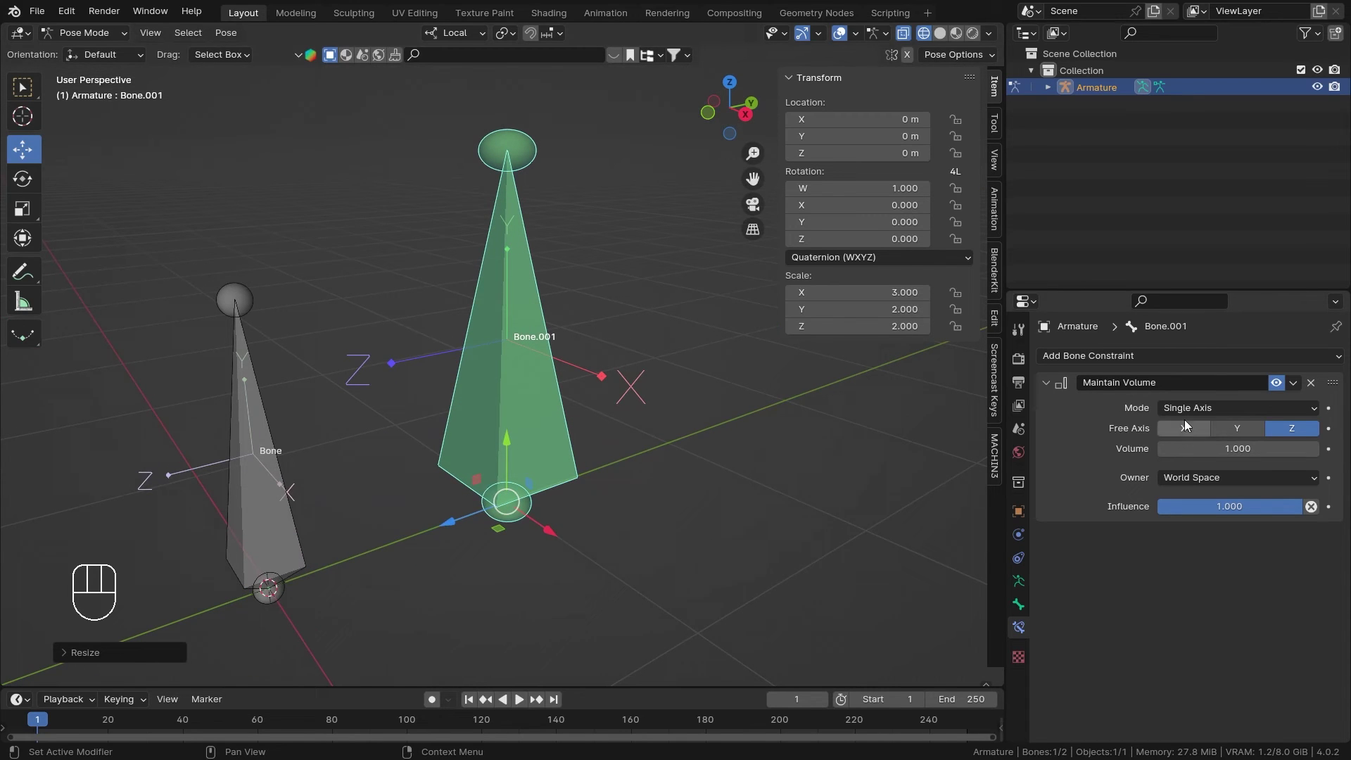
Step: Make Y the free axis and stretch Bone.001 along its local axes to test volume preservation
left_click_drag(1218, 416, 1210, 456)
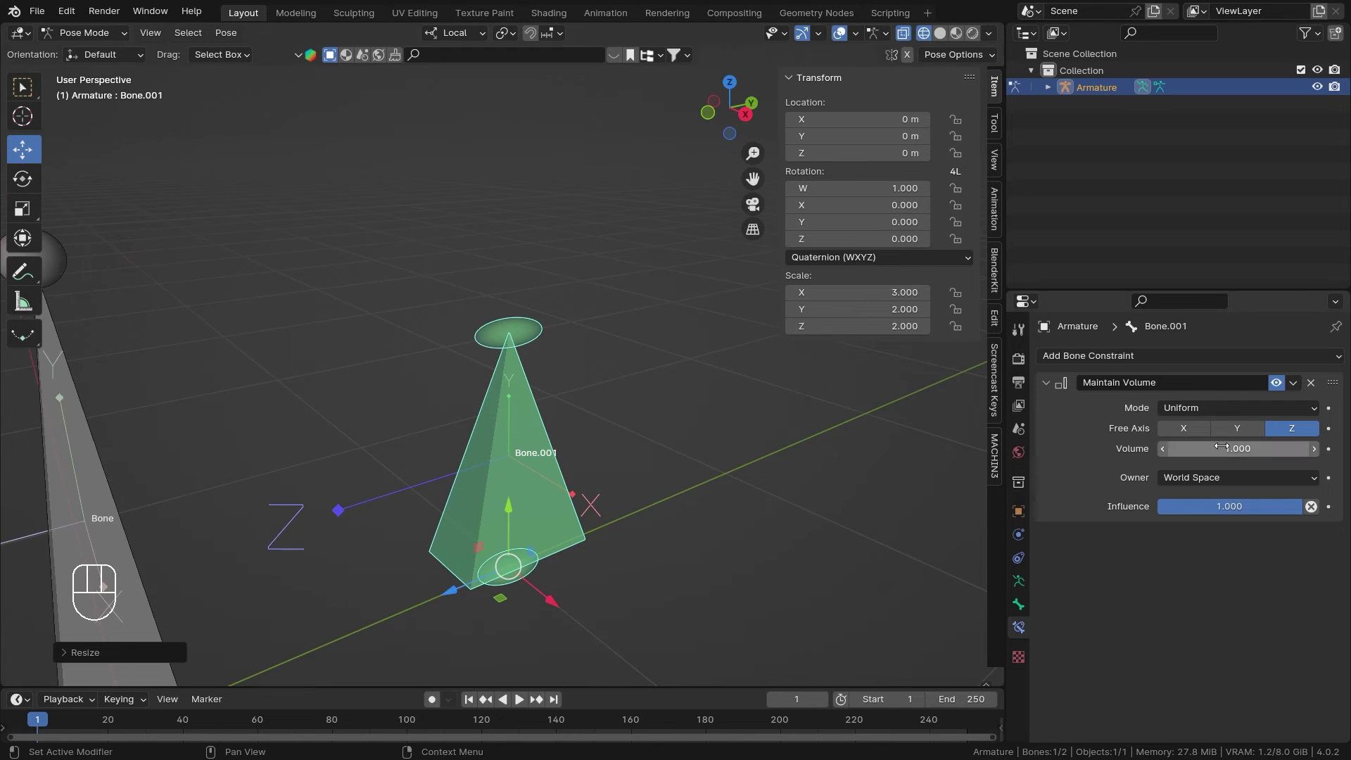
left_click_drag(1268, 414, 1241, 473)
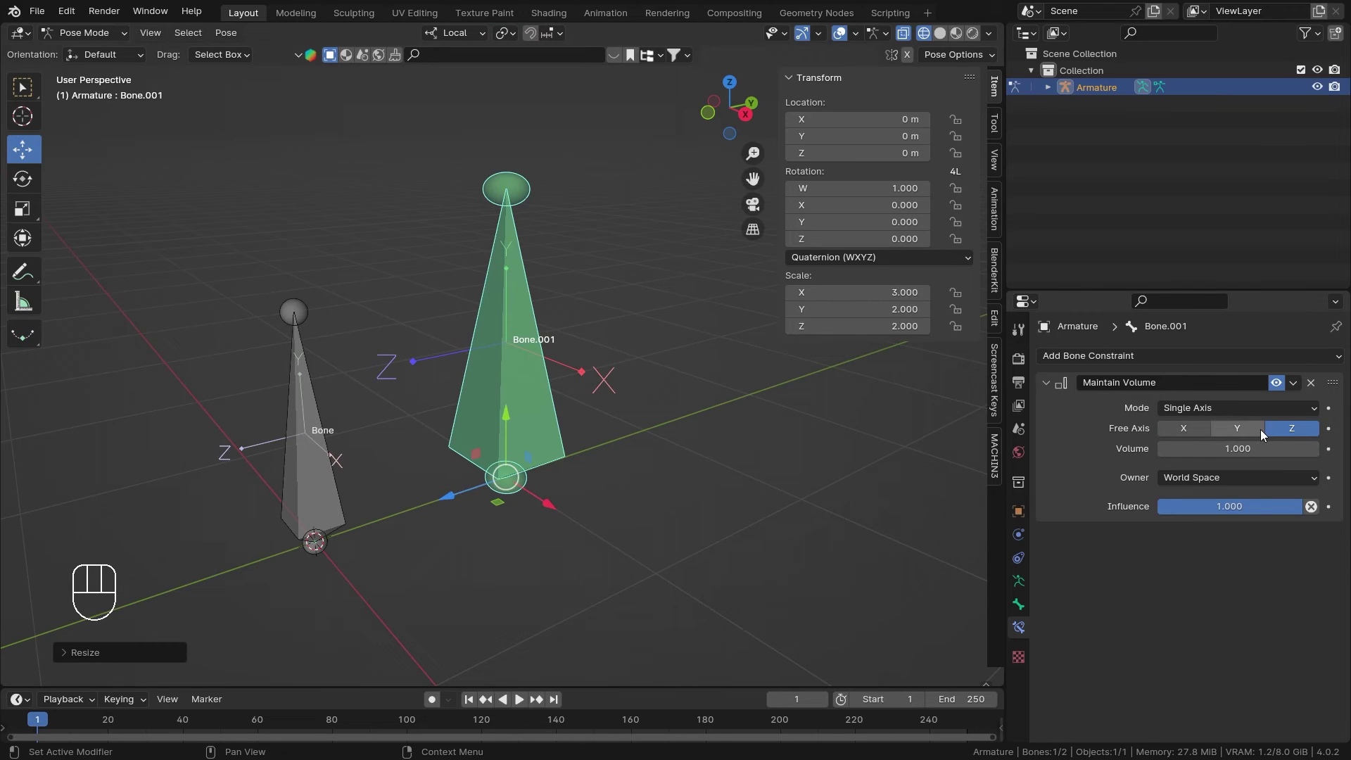
left_click(1264, 432)
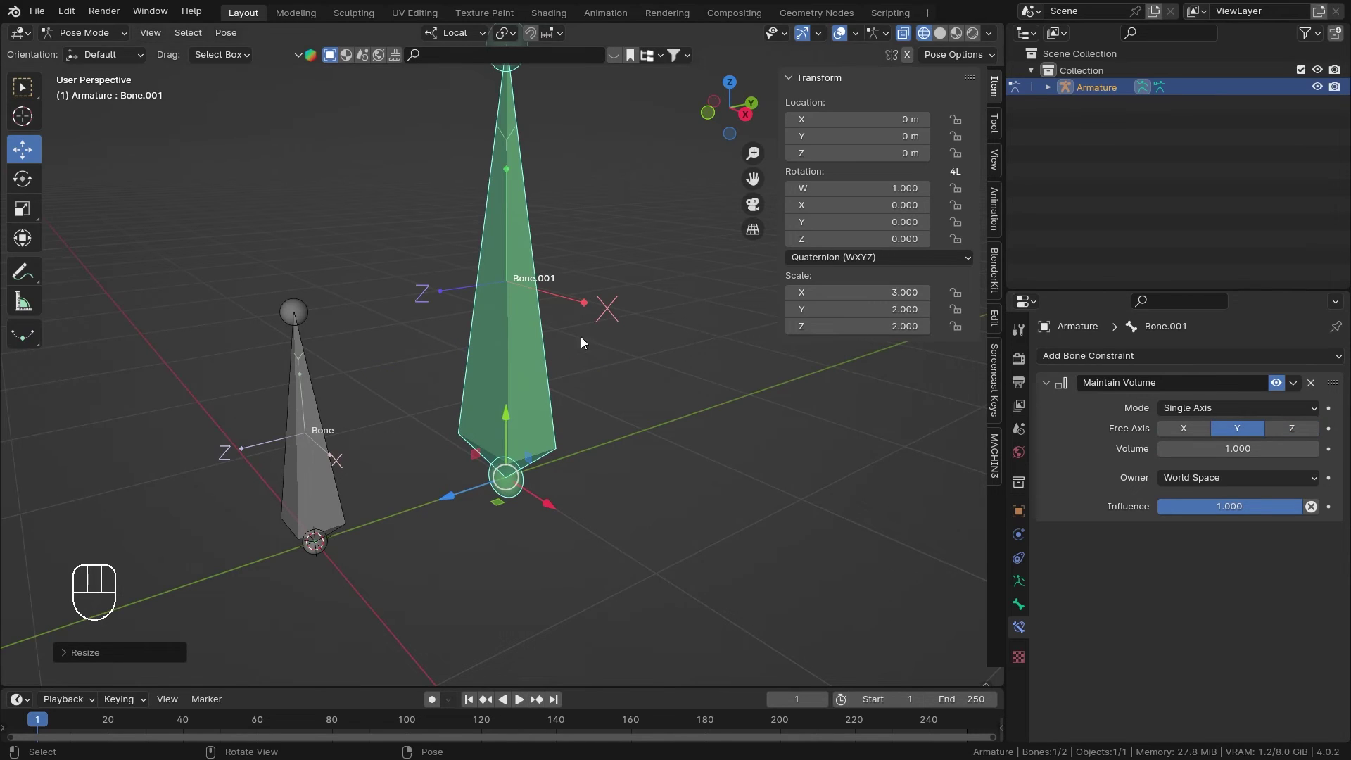
key("s")
key("z")
key("s")
key("x")
key("s")
key("x")
left_click_drag(838, 472, 600, 321)
Step: Reset Bone.001's scale to 1, 1, 1 and restore Z as the free axis
key("s")
key("y")
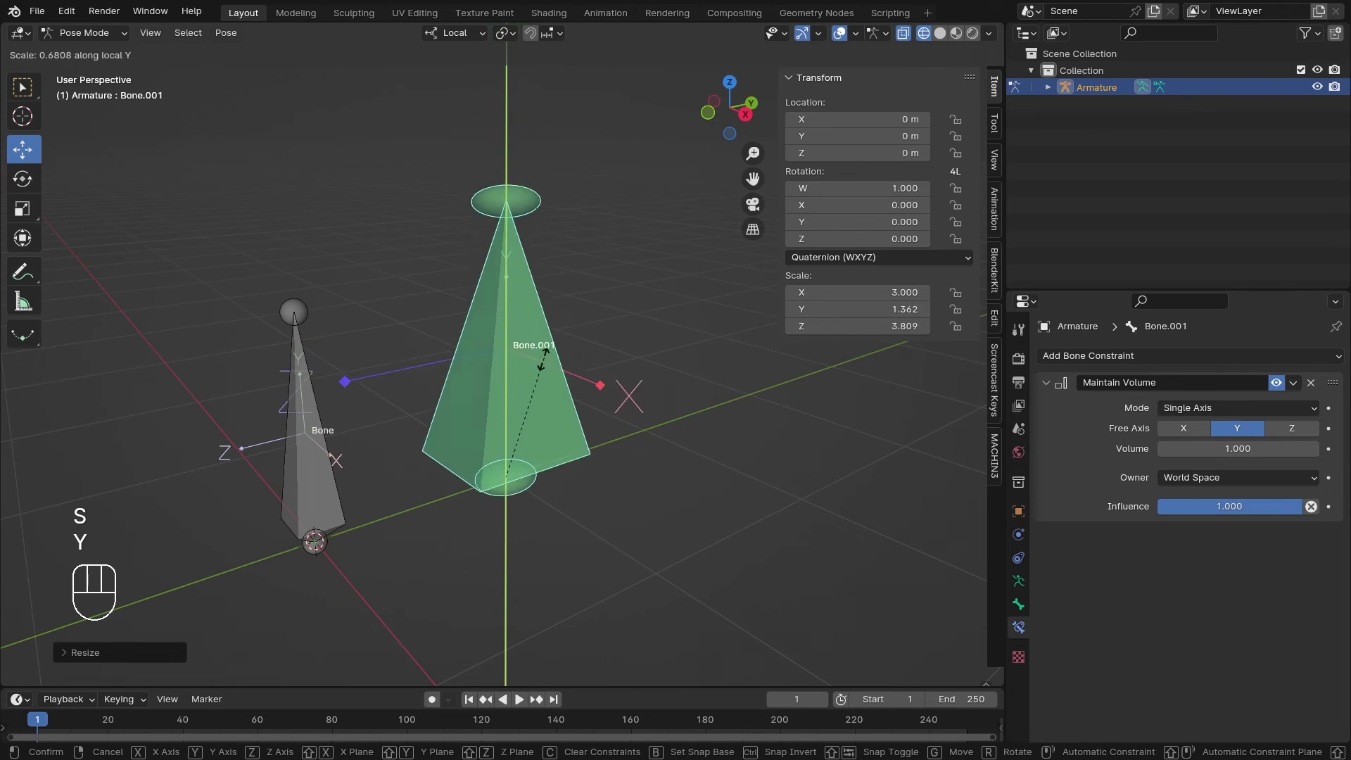
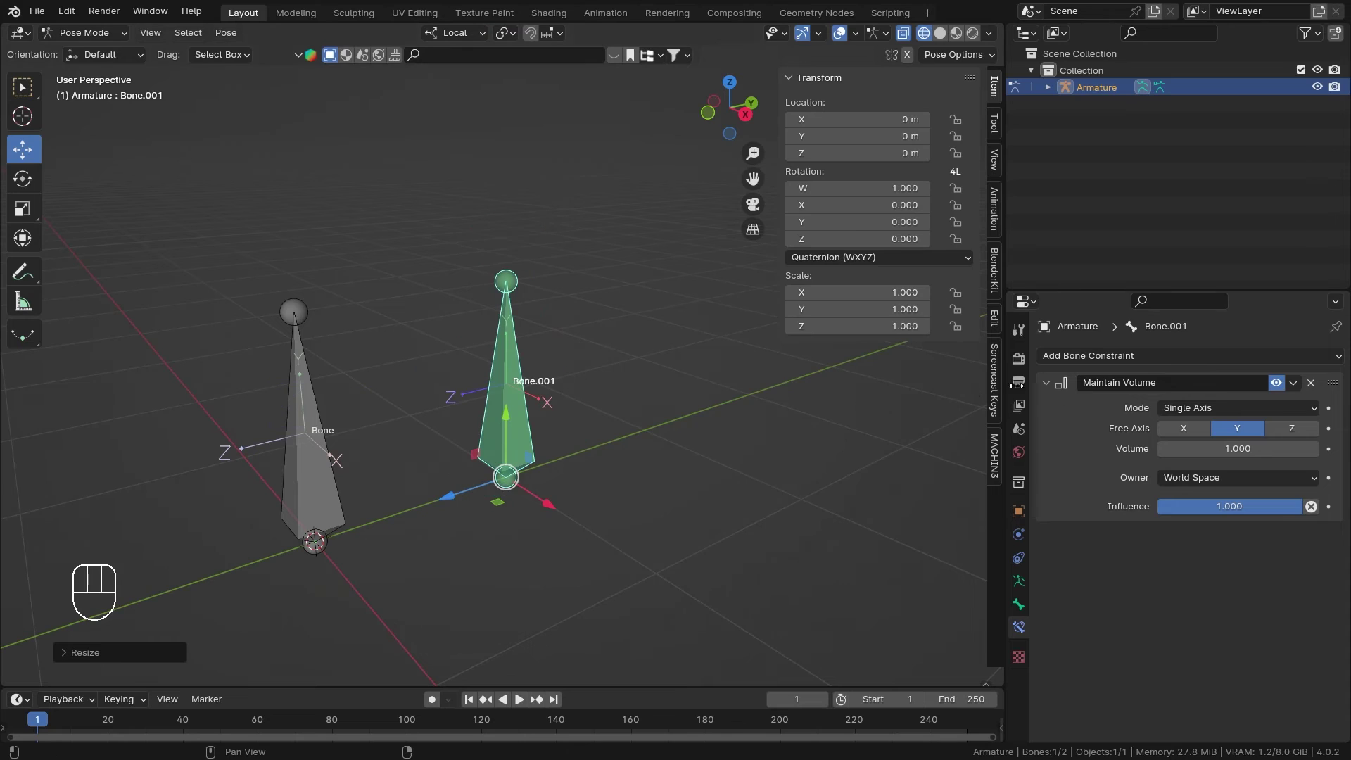
left_click(1294, 437)
Step: Set Maintain Volume to Strict mode, trying volume 1.33 before returning to 1.0
left_click_drag(1277, 414, 1251, 436)
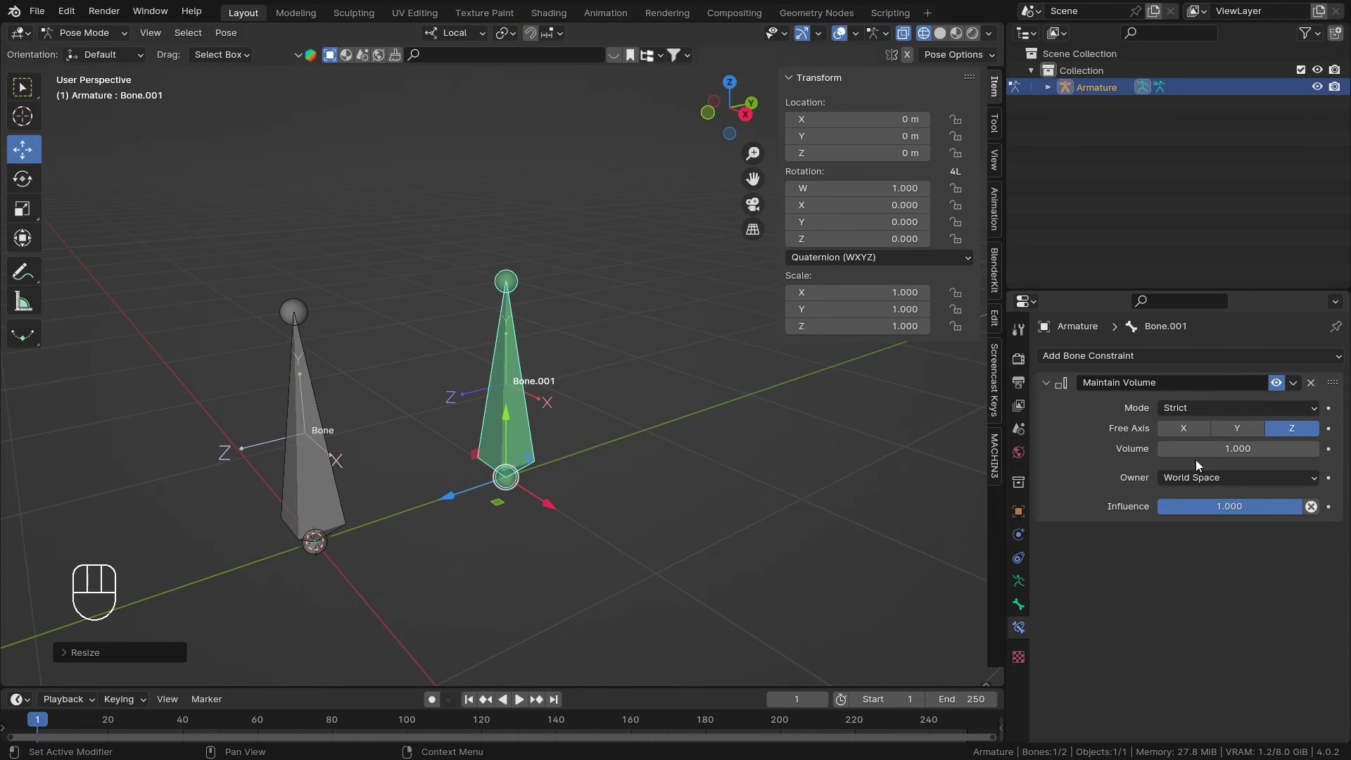
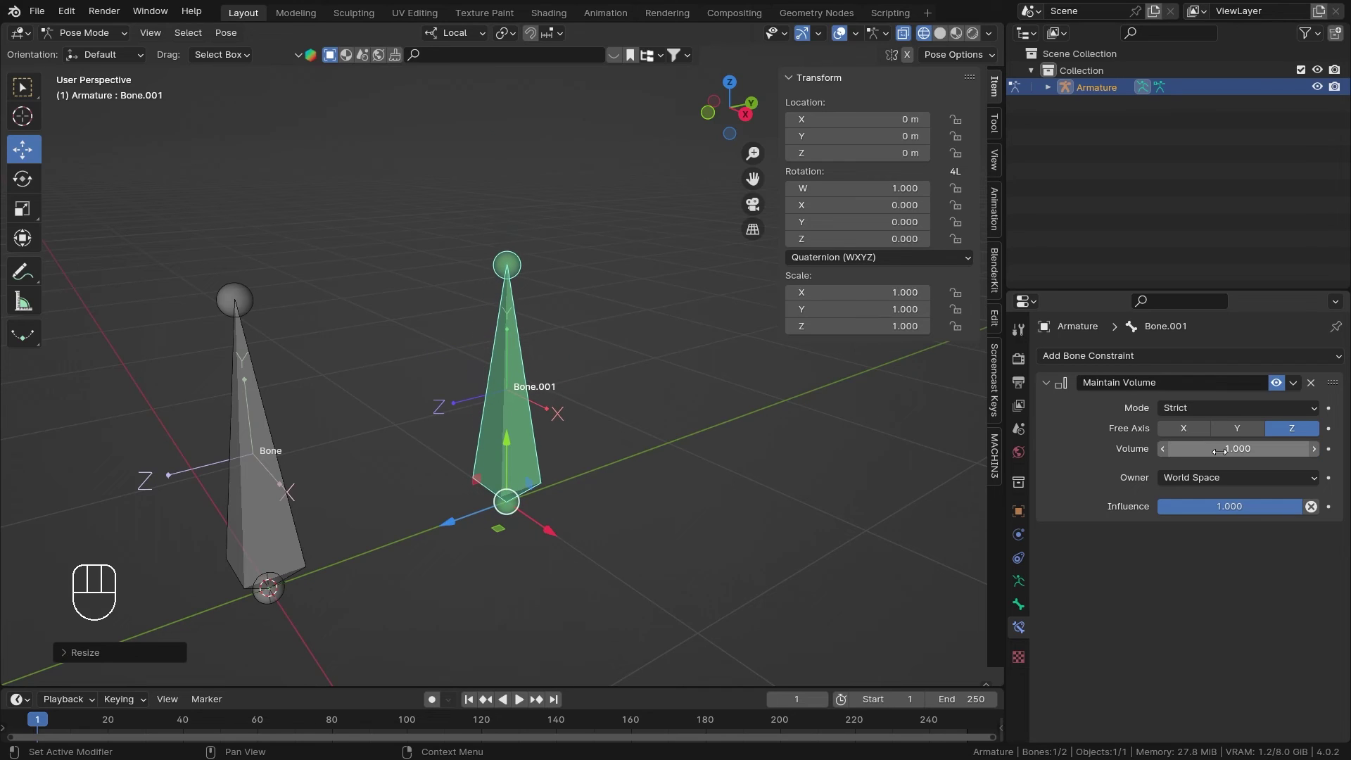
left_click_drag(1248, 414, 1117, 520)
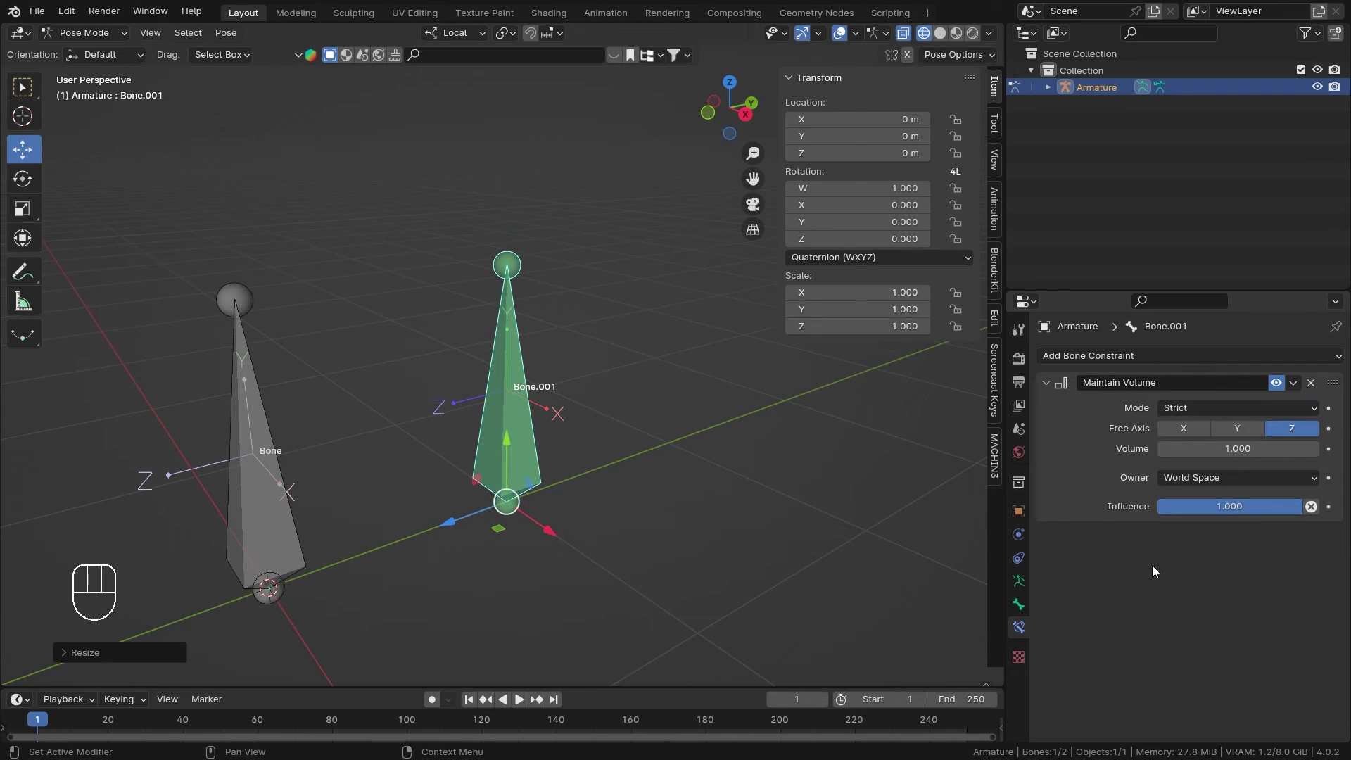
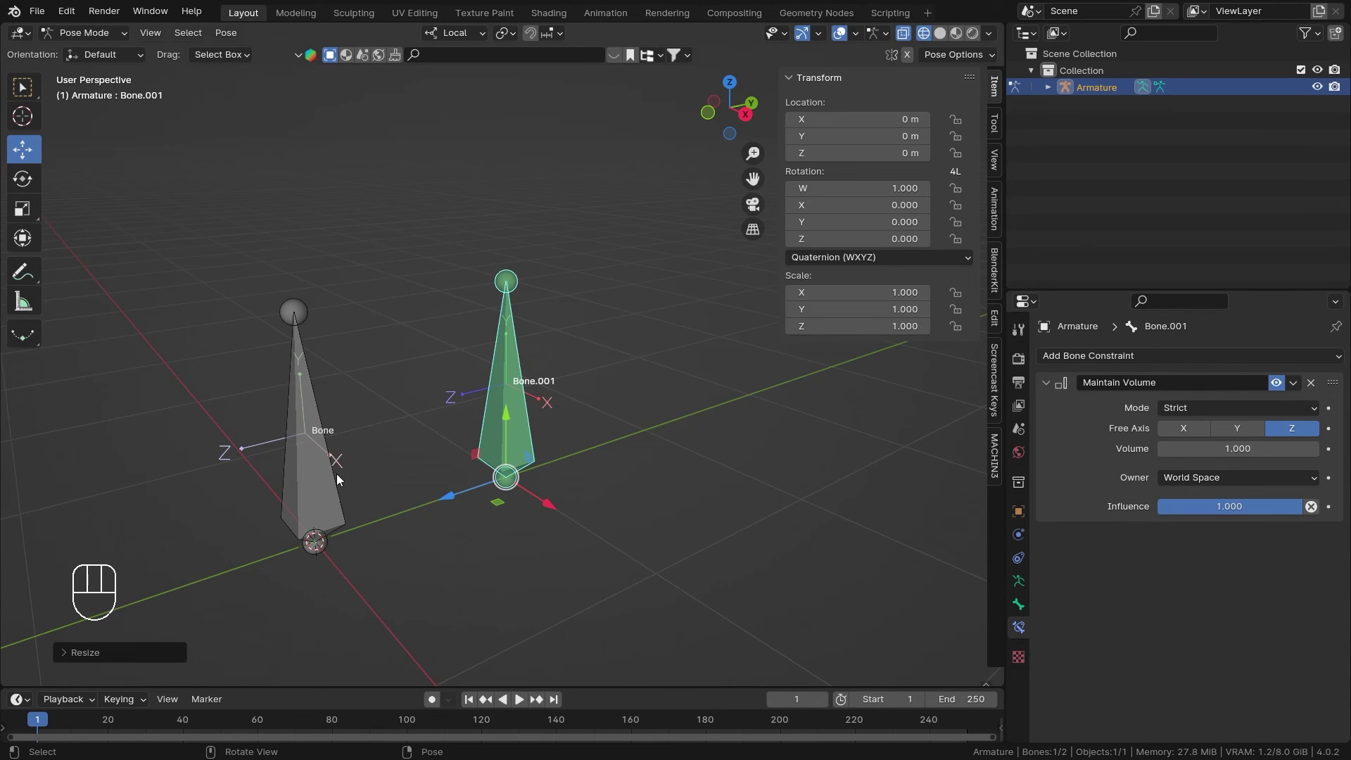
Step: In Edit Mode parent Bone.001 to Bone with Keep Offset, then return to Pose Mode
key("s")
left_click_drag(608, 446, 664, 374)
key("Tab")
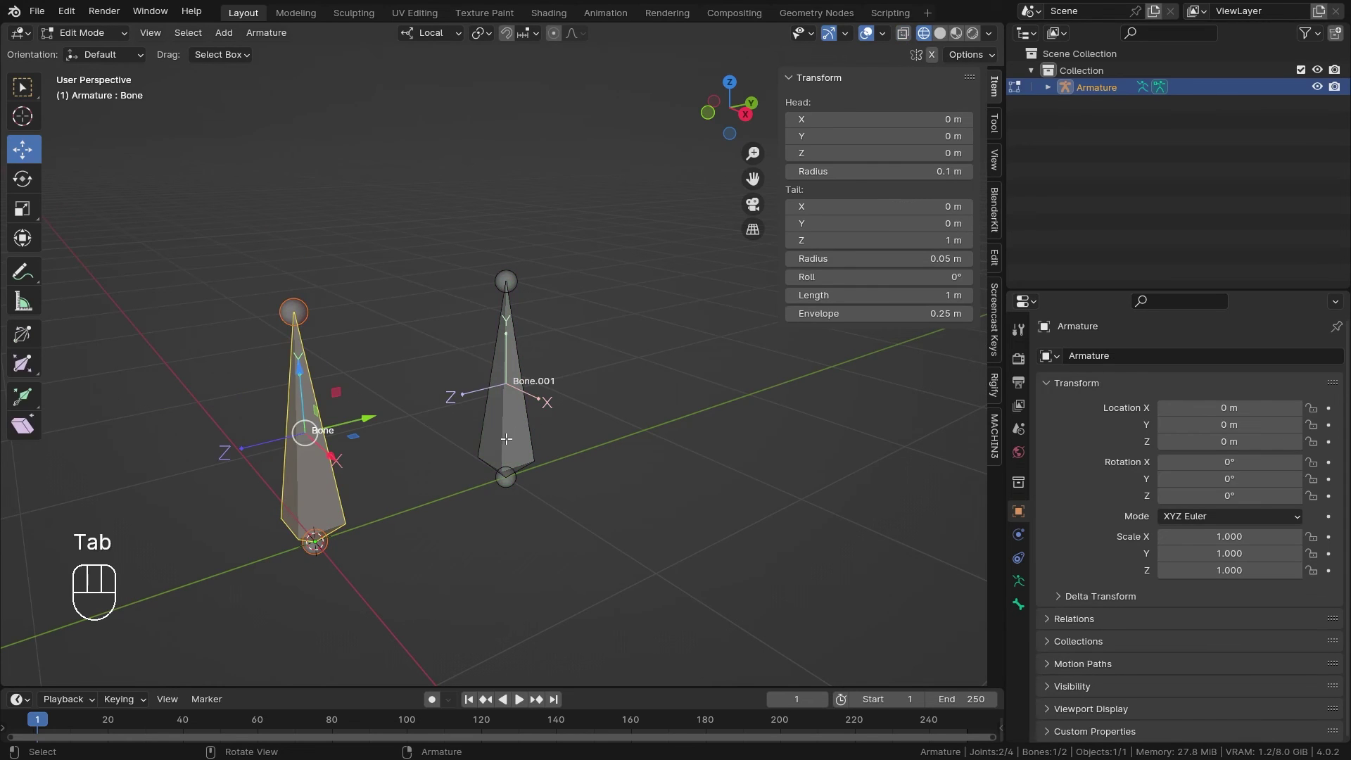
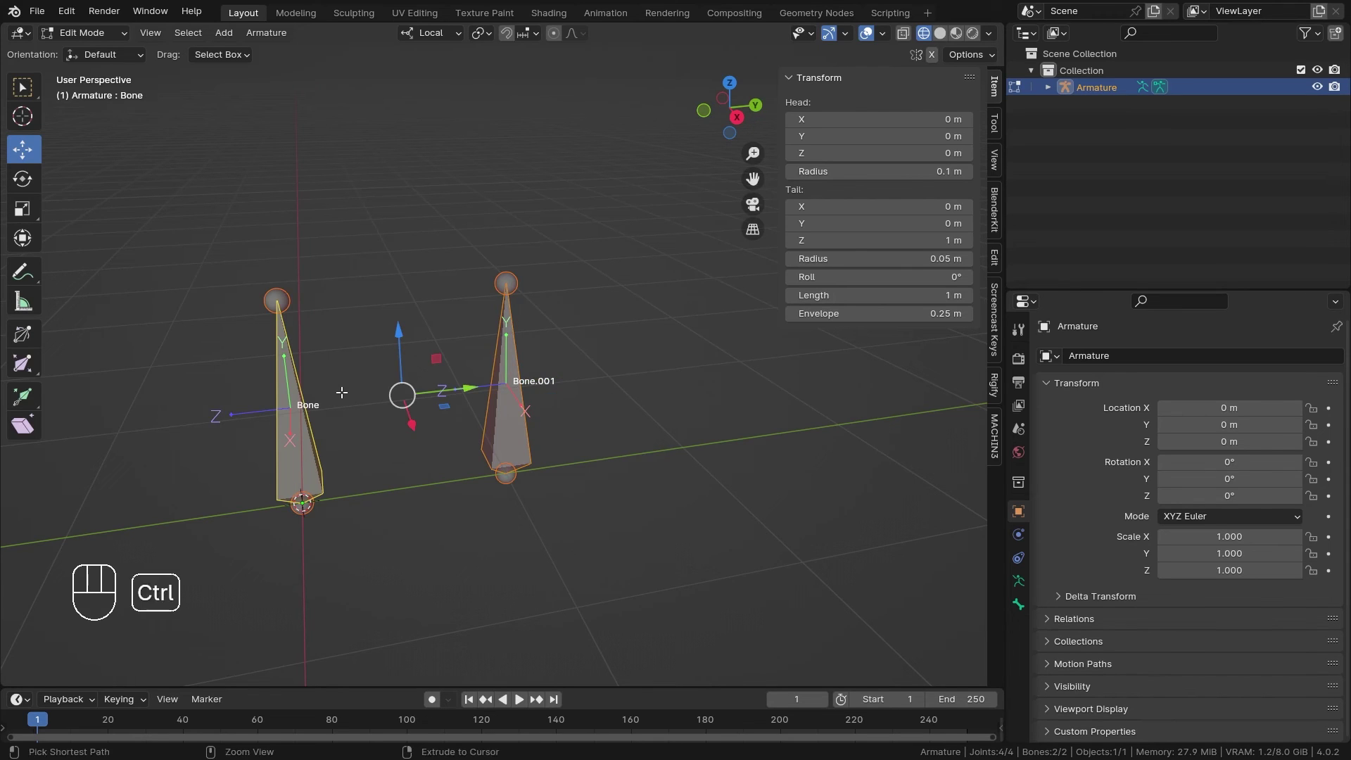
key("ctrl+p")
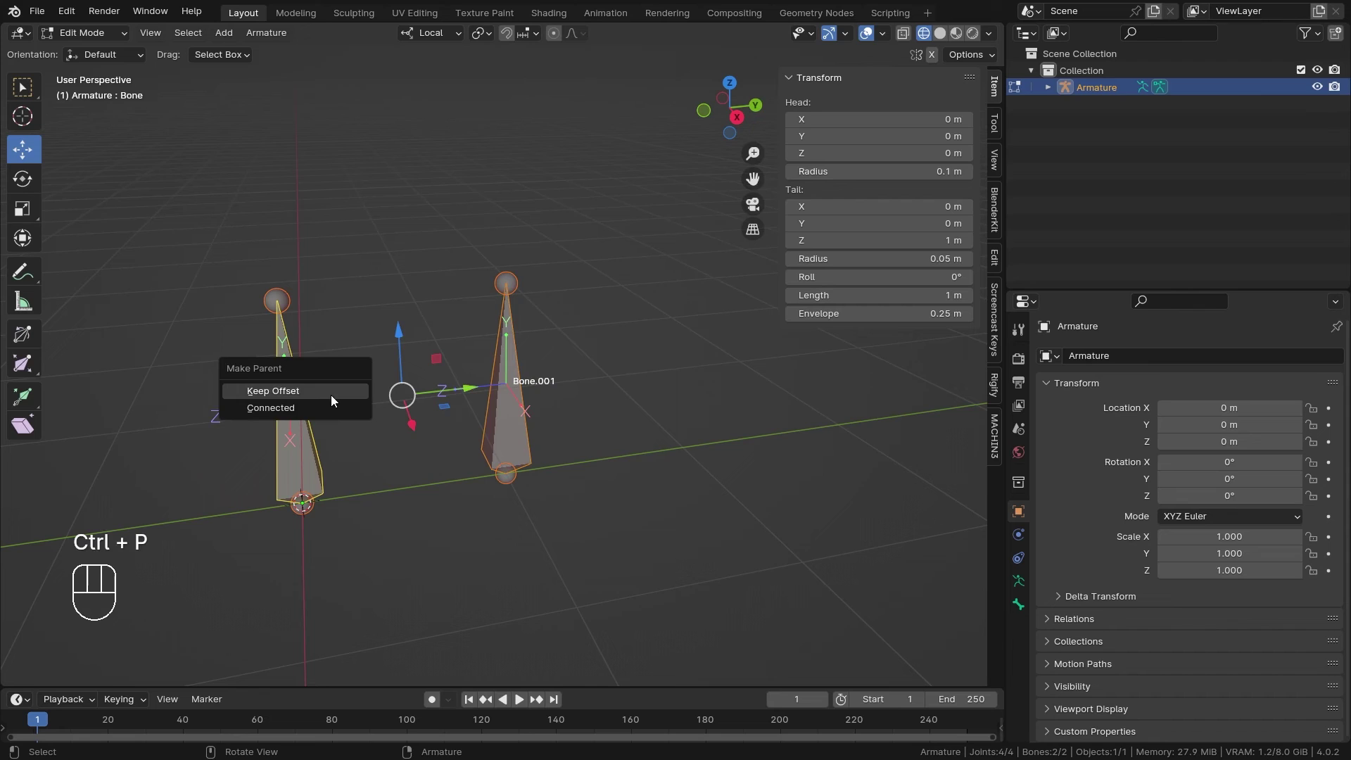
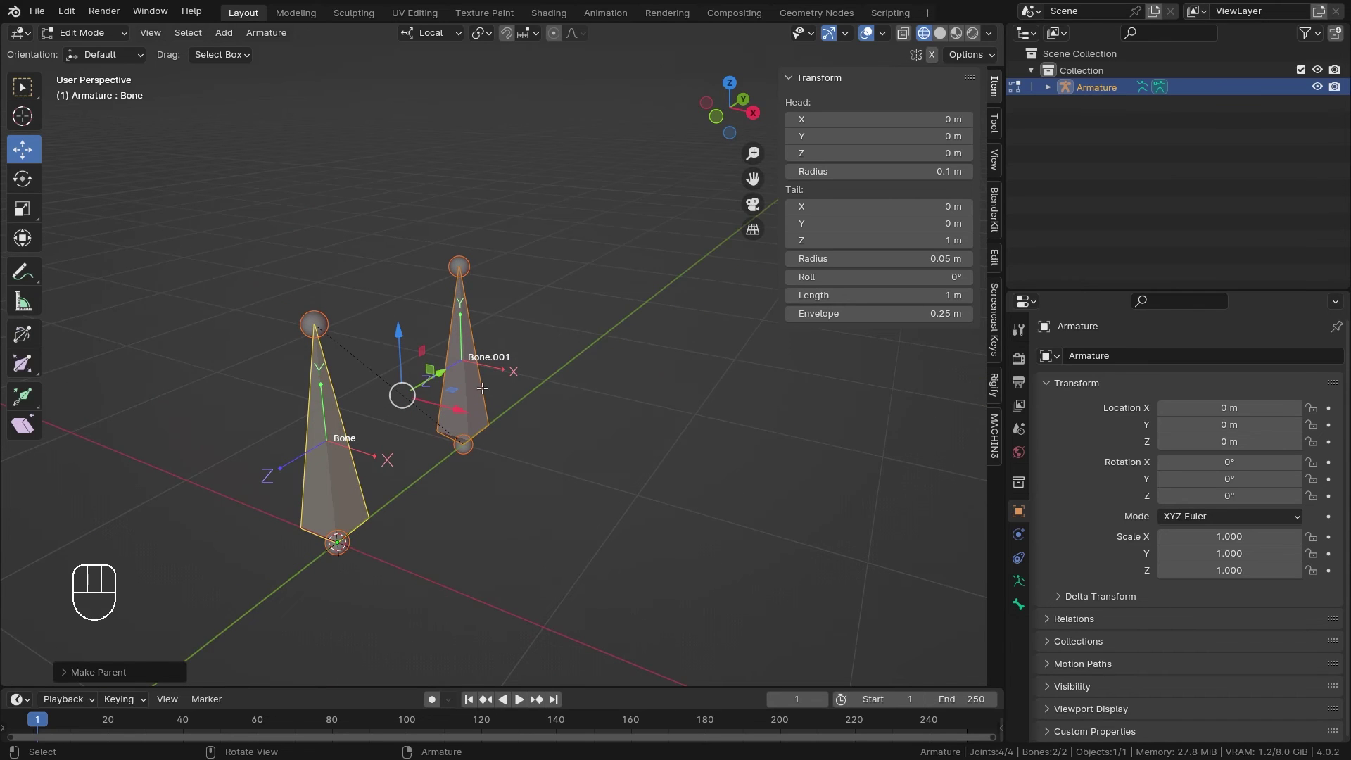
key("ctrl+Tab")
Step: Select Bone.001 and then Bone in Pose Mode to check the new parenting
left_click_drag(501, 468, 452, 472)
left_click(286, 474)
left_click_drag(373, 408, 416, 415)
left_click(543, 409)
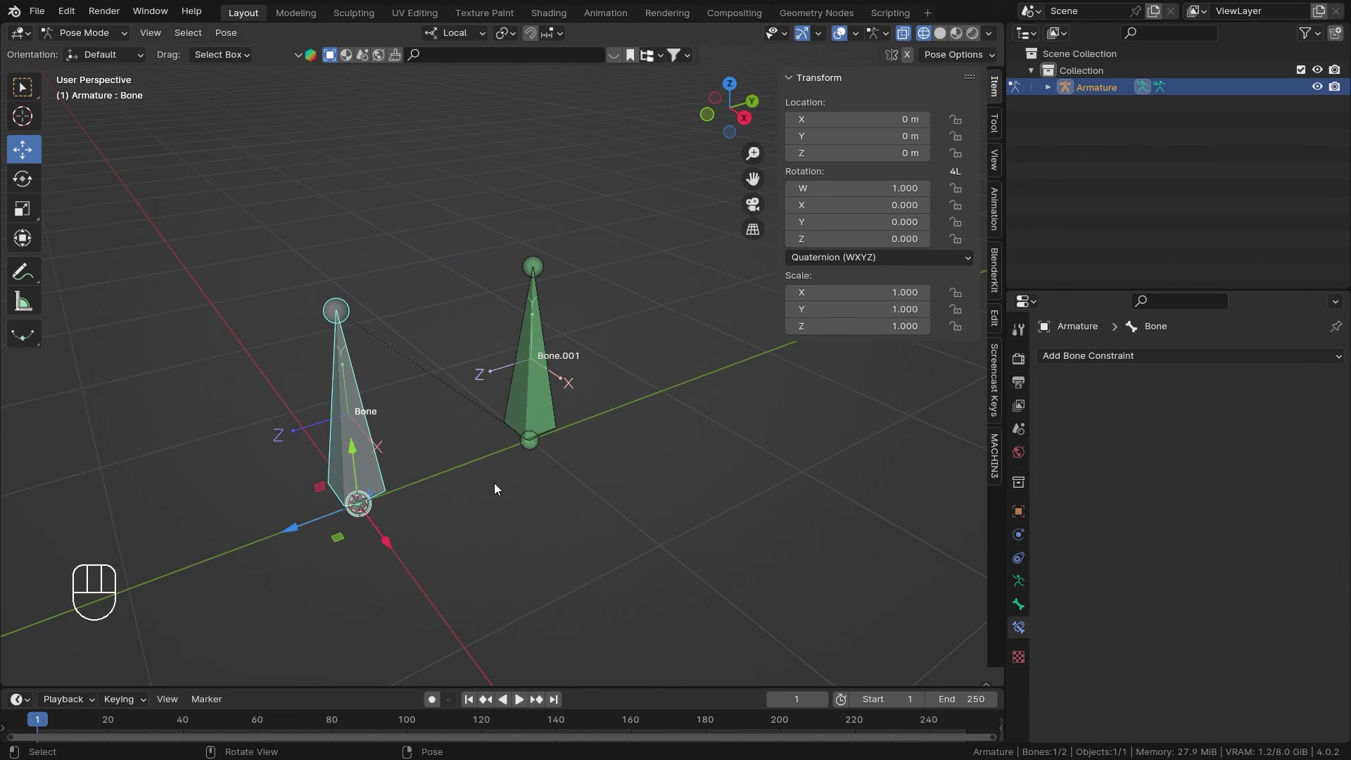
key("s")
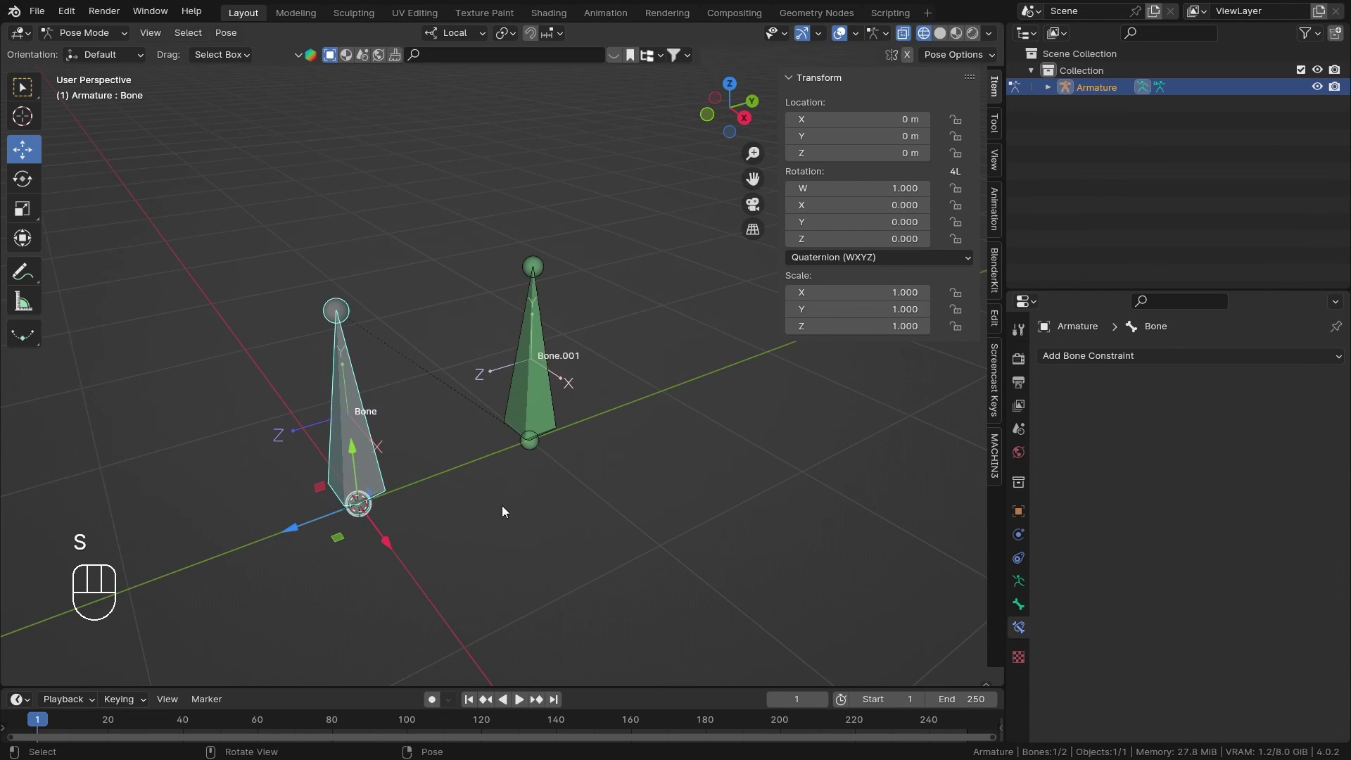
Step: Set Bone.001's Maintain Volume constraint Owner space to Local Space
left_click(546, 418)
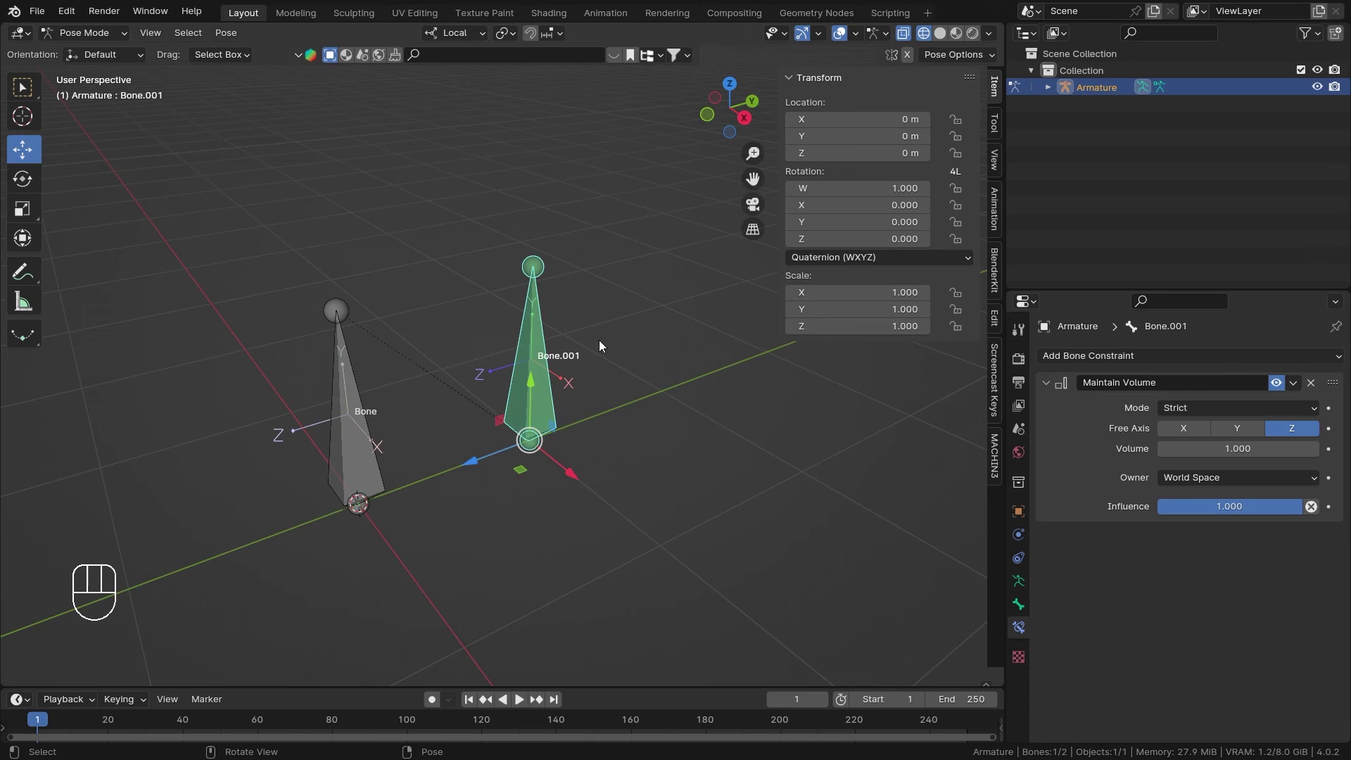
left_click(372, 469)
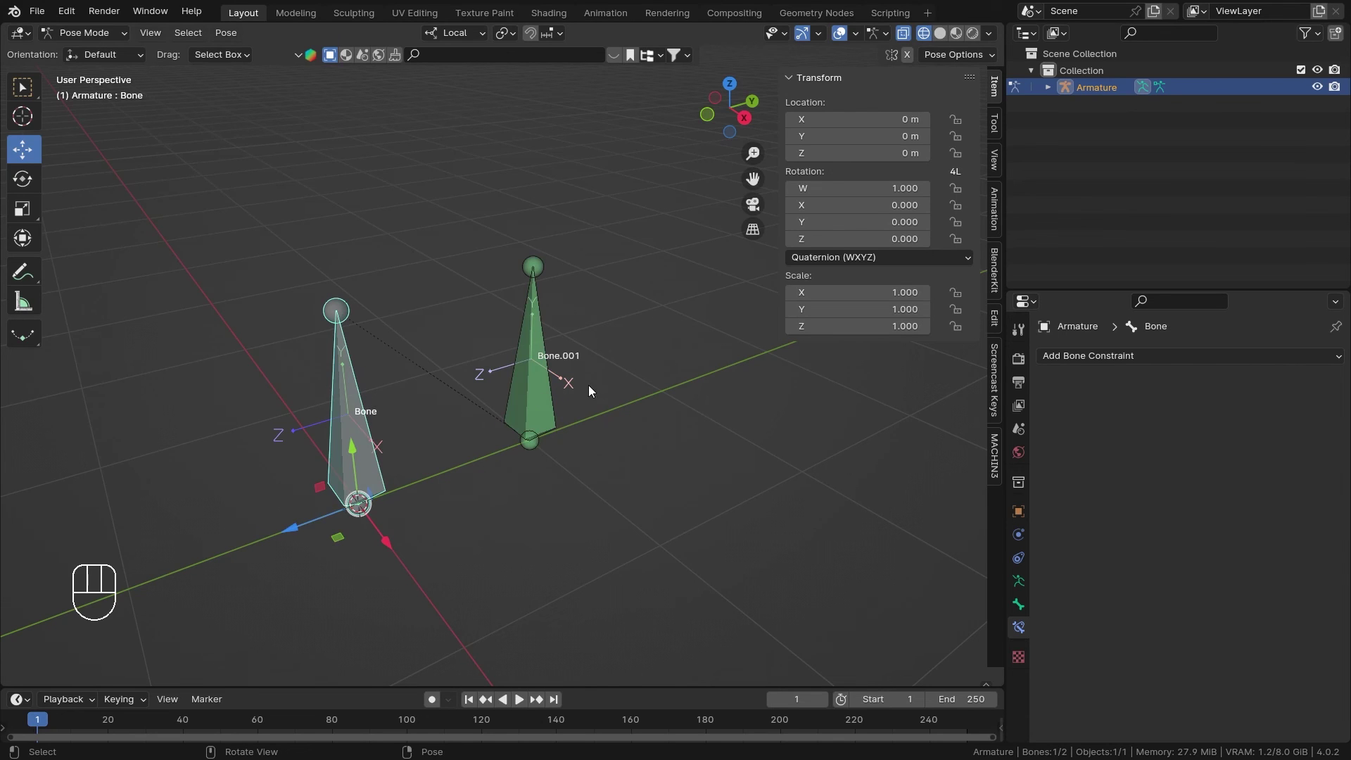
key("s")
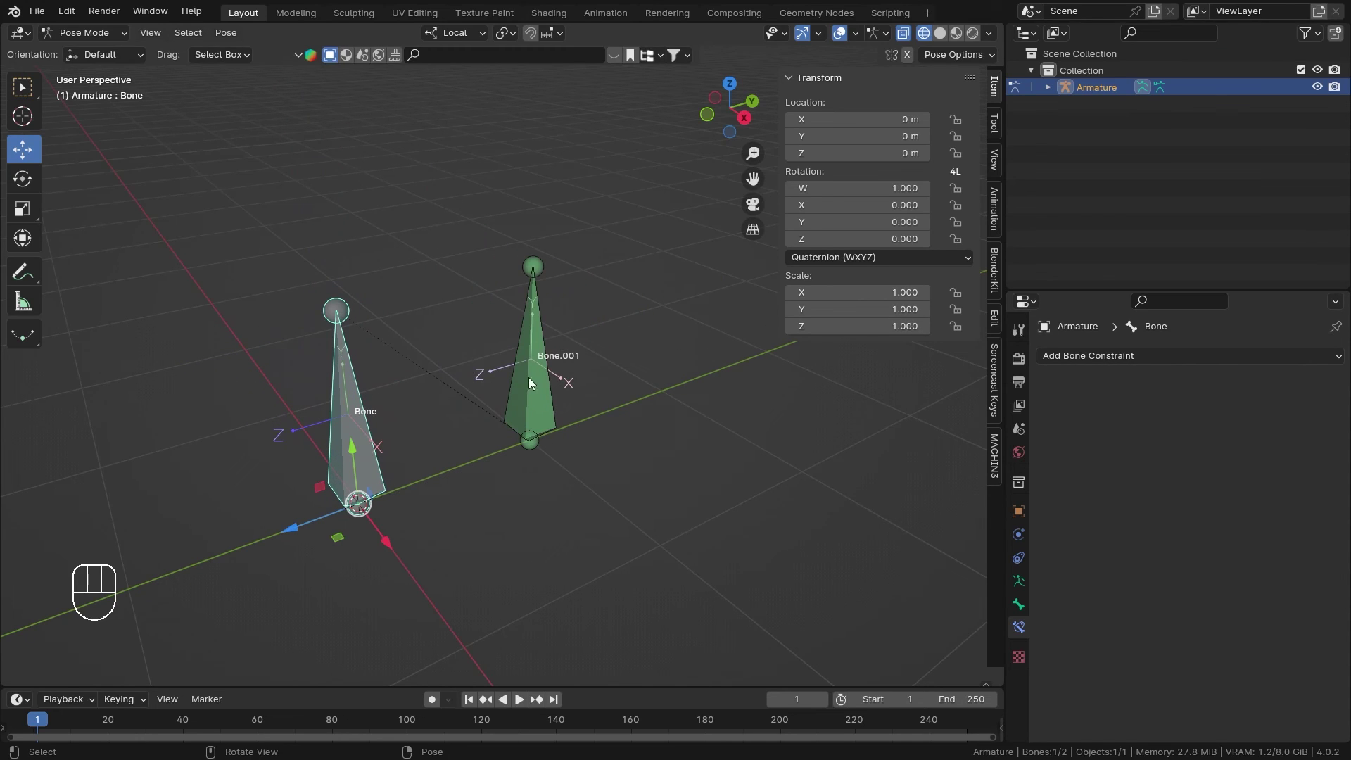
left_click(537, 378)
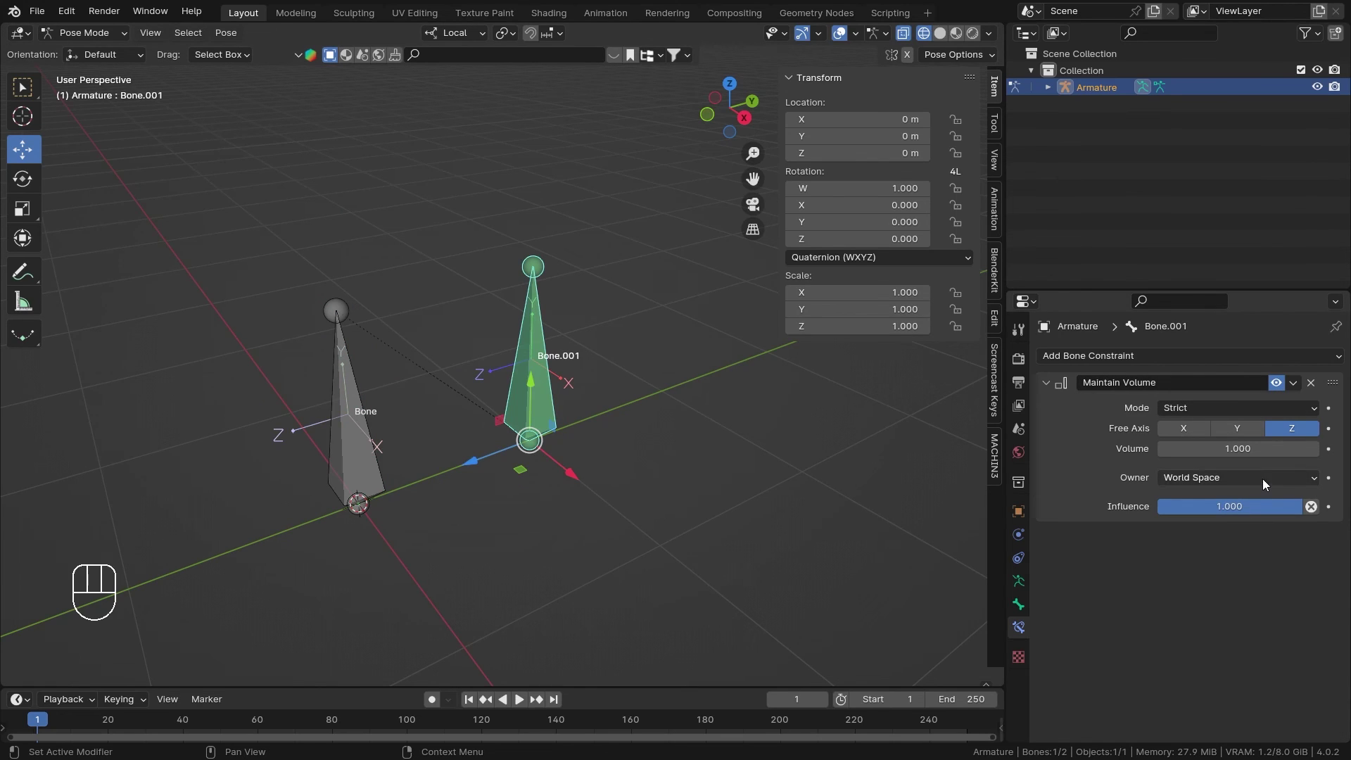
left_click_drag(1264, 485, 1222, 578)
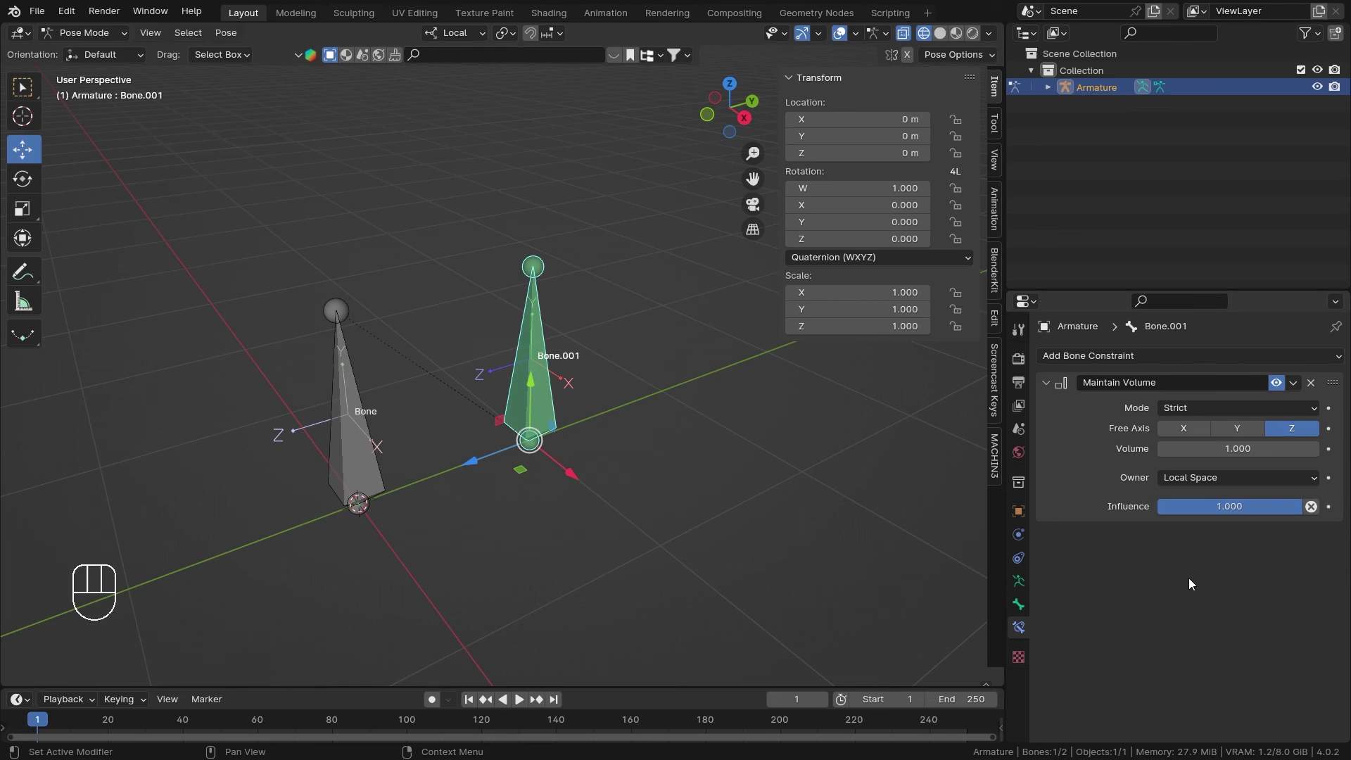
Step: Scale parent Bone to test the child, cancel, then begin scaling Bone.001 to about 1.75
key("s")
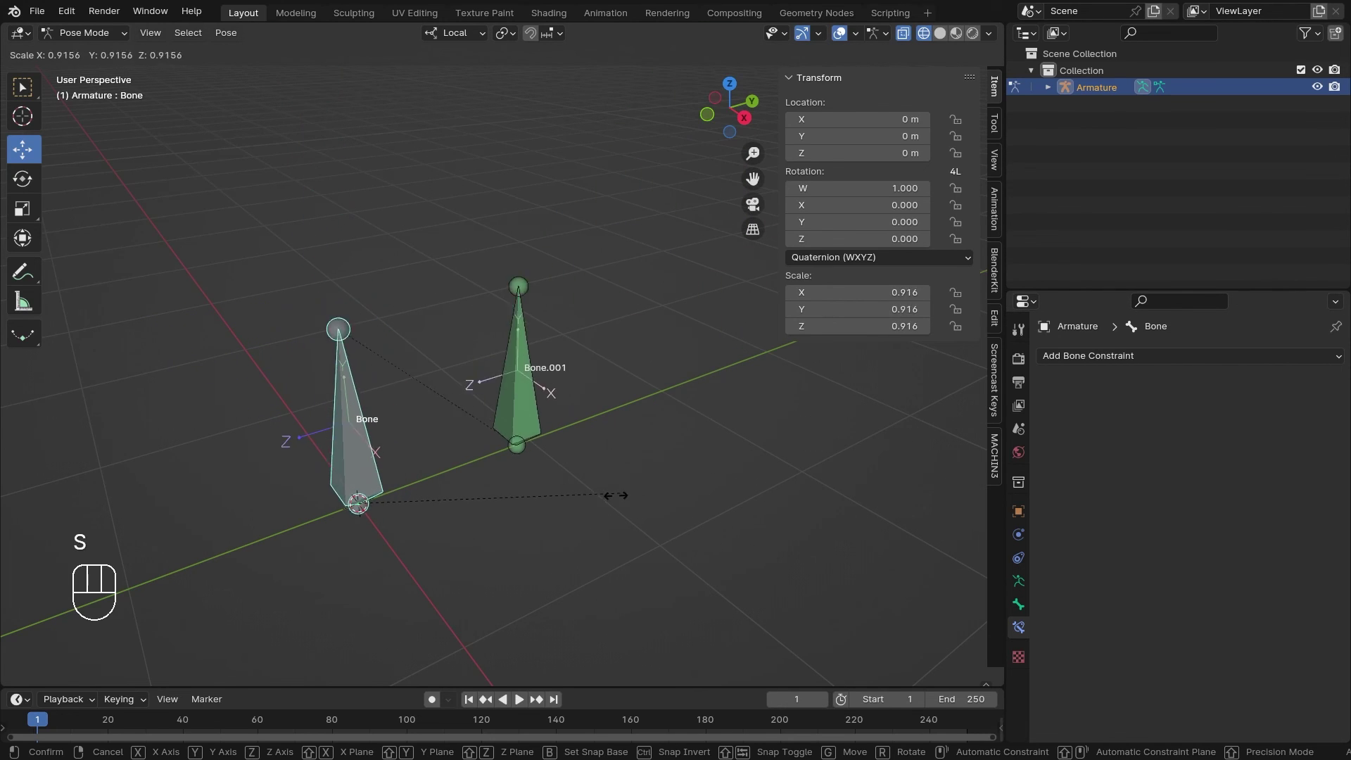
left_click_drag(554, 520, 428, 537)
key("s")
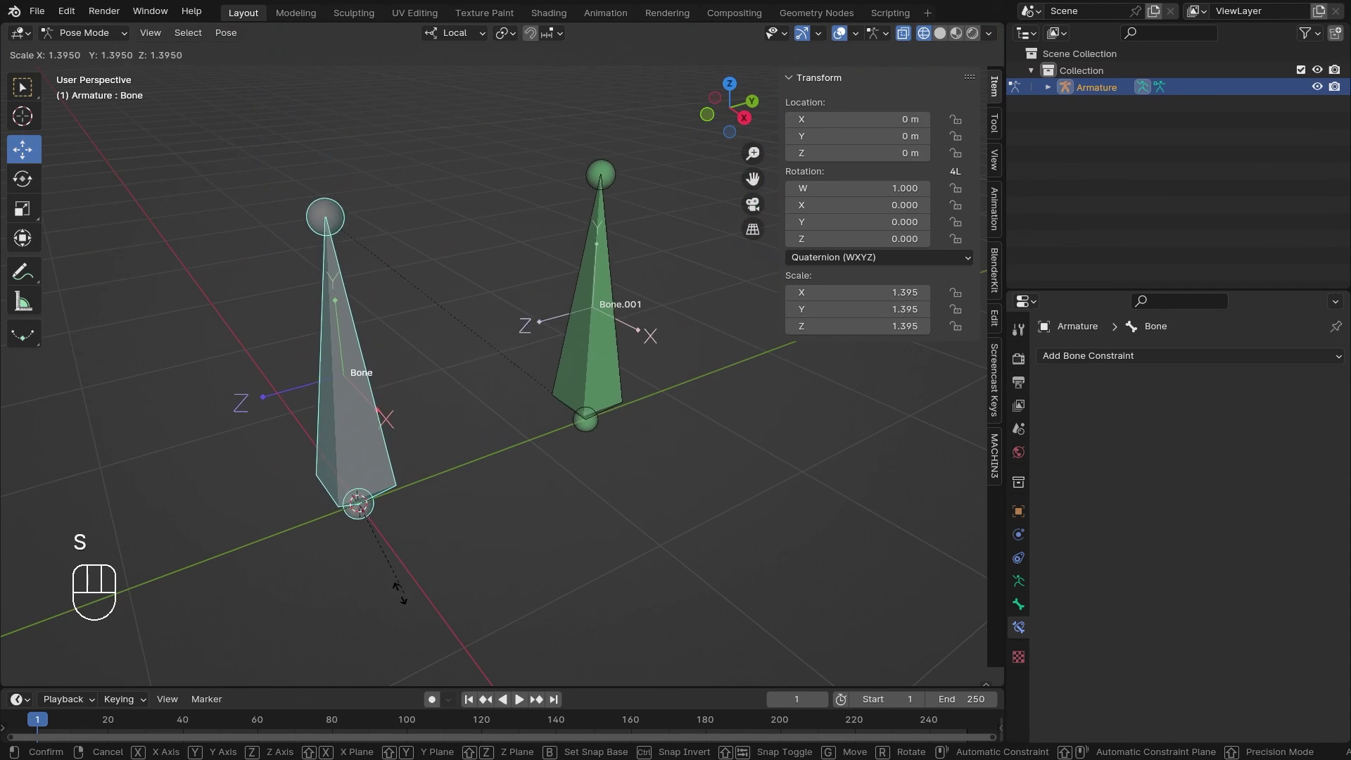
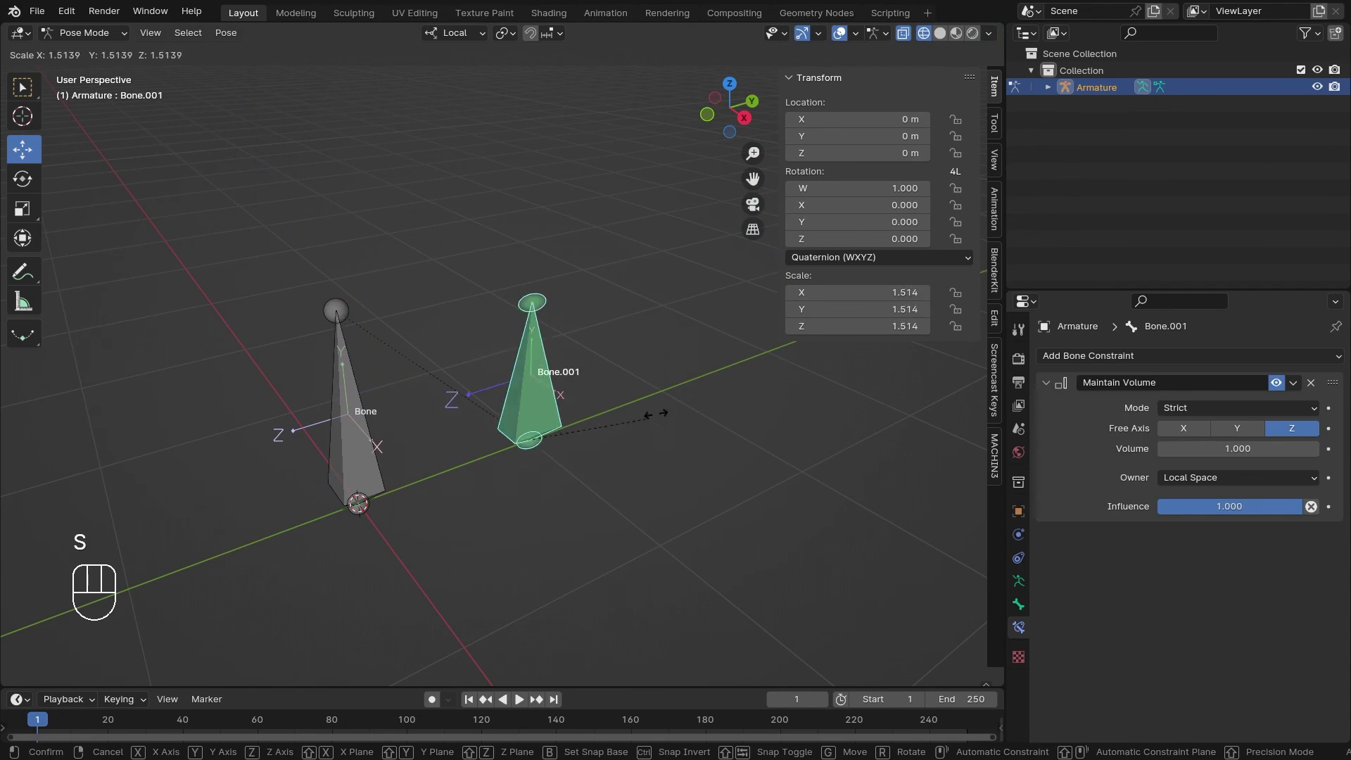
key("s")
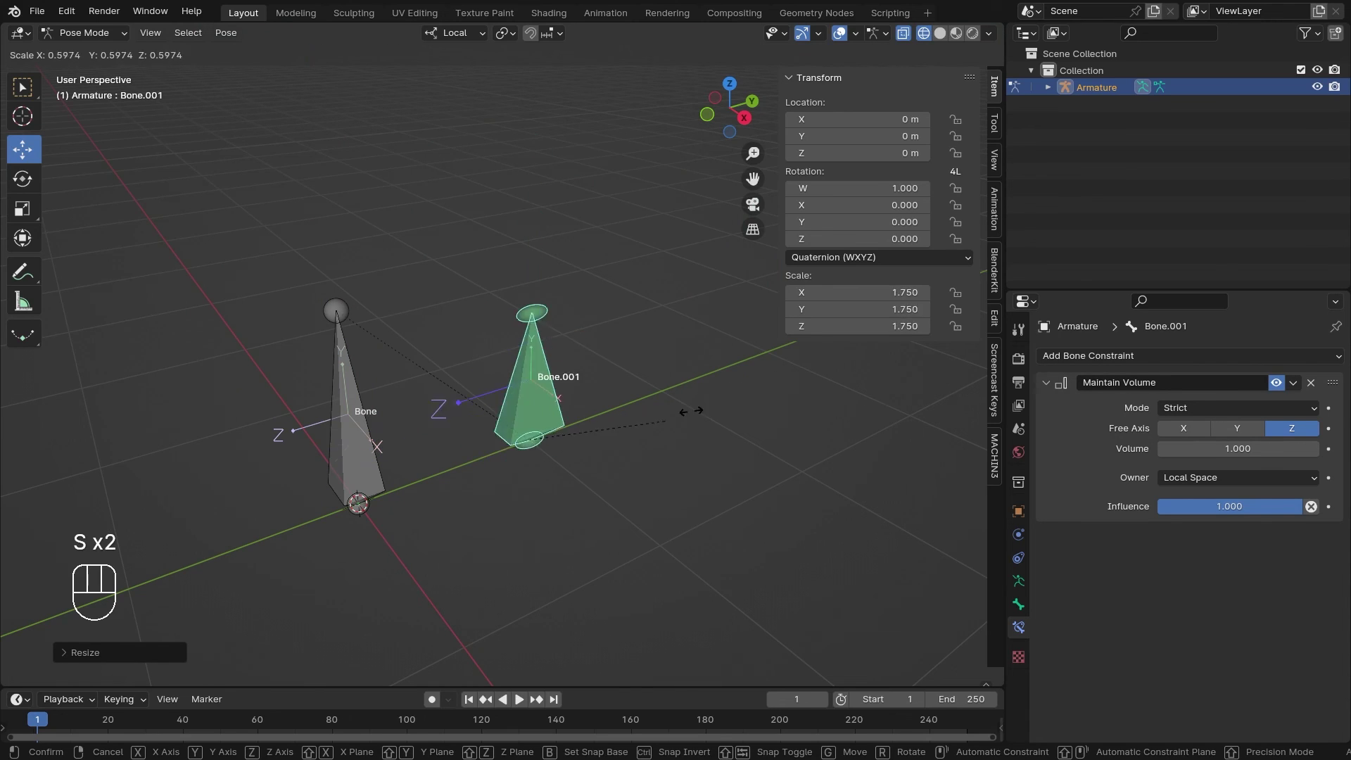
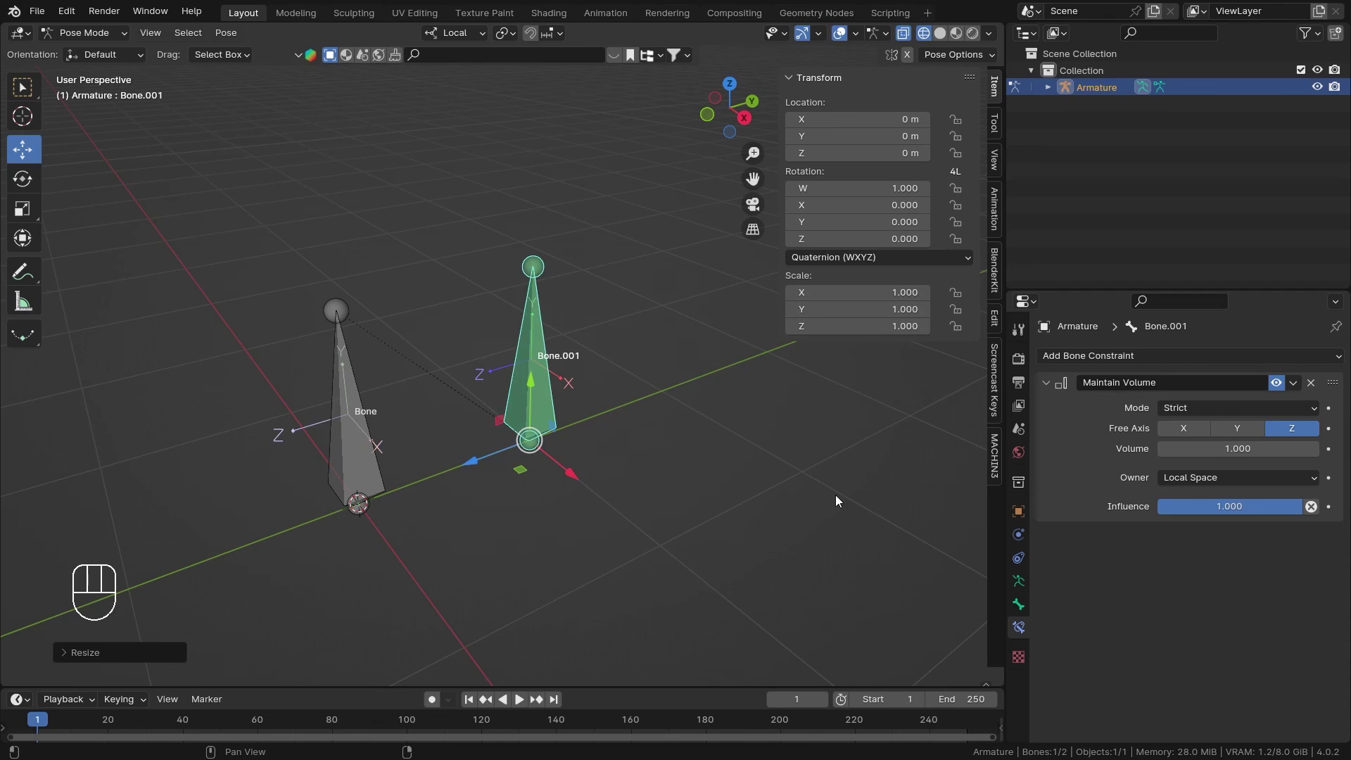
left_click_drag(1273, 513, 1234, 513)
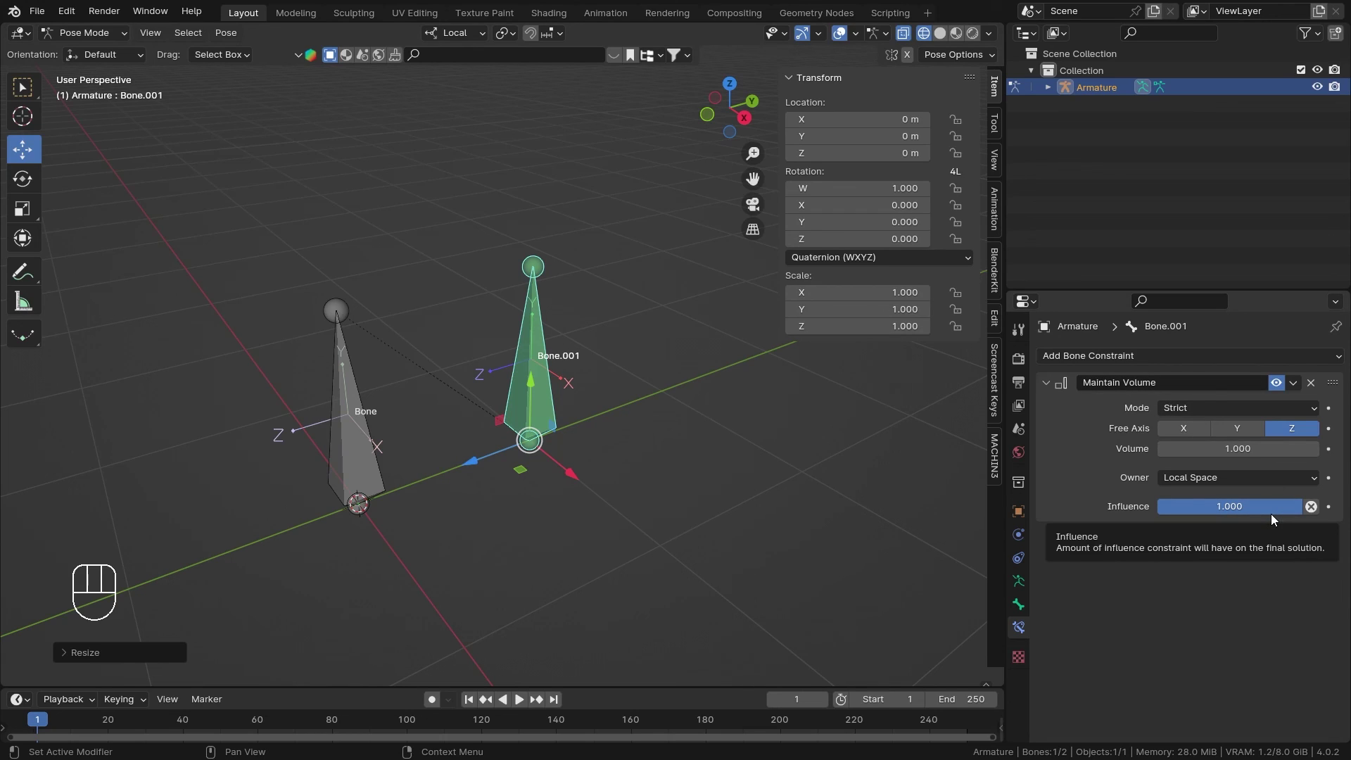
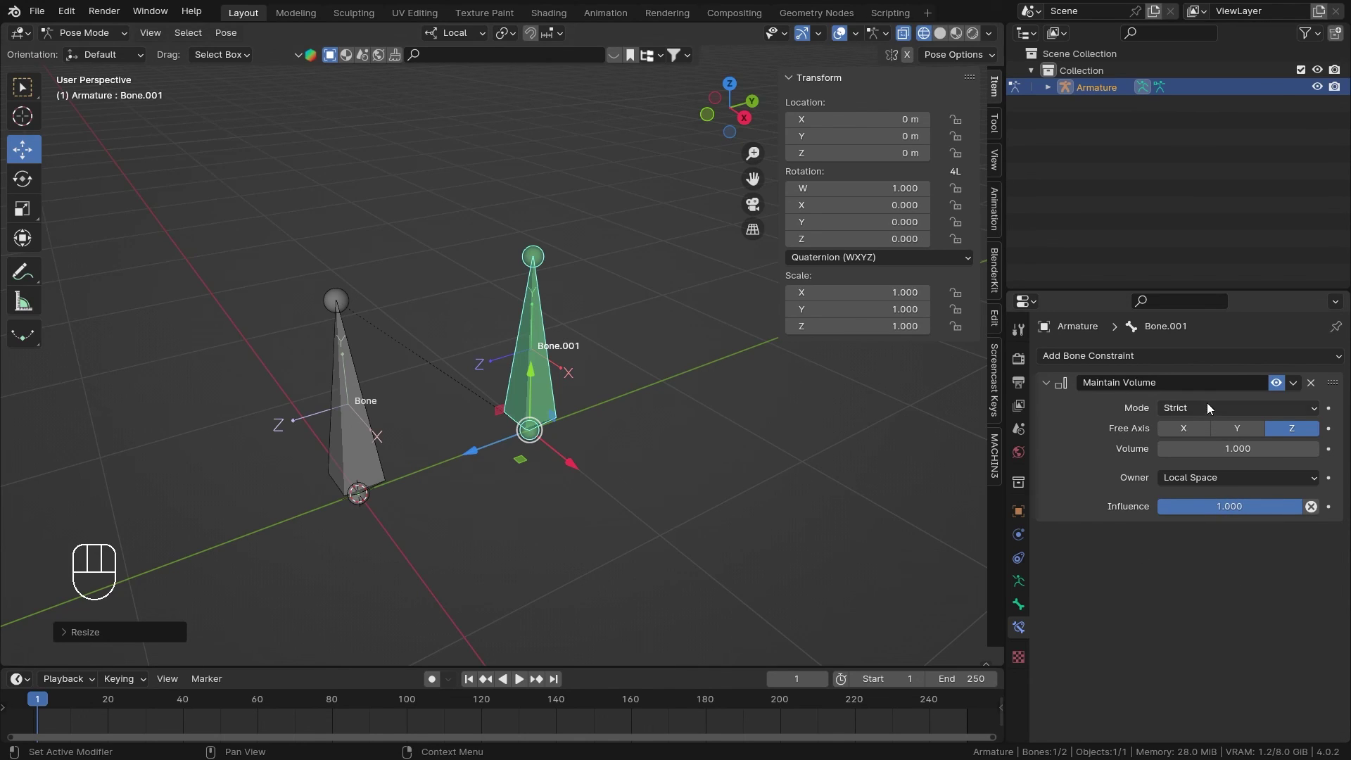
left_click_drag(1209, 409, 1251, 578)
left_click_drag(1162, 354, 1247, 674)
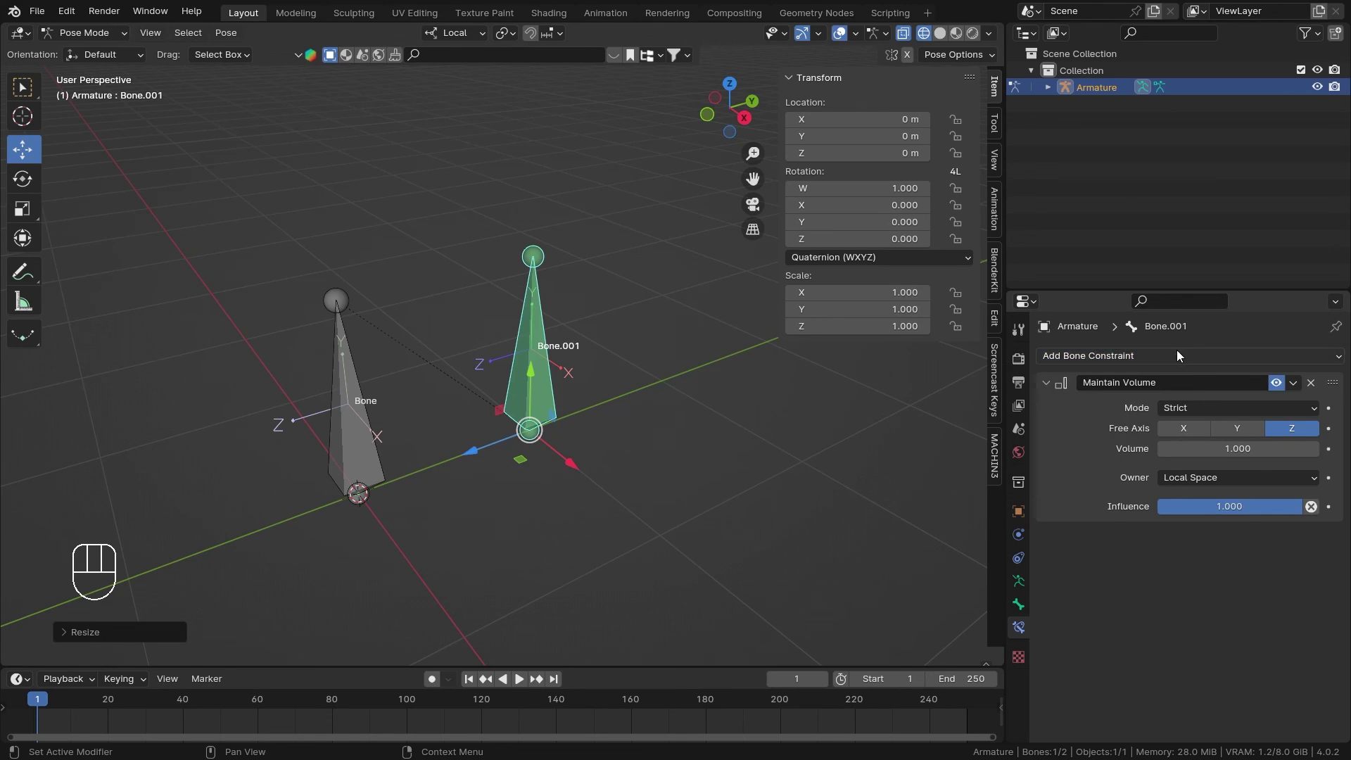
left_click_drag(1179, 357, 1227, 663)
left_click(1233, 665)
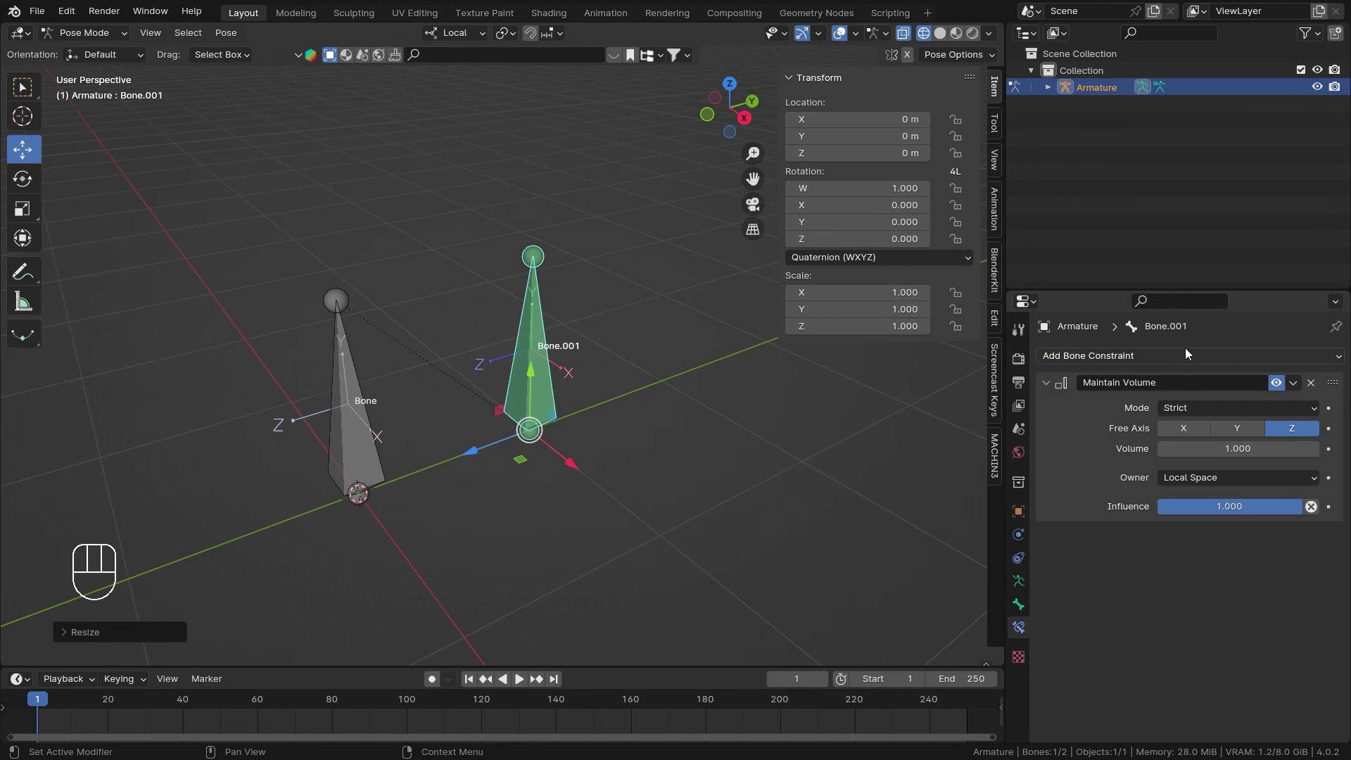